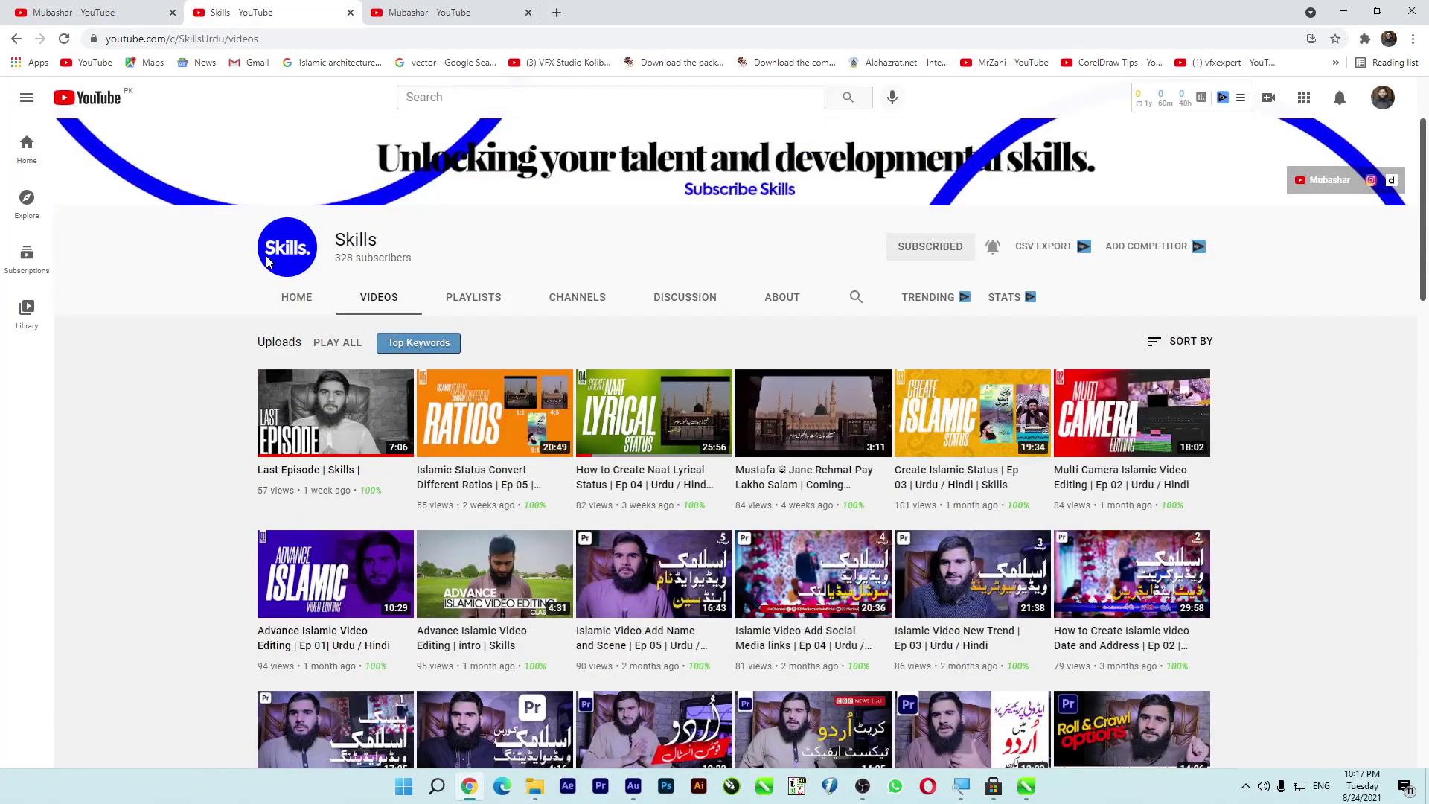
# Step: Scroll up the Skills channel page to bring its banner back into view
pyautogui.scroll(3)
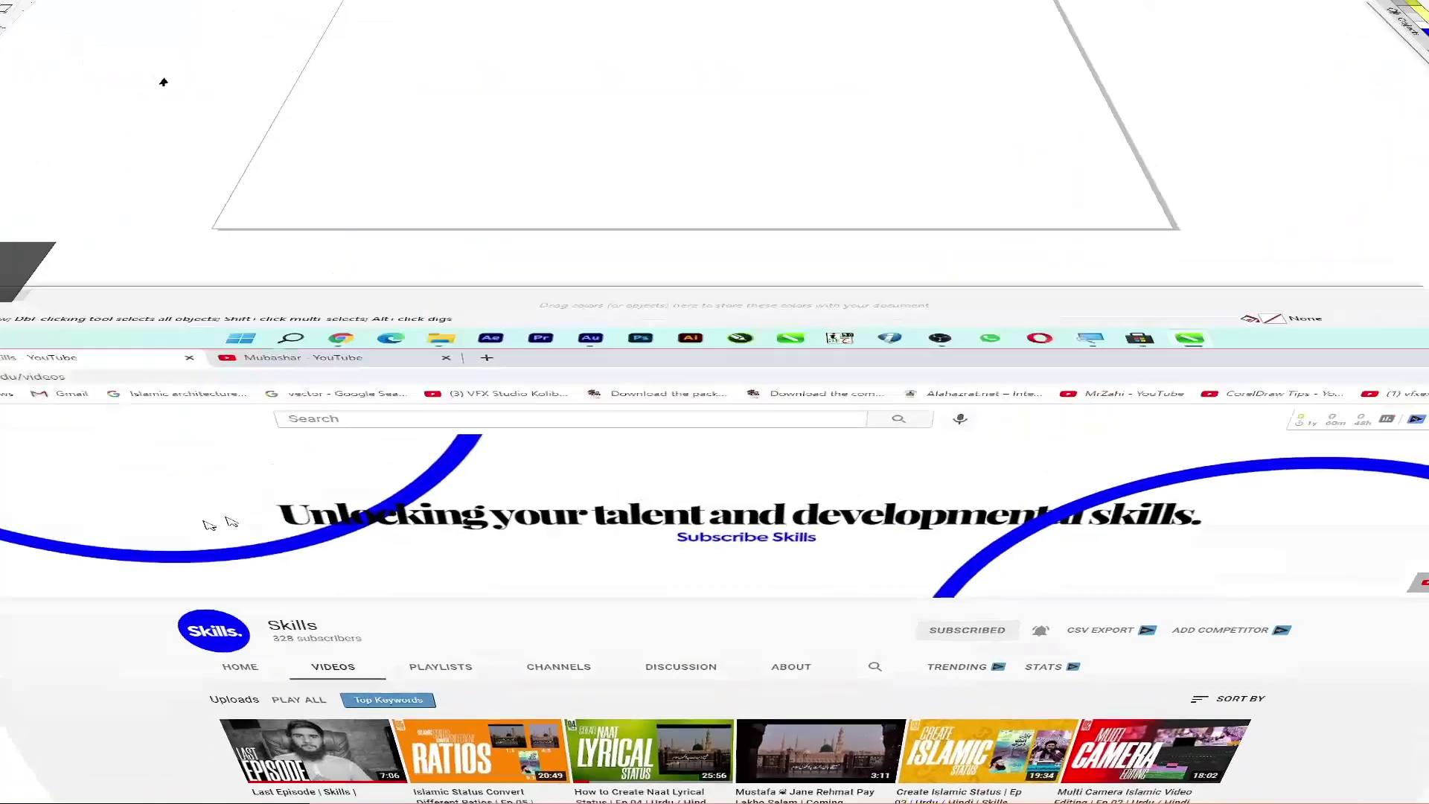
# Step: Import the green bokeh photo with Ctrl+I and place it just left of the blank page
pyautogui.click(230, 358)
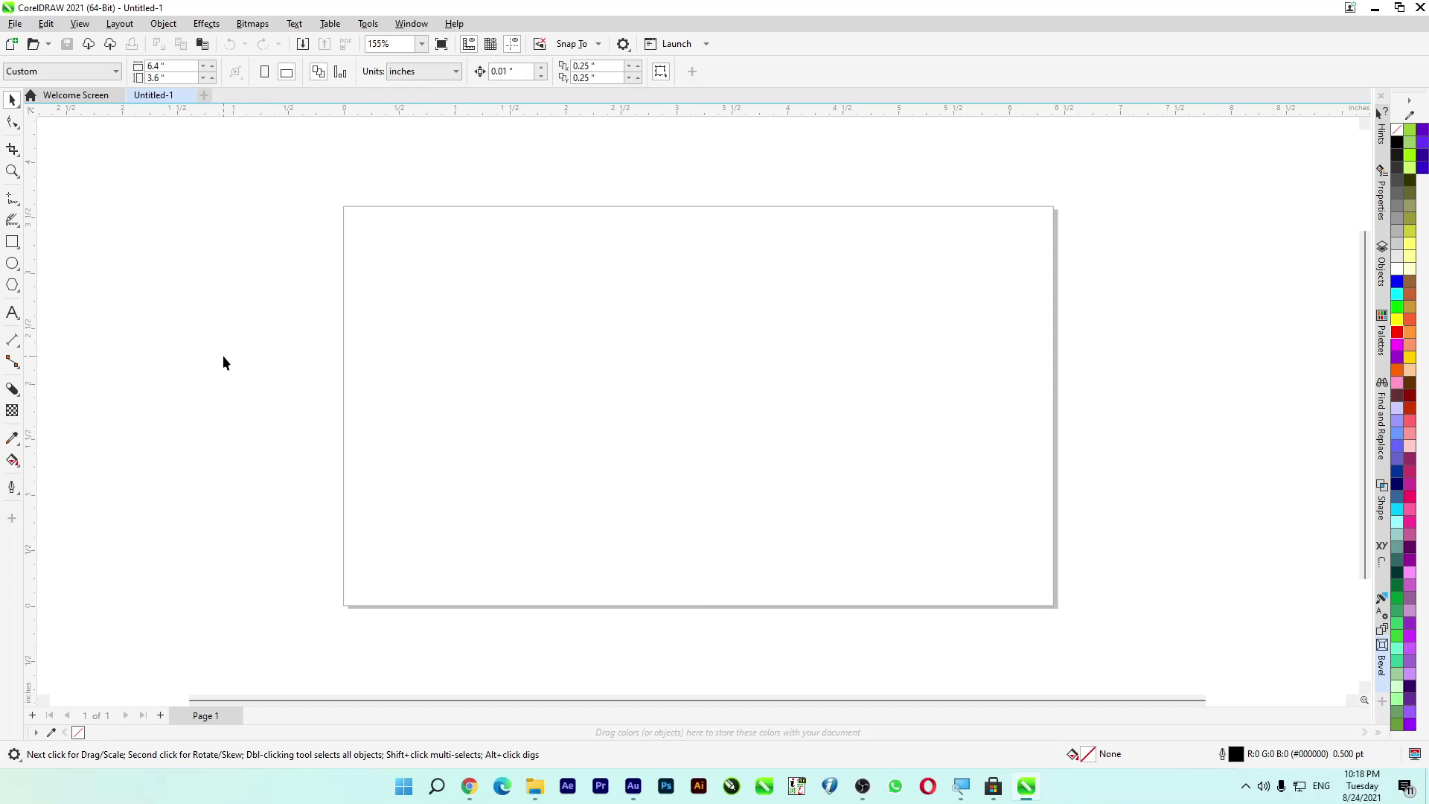
pyautogui.click(231, 358)
pyautogui.press('ctrl+i')
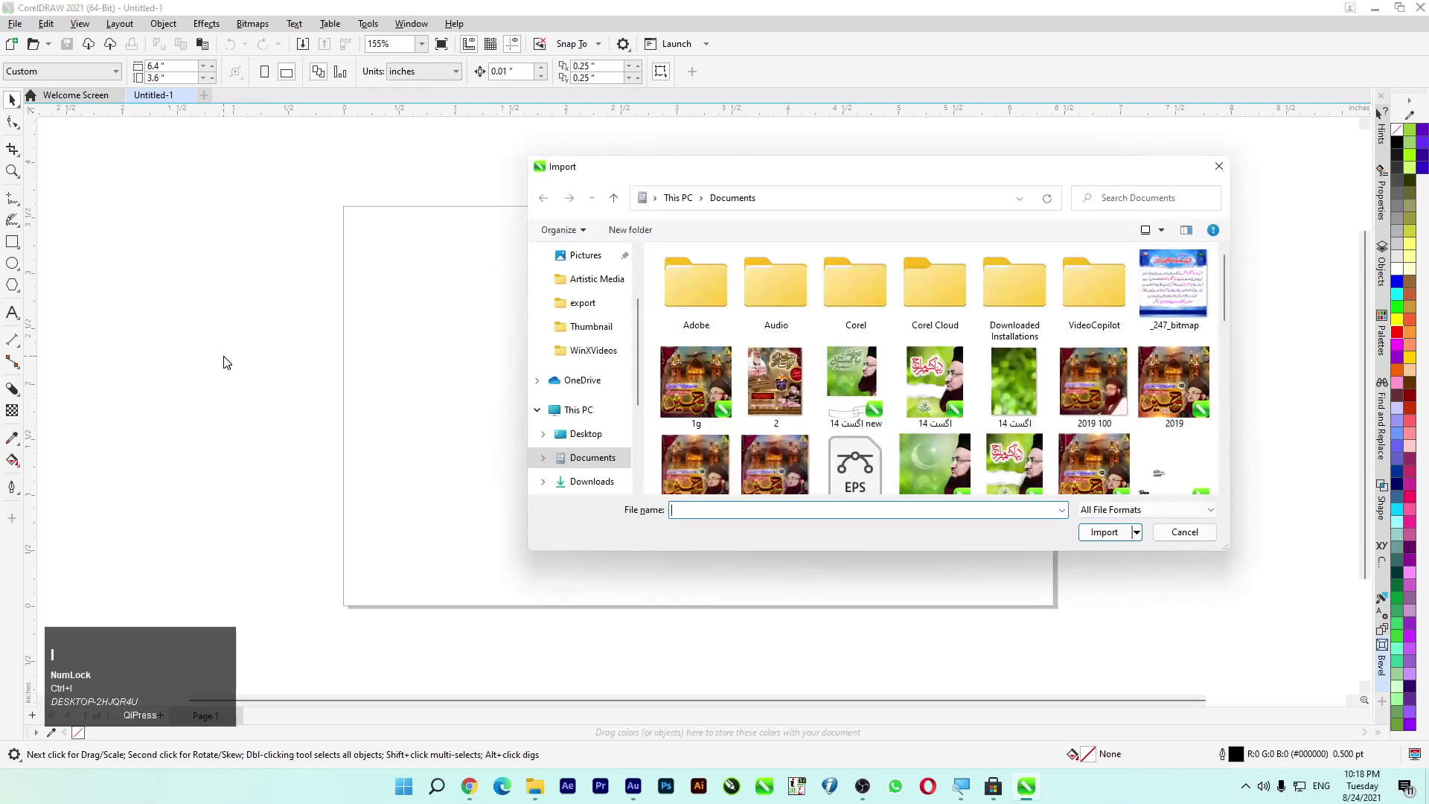
pyautogui.press('ctrl+i')
pyautogui.click(723, 170)
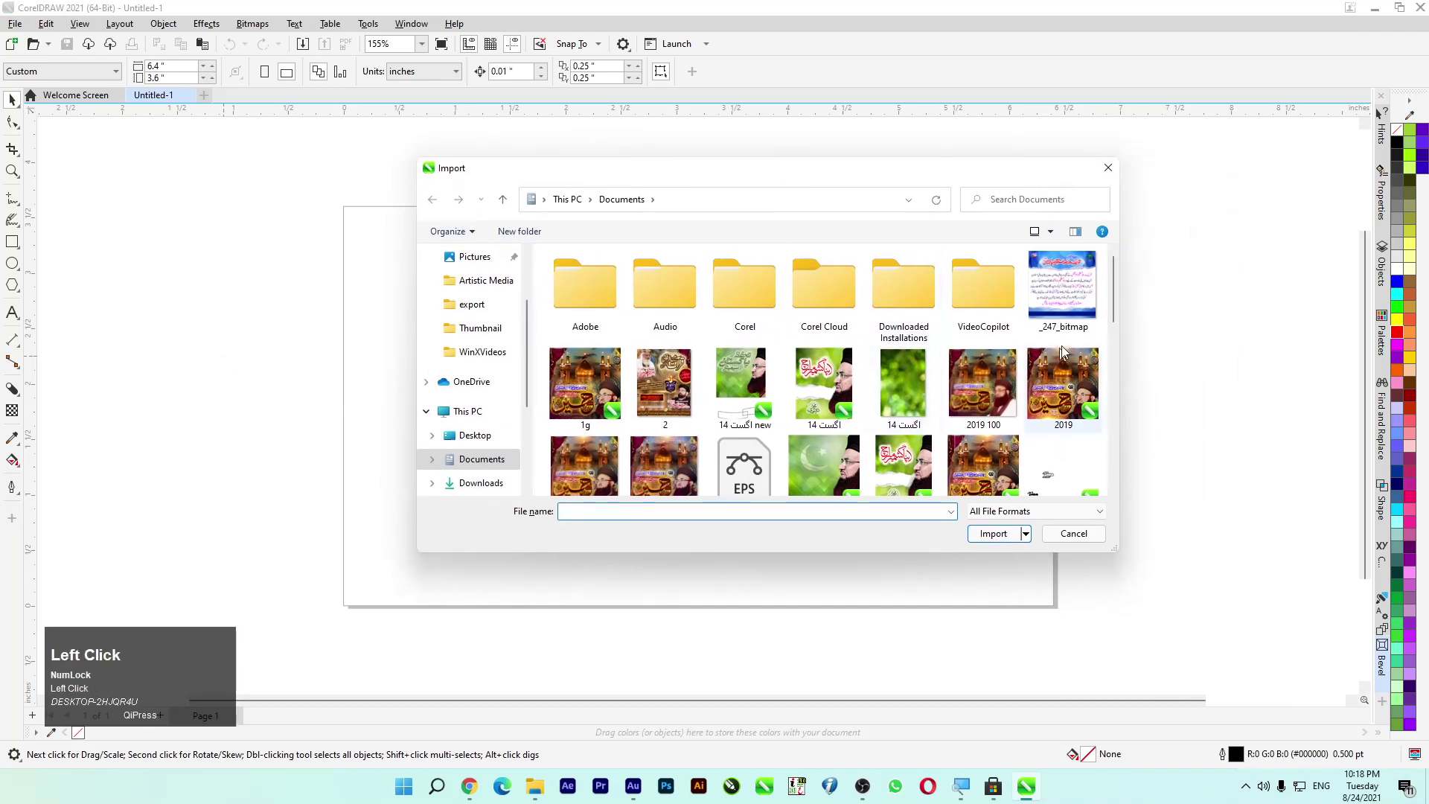
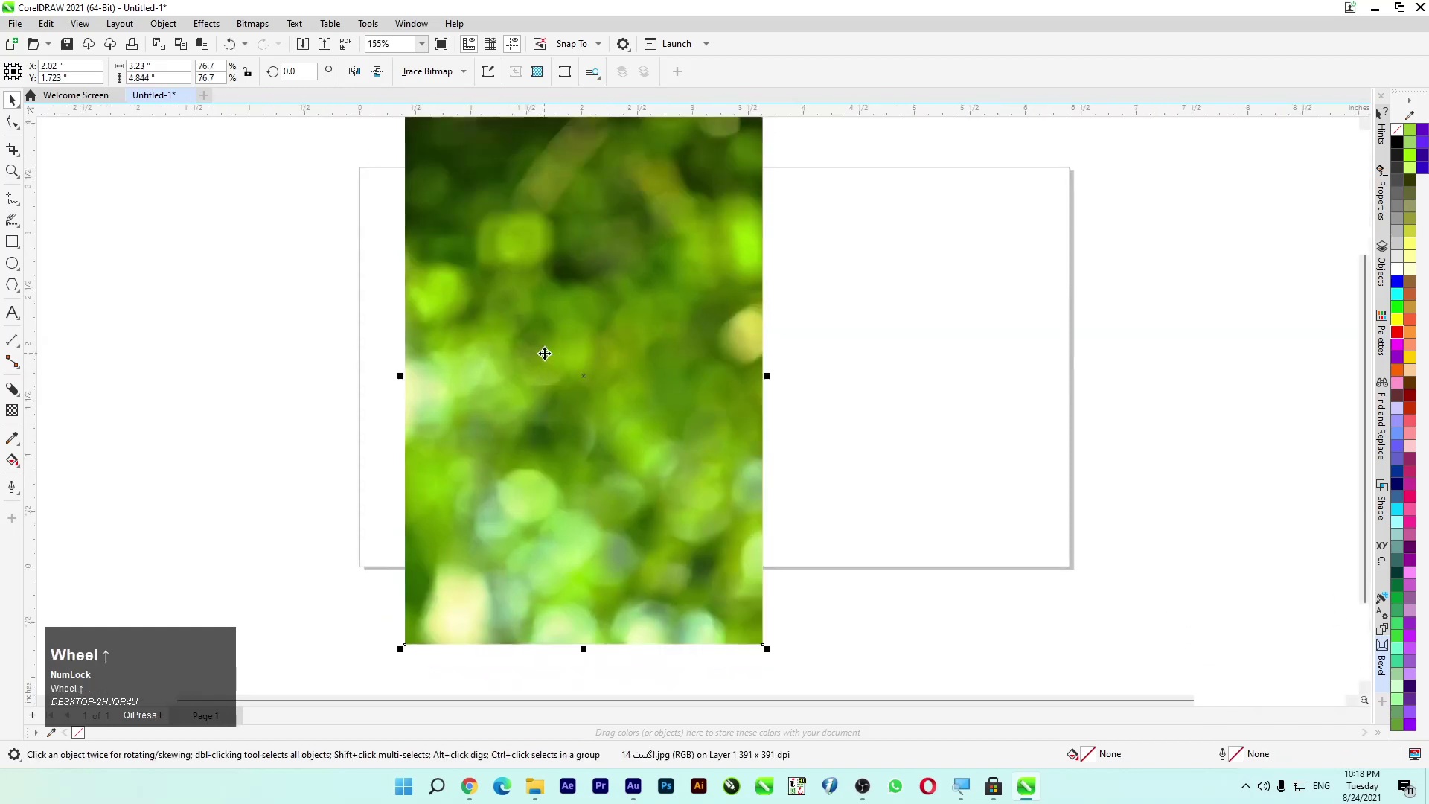
pyautogui.click(567, 370)
pyautogui.scroll(-3)
pyautogui.moveTo(708, 355); pyautogui.dragTo(307, 53)
pyautogui.click(226, 206)
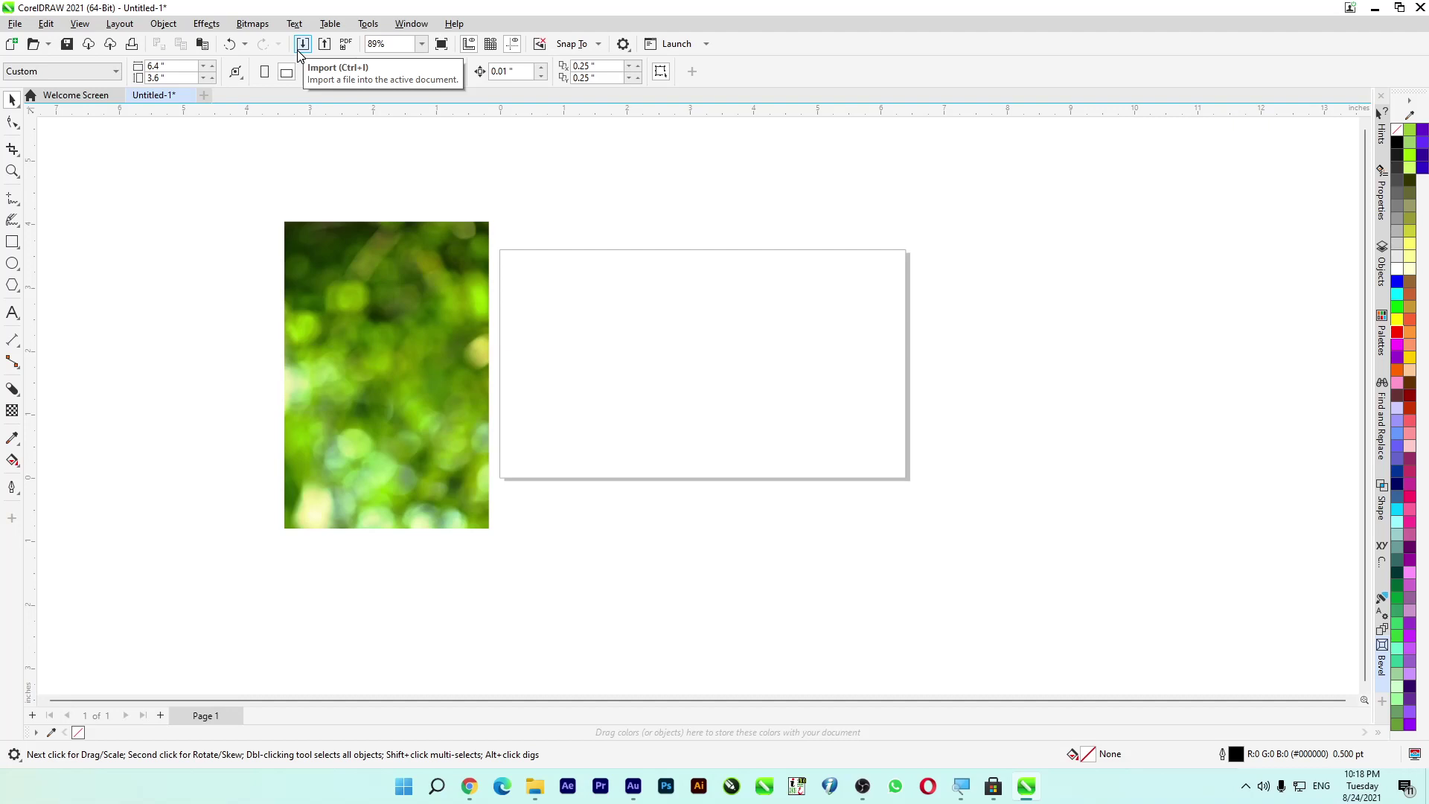
# Step: Import the purple poster image, then delete it so only the green photo remains
pyautogui.click(306, 56)
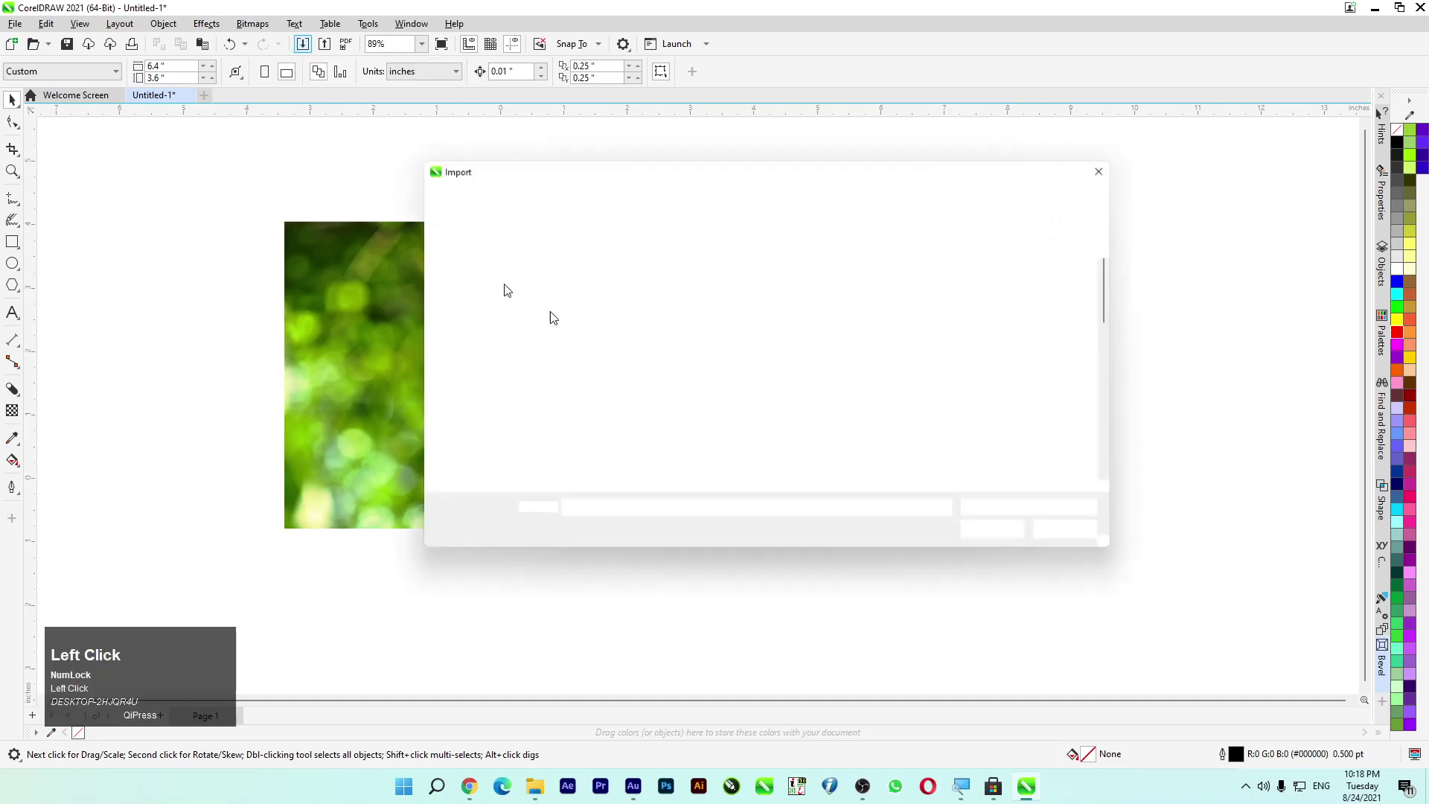
pyautogui.scroll(-3)
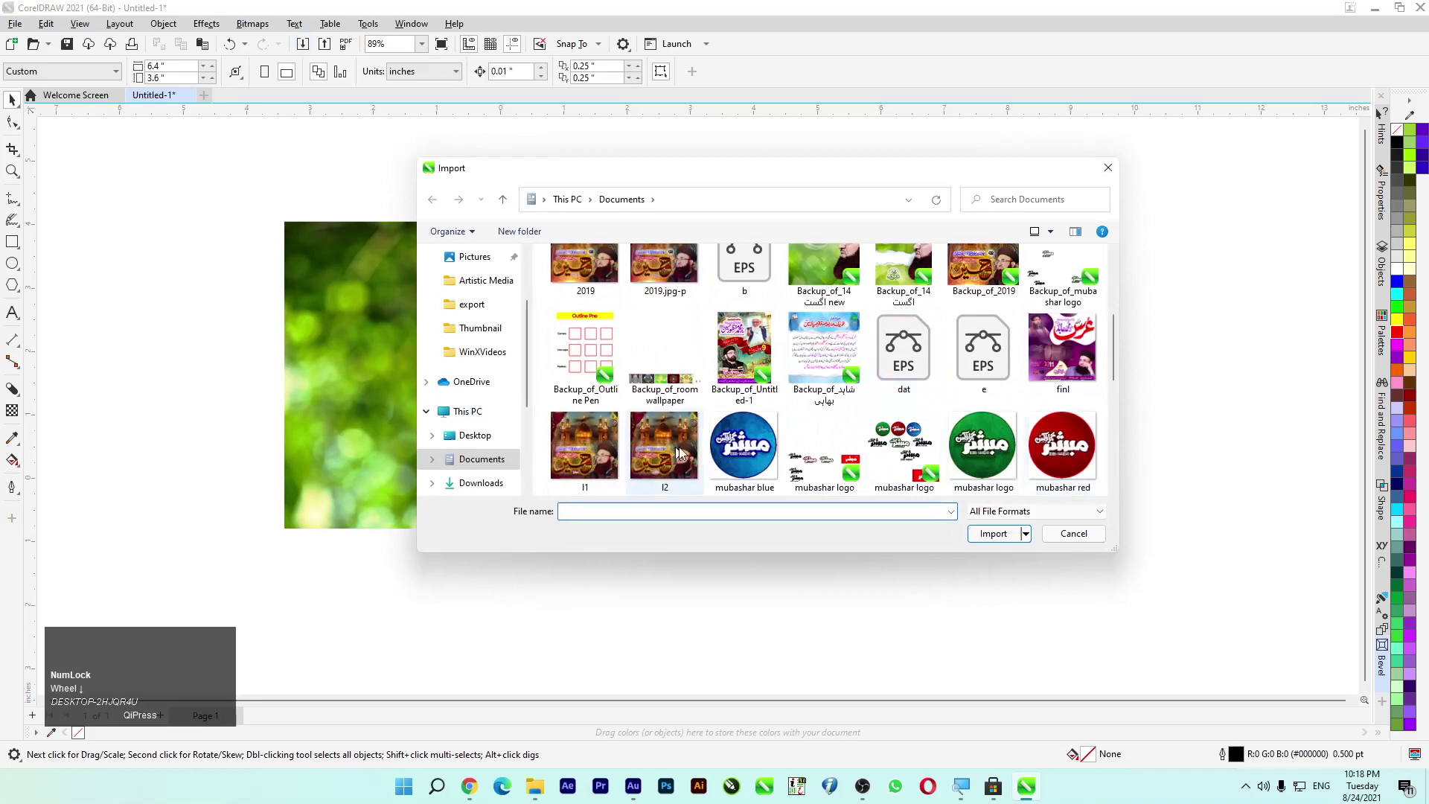
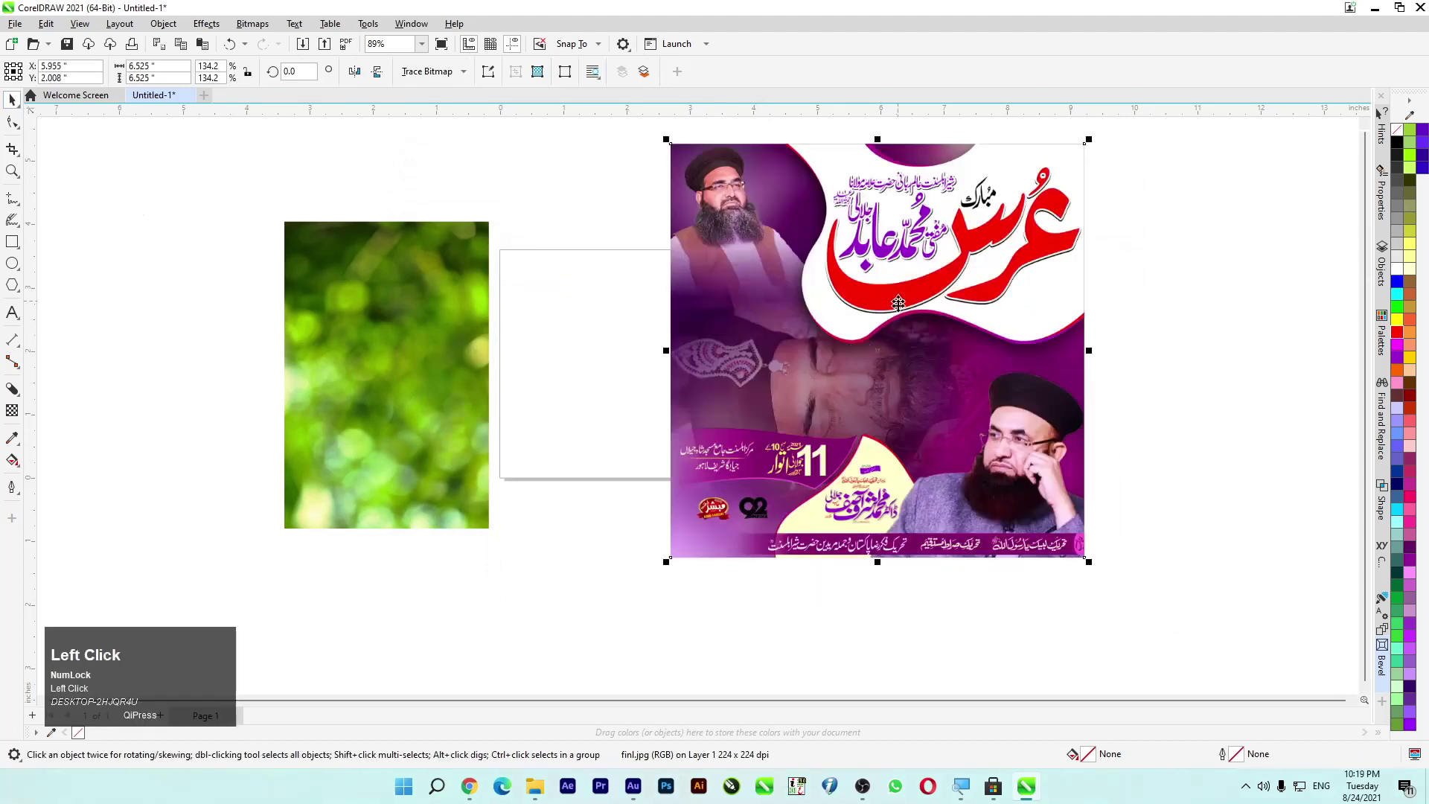
pyautogui.scroll(-3)
pyautogui.scroll(3)
pyautogui.press('Delete')
pyautogui.click(27, 24)
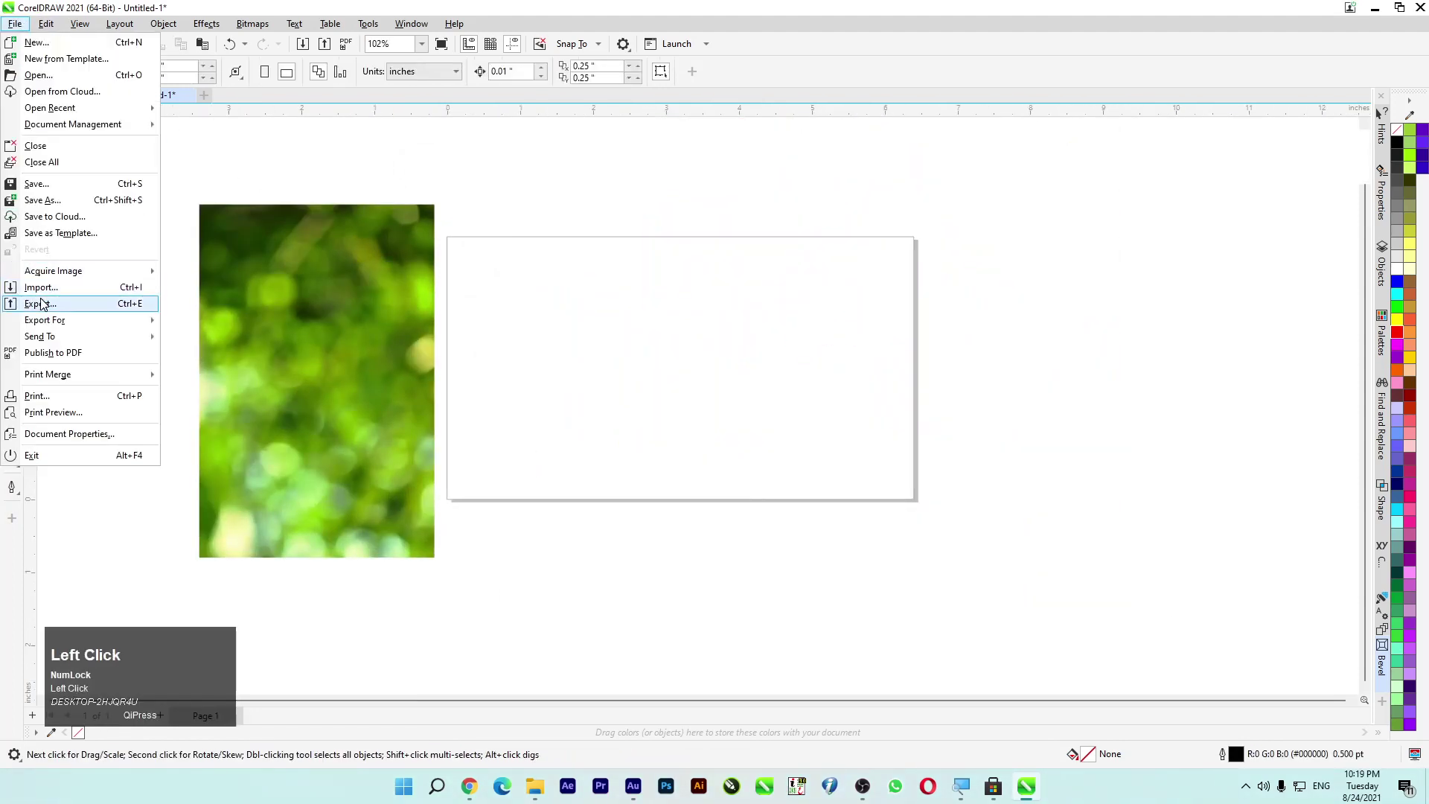
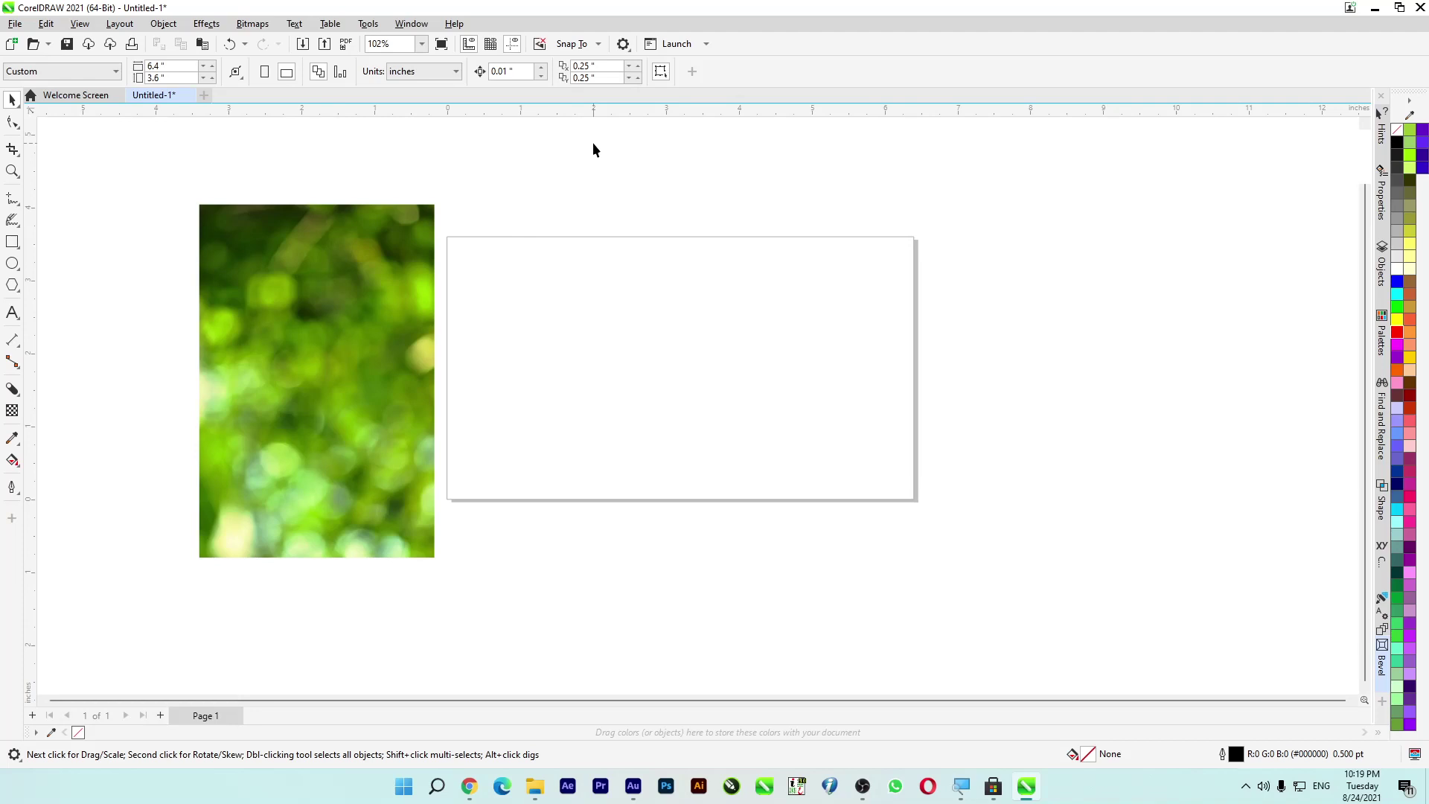
# Step: Move the green photo aside and drag the curtain-lantern photos in from File Explorer
pyautogui.moveTo(366, 293); pyautogui.dragTo(1099, 256)
pyautogui.press('super+e')
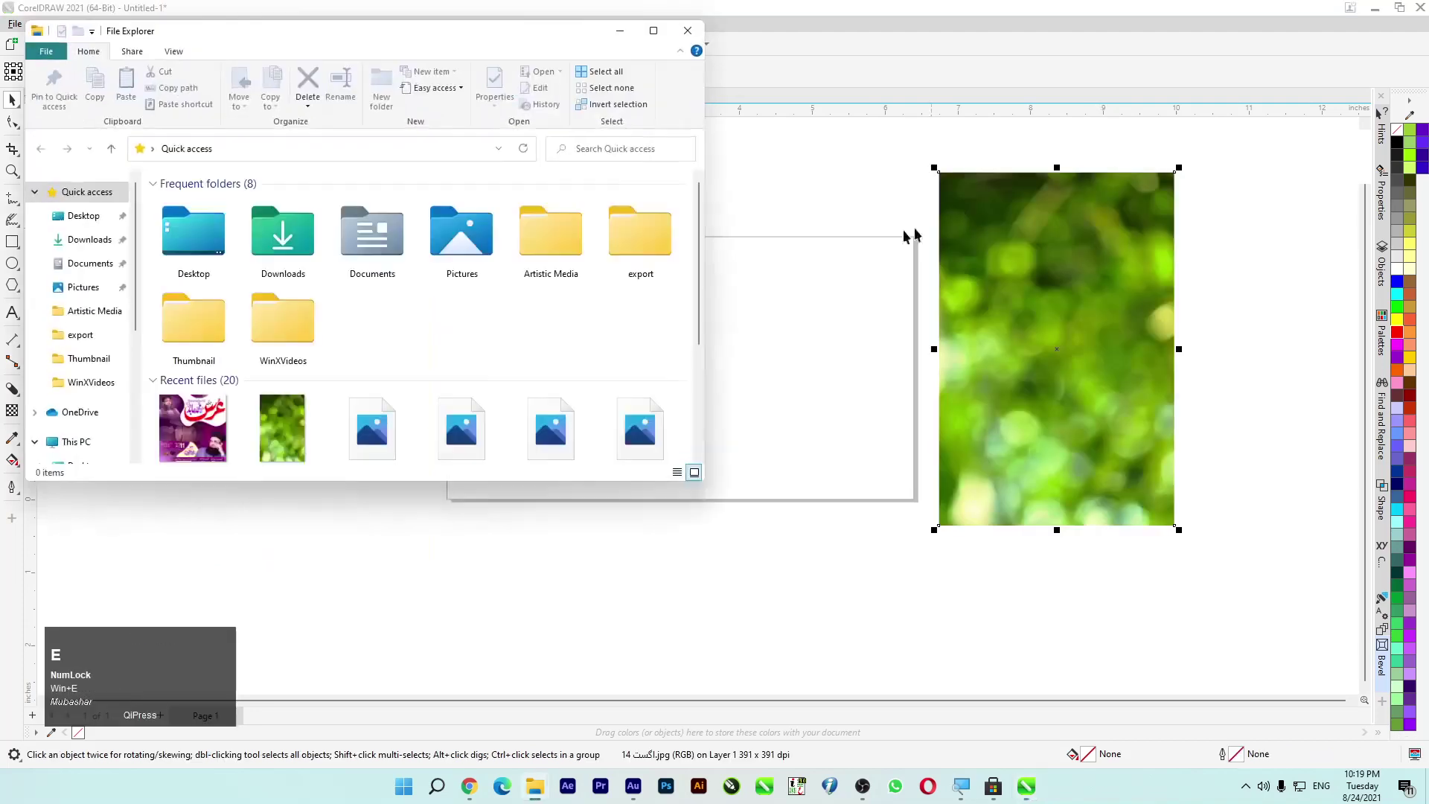
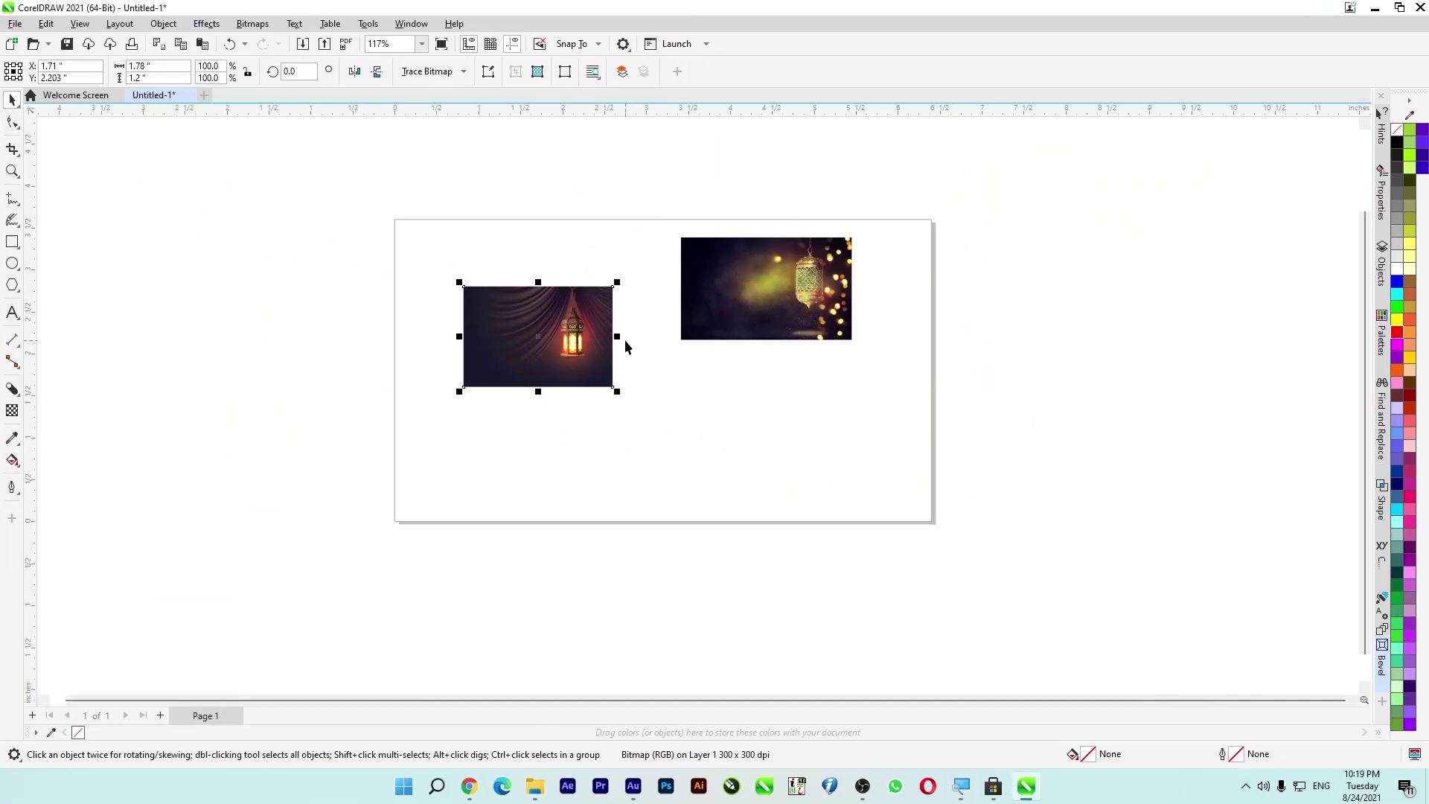
pyautogui.moveTo(786, 305); pyautogui.dragTo(1257, 286)
# Step: Delete the extra golden lantern photo and leave the curtain photo positioned on the page
pyautogui.press('Delete')
pyautogui.click(774, 244)
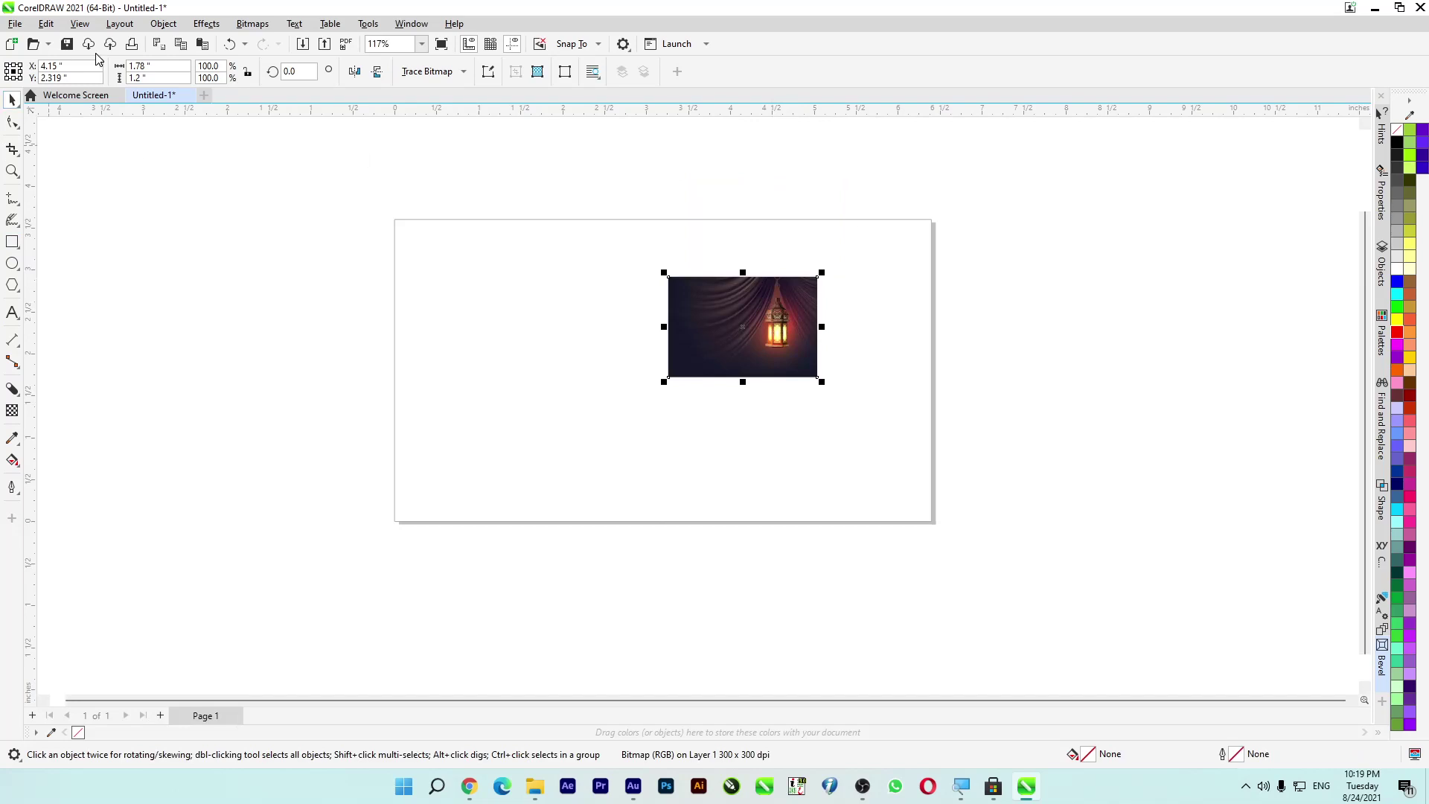
pyautogui.click(939, 221)
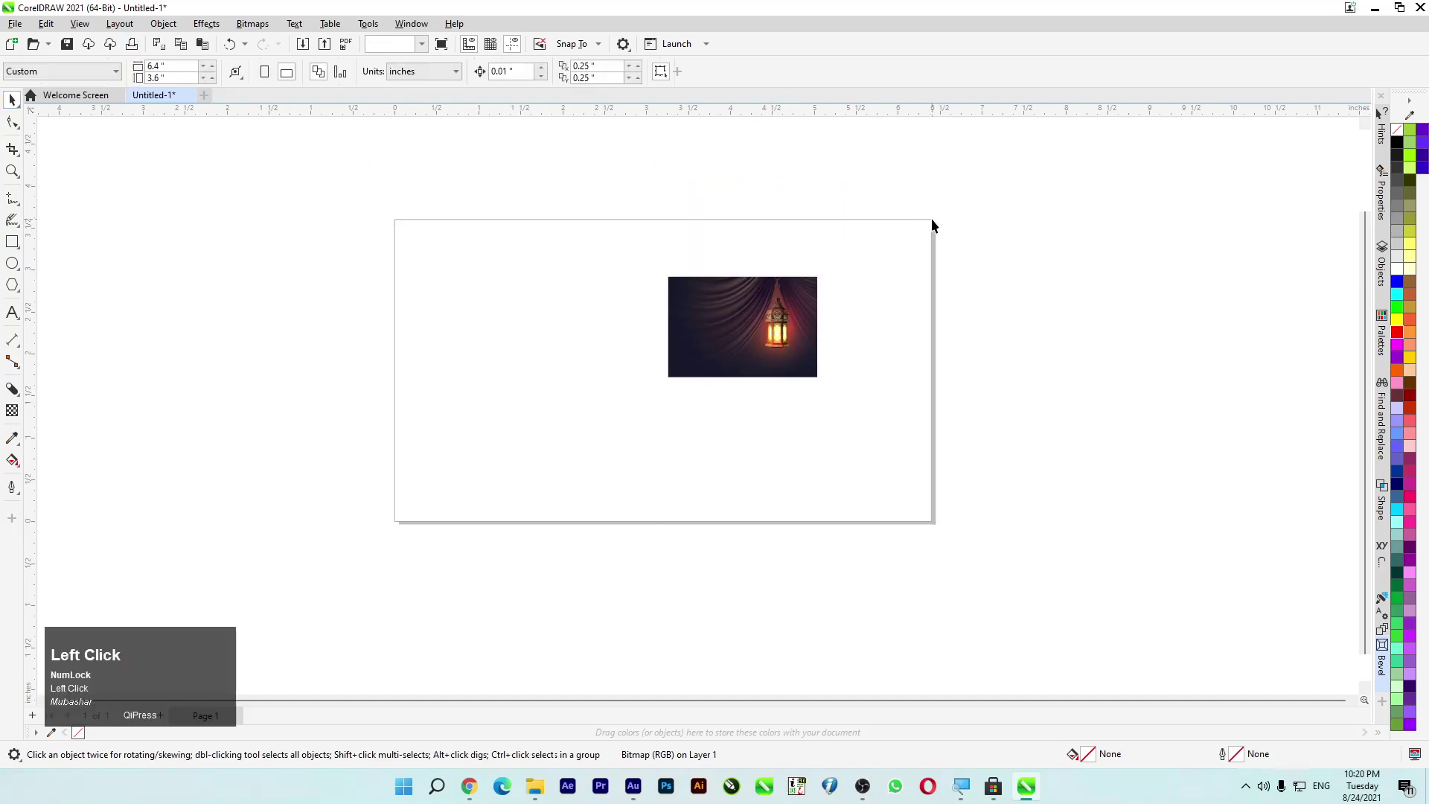
# Step: Scale the curtain photo, mirror a duplicate and align it with the page's left edge
pyautogui.press('Return')
pyautogui.click(711, 336)
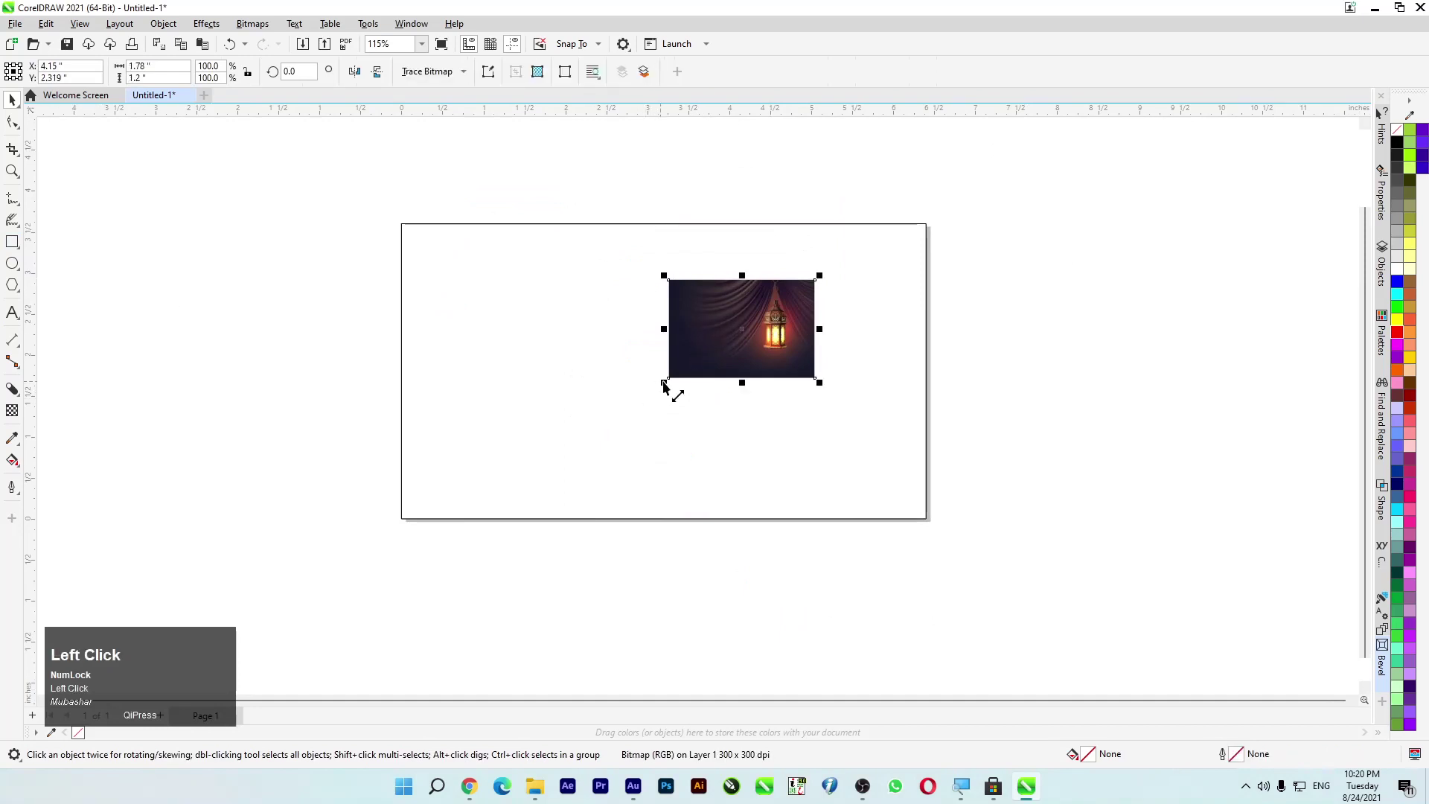
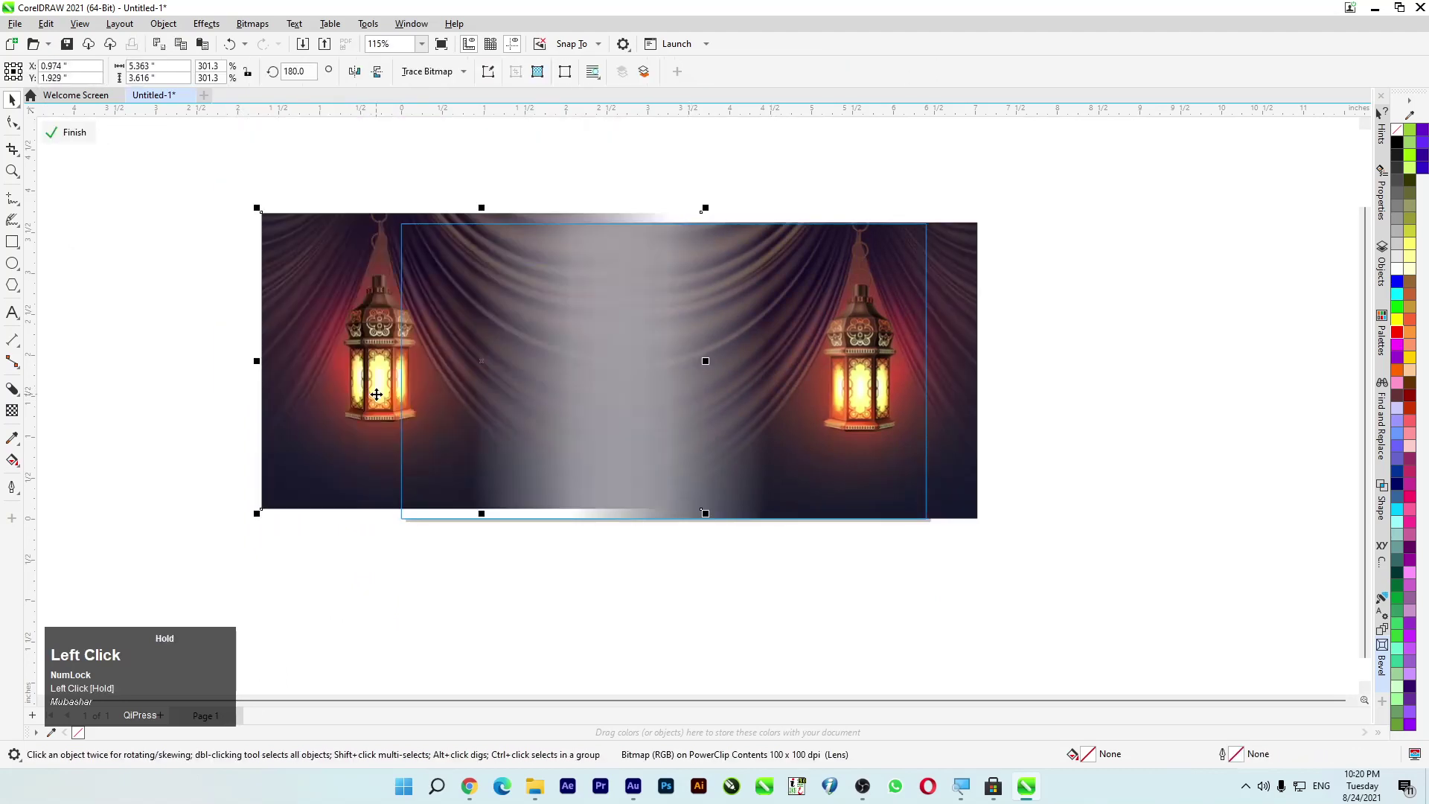
pyautogui.press('p')
pyautogui.moveTo(508, 422); pyautogui.dragTo(371, 434)
# Step: Nudge both curtain halves into place inside the page PowerClip so a lantern hangs on each side
pyautogui.press('Right')
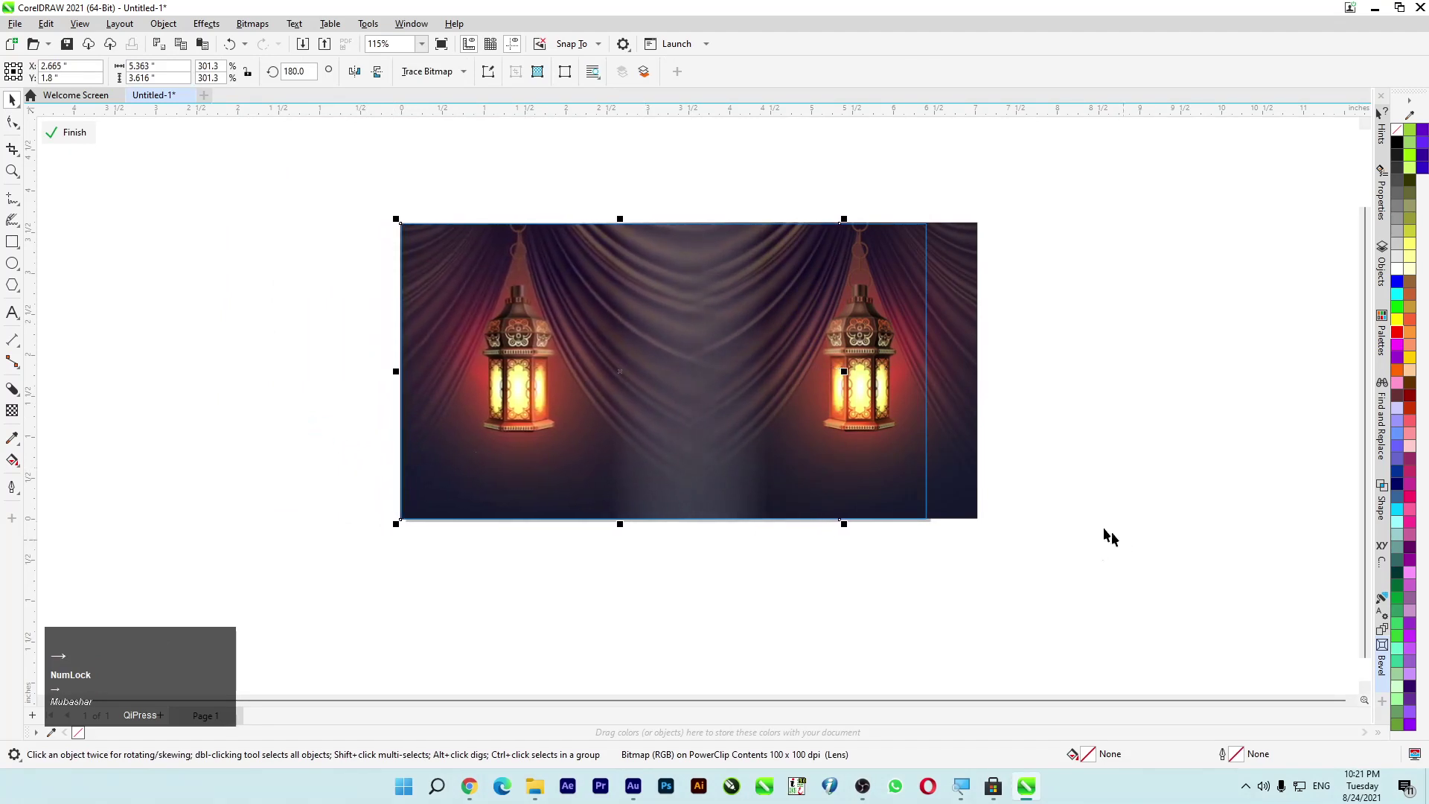
pyautogui.click(972, 422)
pyautogui.press('Left')
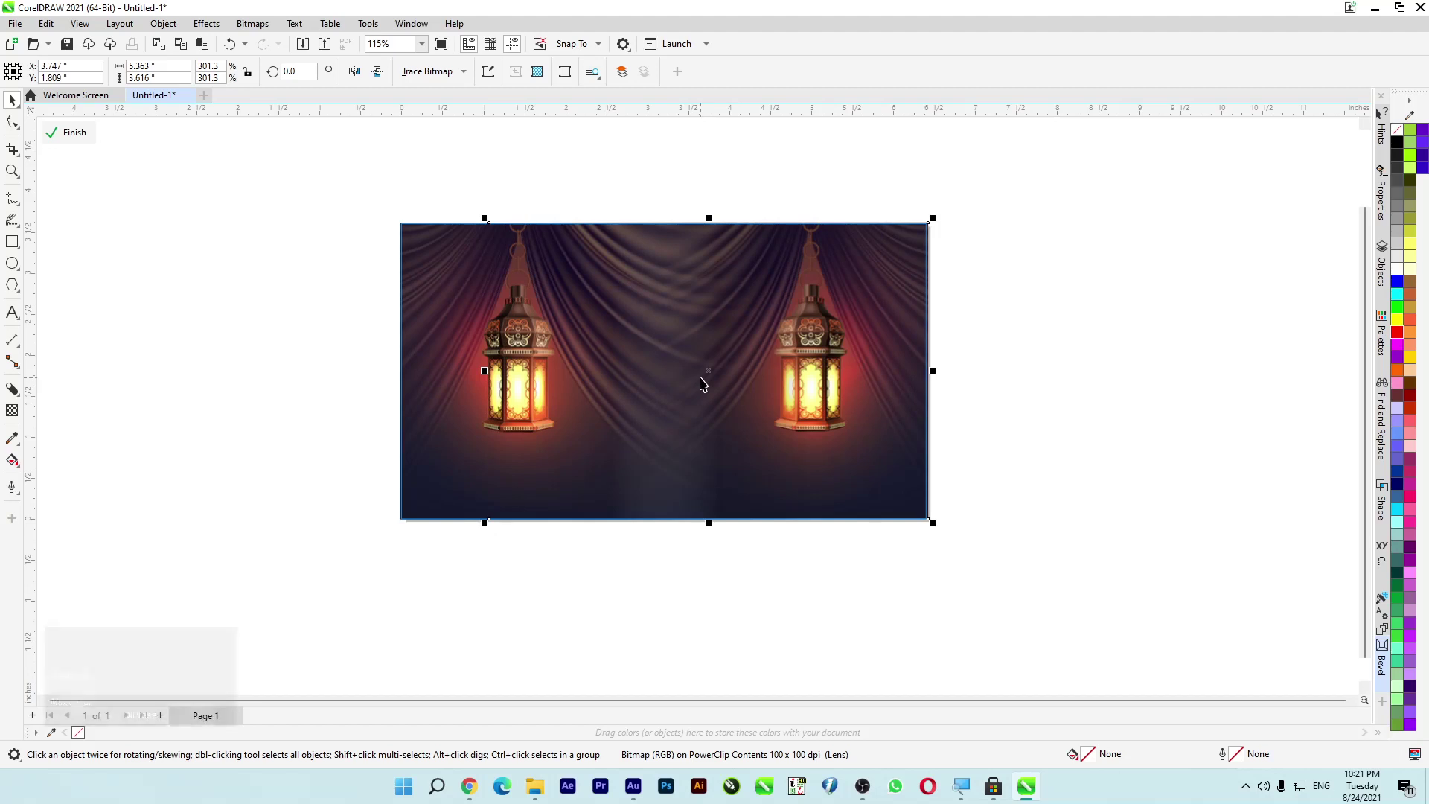
pyautogui.press('Left')
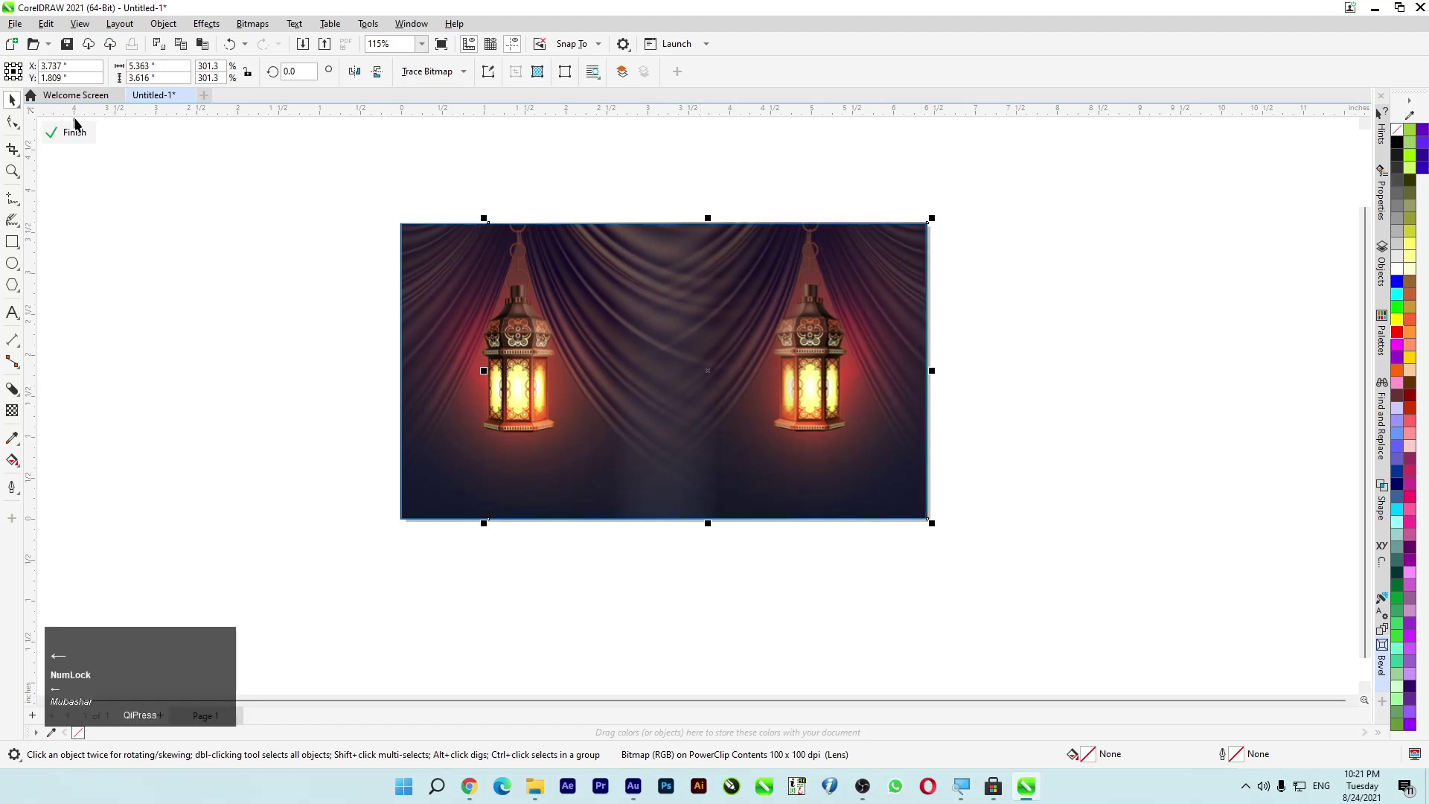
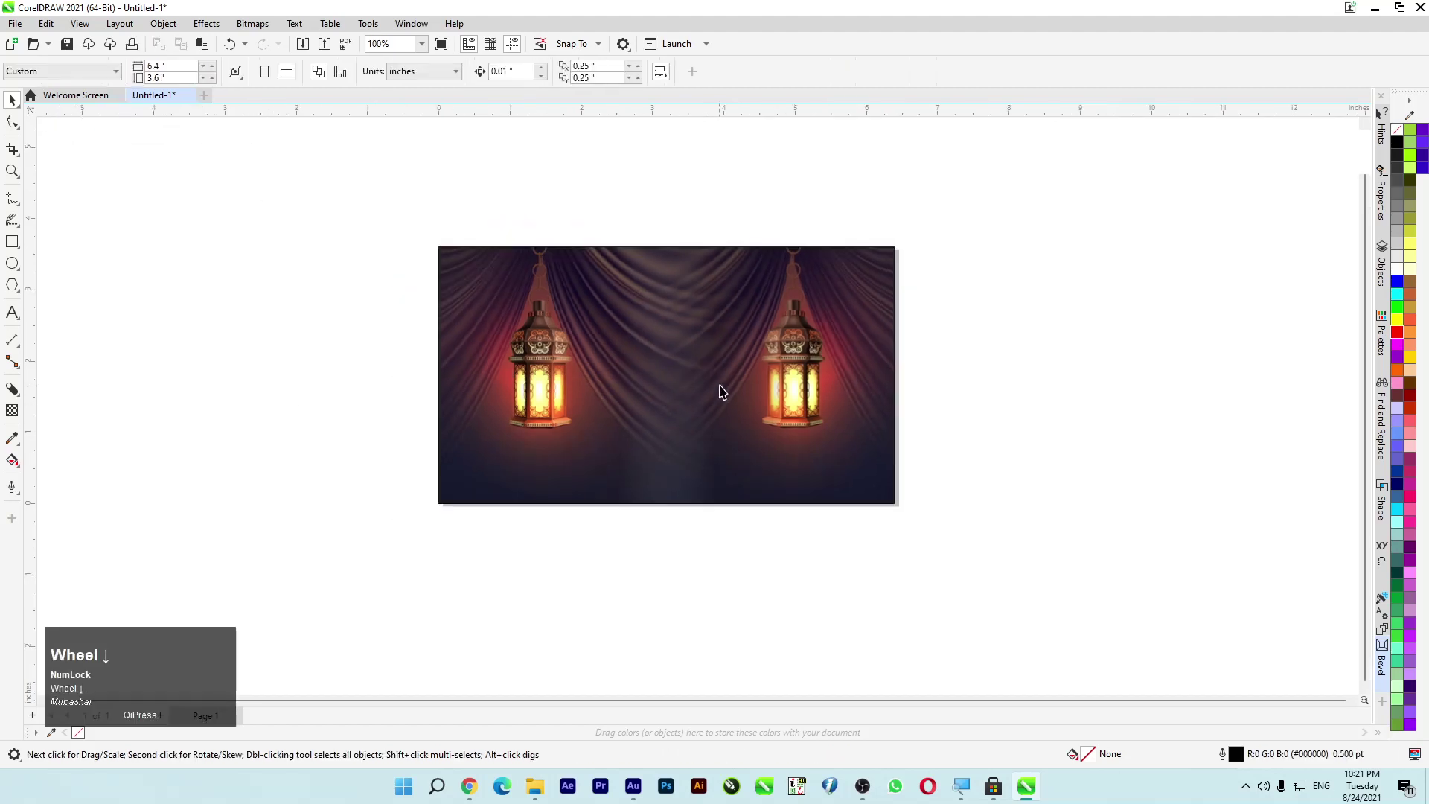
pyautogui.scroll(3)
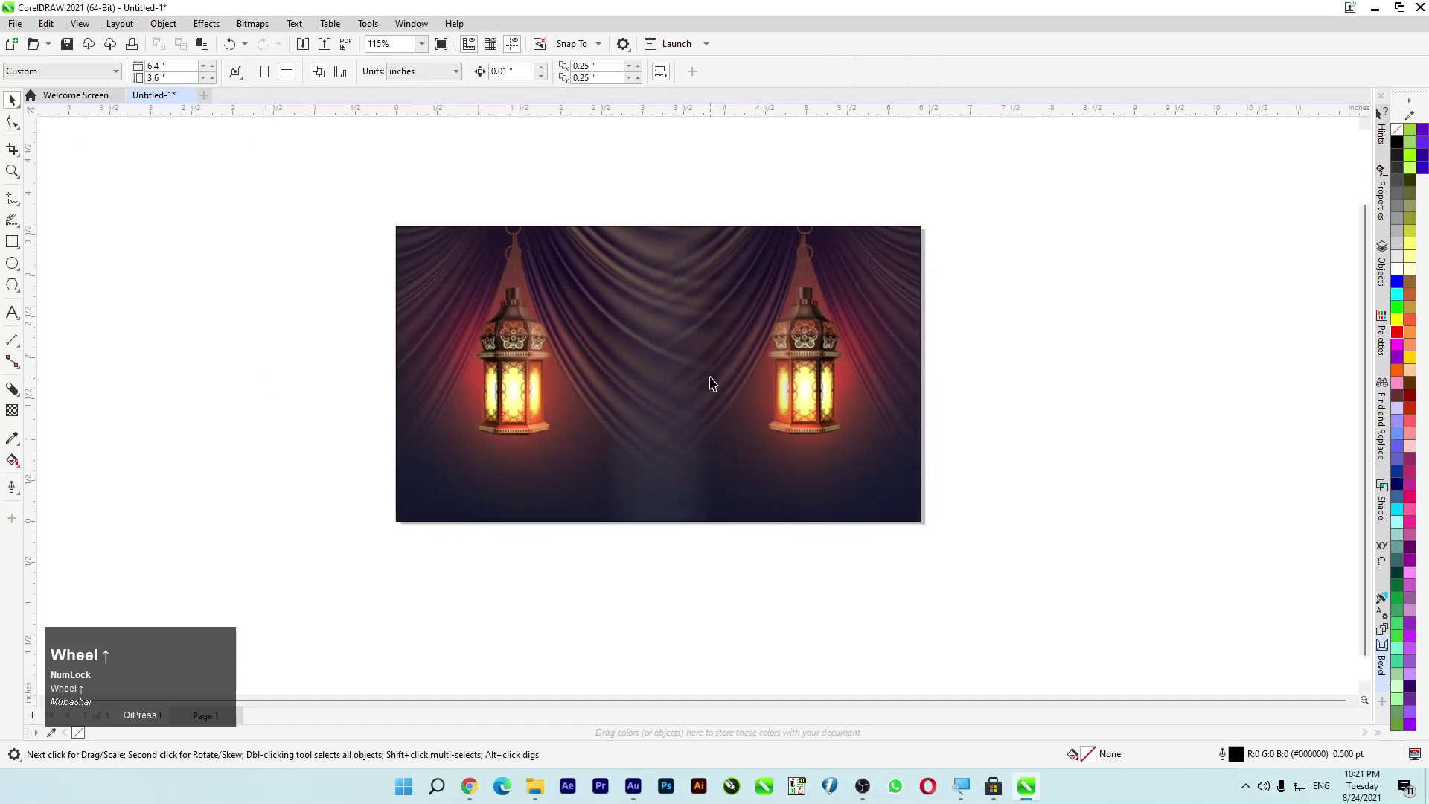
# Step: Drag the golden bokeh image in from Downloads and fade it over the page centre with a transparency lens
pyautogui.press('super+Num_Lock')
pyautogui.scroll(3)
pyautogui.press('super+e')
pyautogui.scroll(-3)
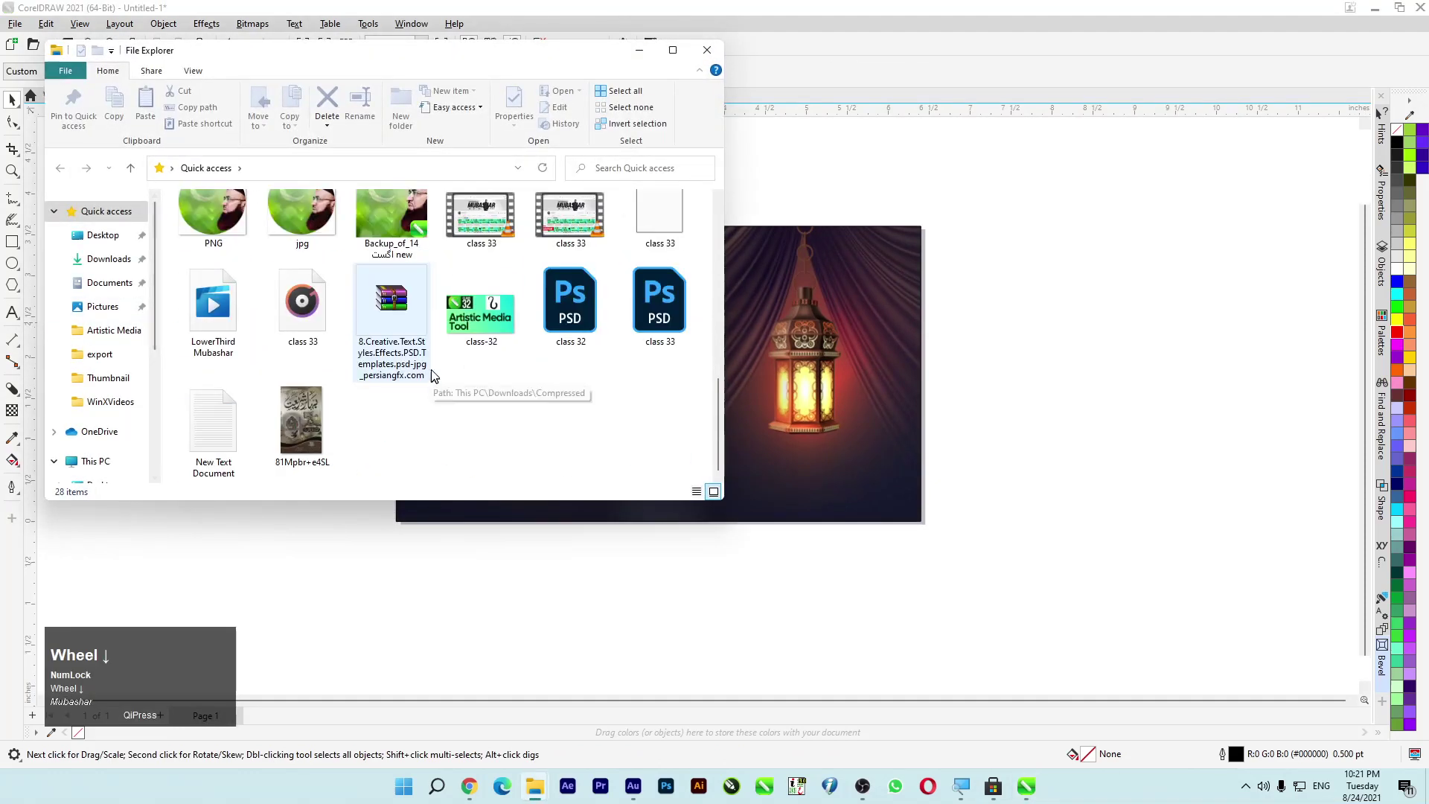
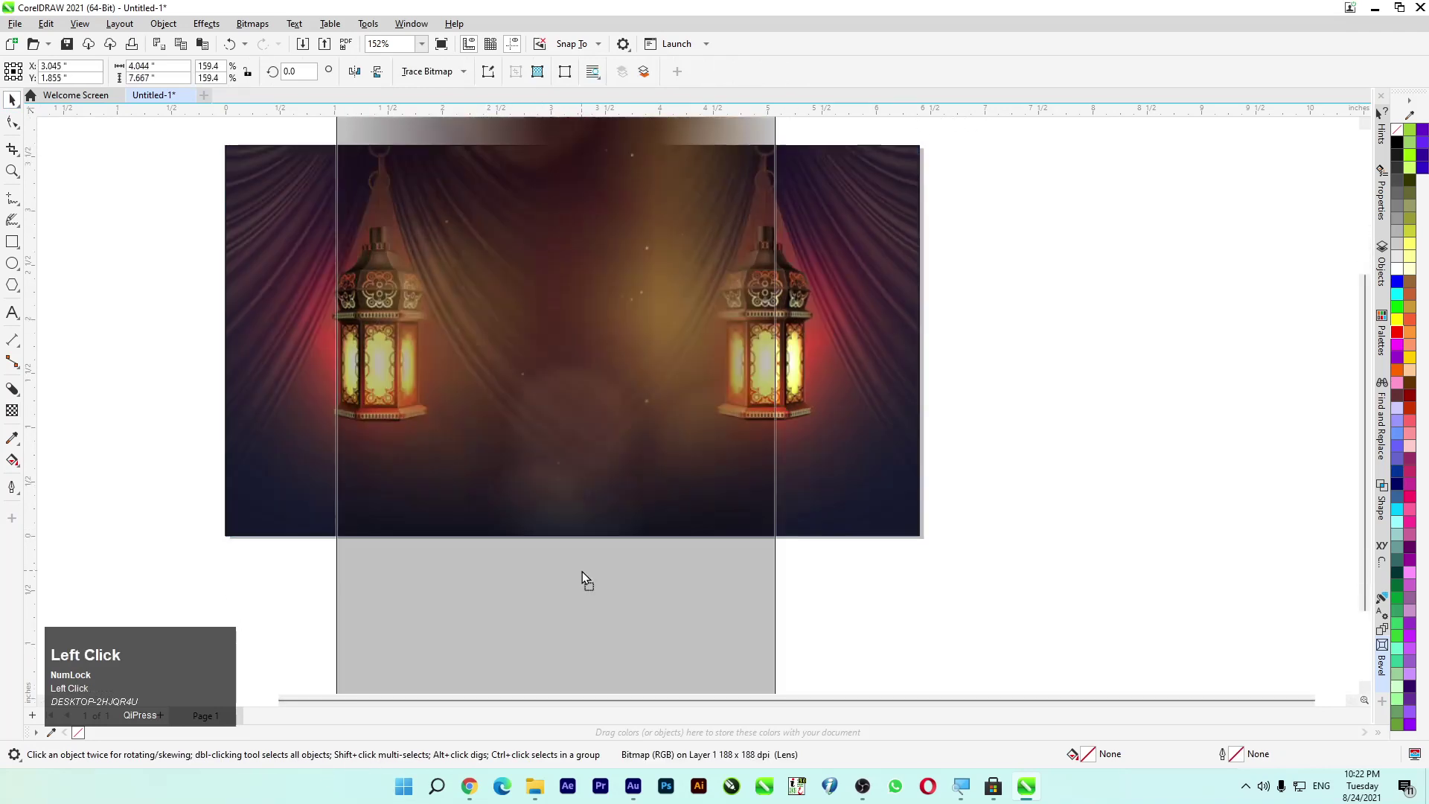
pyautogui.scroll(-3)
# Step: Remove the selected object and bring up File Explorer's Downloads folder for the Moroccan arch image
pyautogui.press('Delete')
pyautogui.click(540, 786)
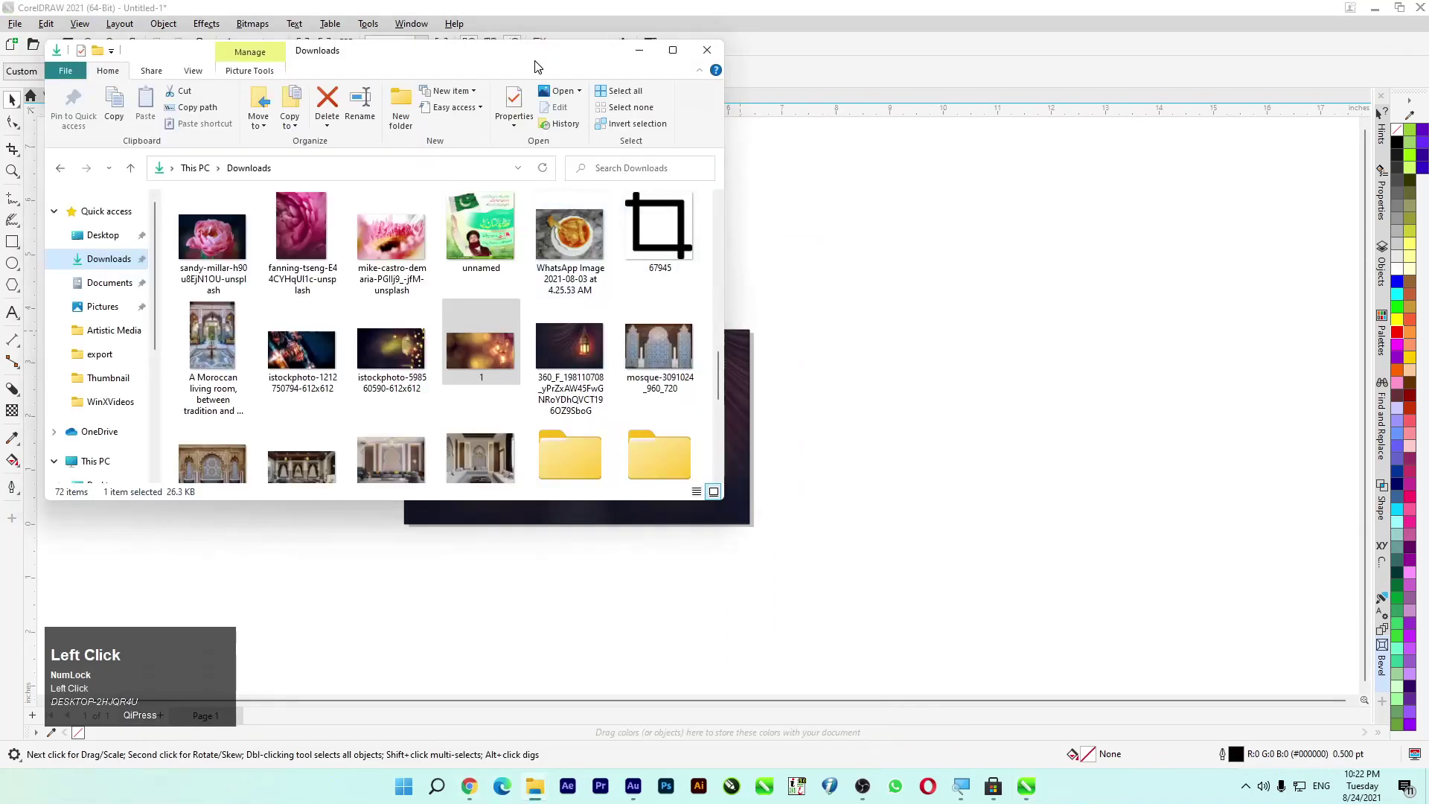
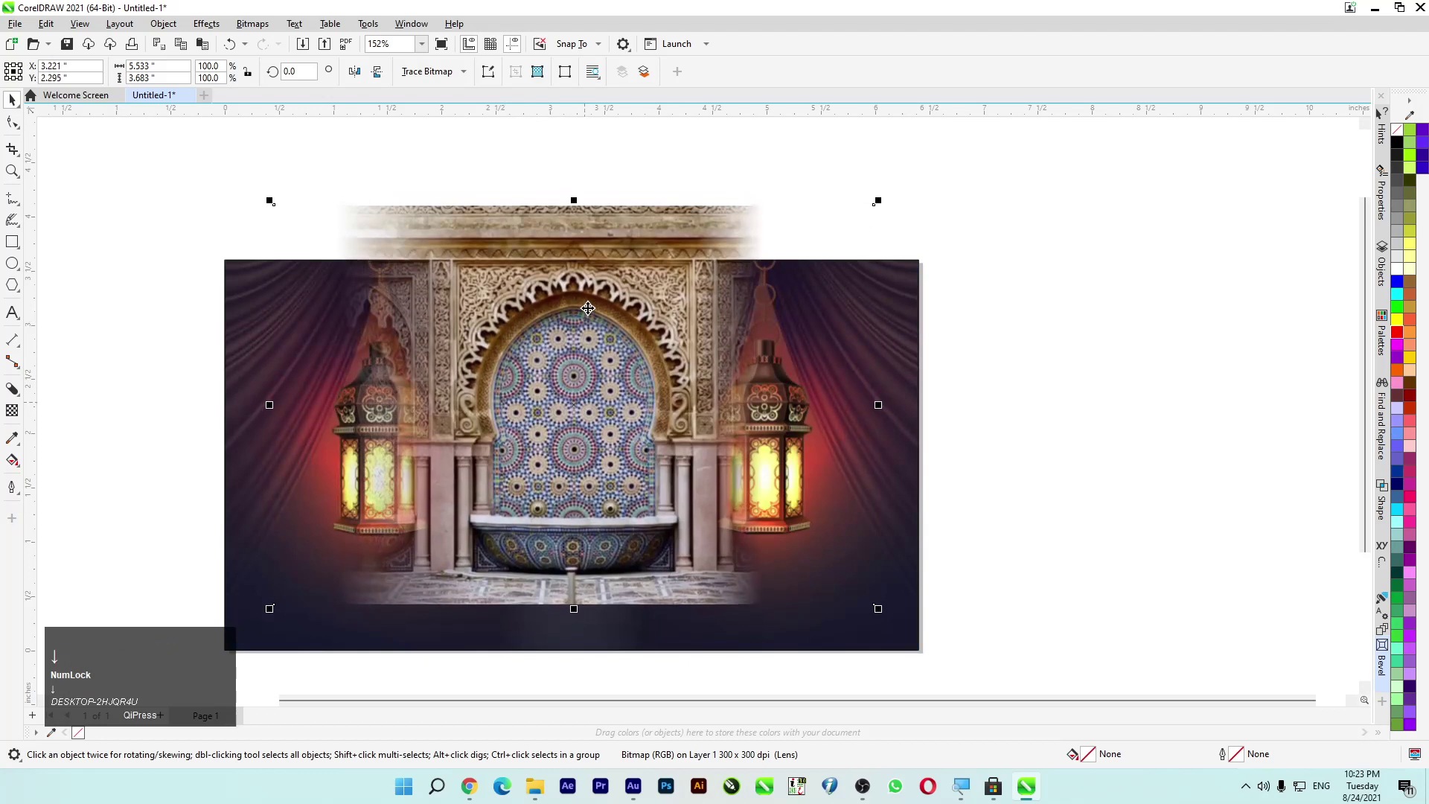
# Step: Select the curtain-and-lantern image and give it a uniform transparency in Multiply merge mode
pyautogui.click(588, 296)
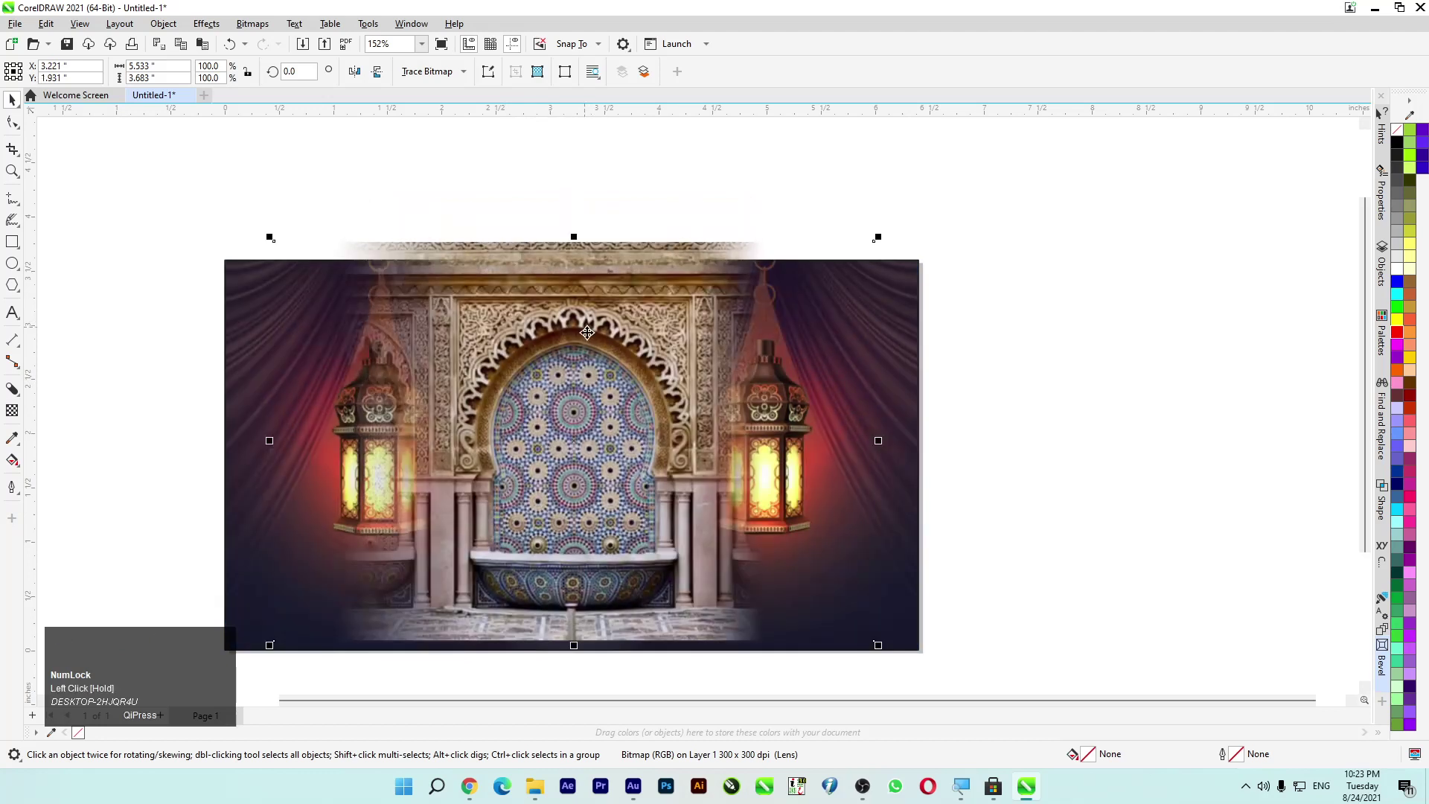
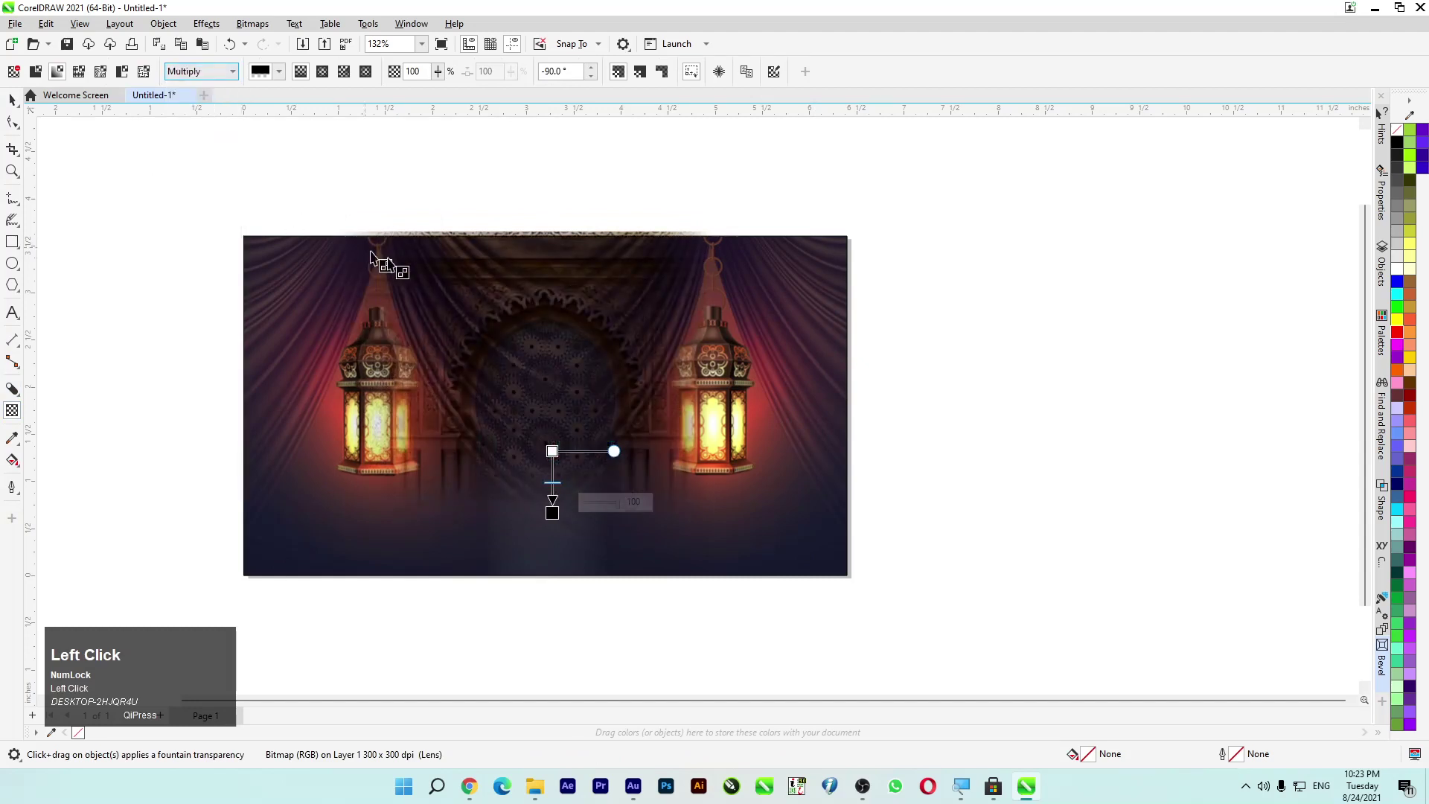
pyautogui.scroll(3)
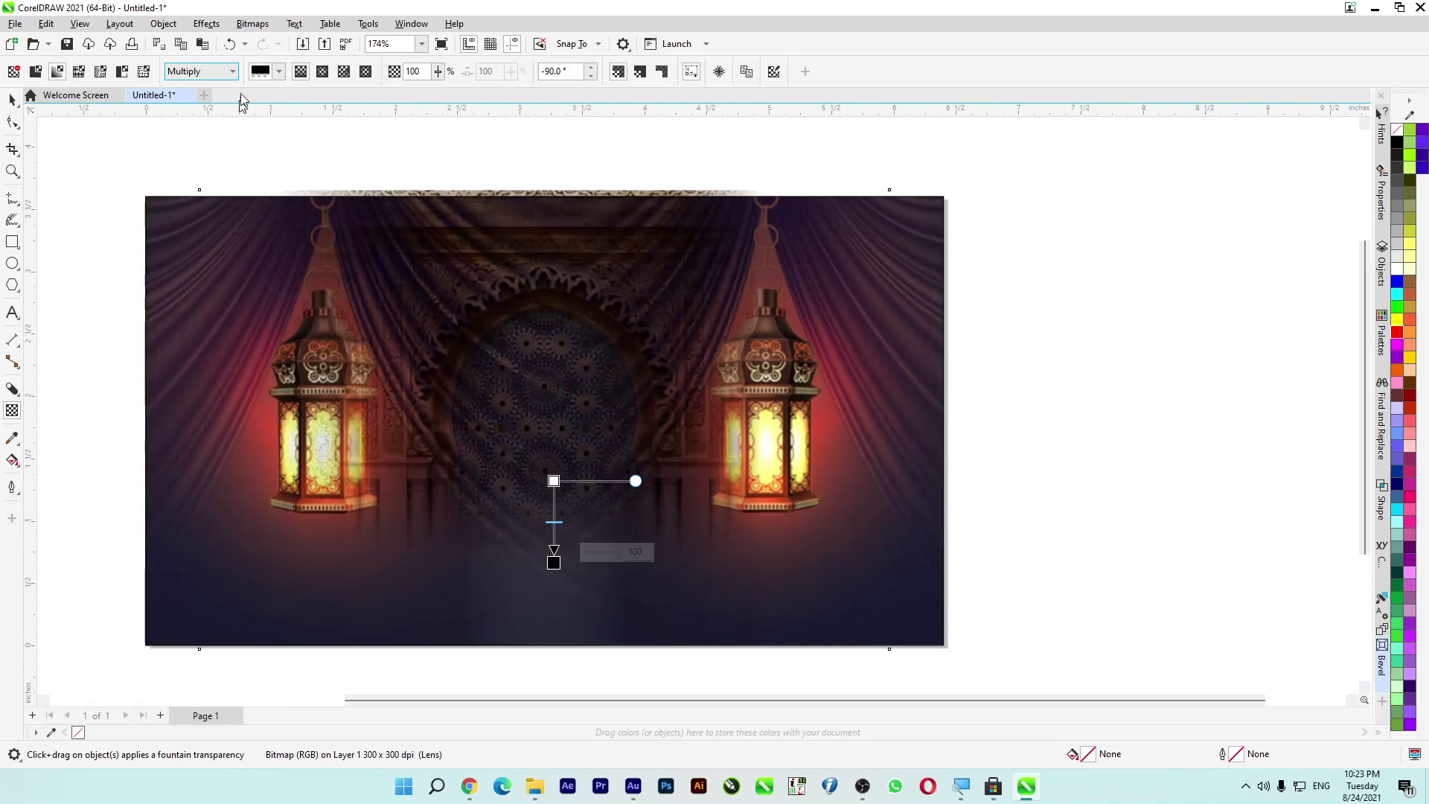
# Step: Try Add then Overlay merge modes on the curtain image and return to the Pick tool
pyautogui.click(219, 77)
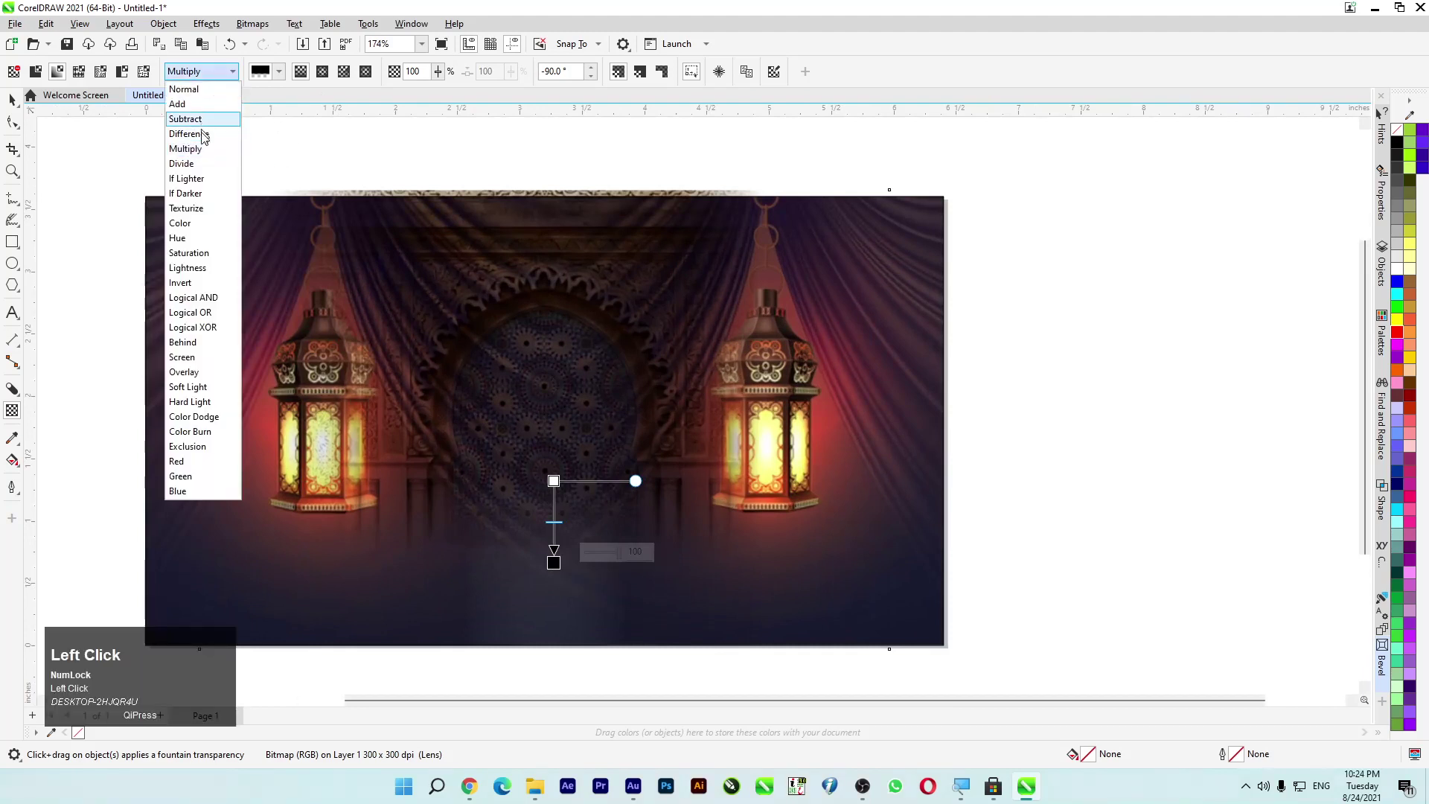
pyautogui.click(207, 111)
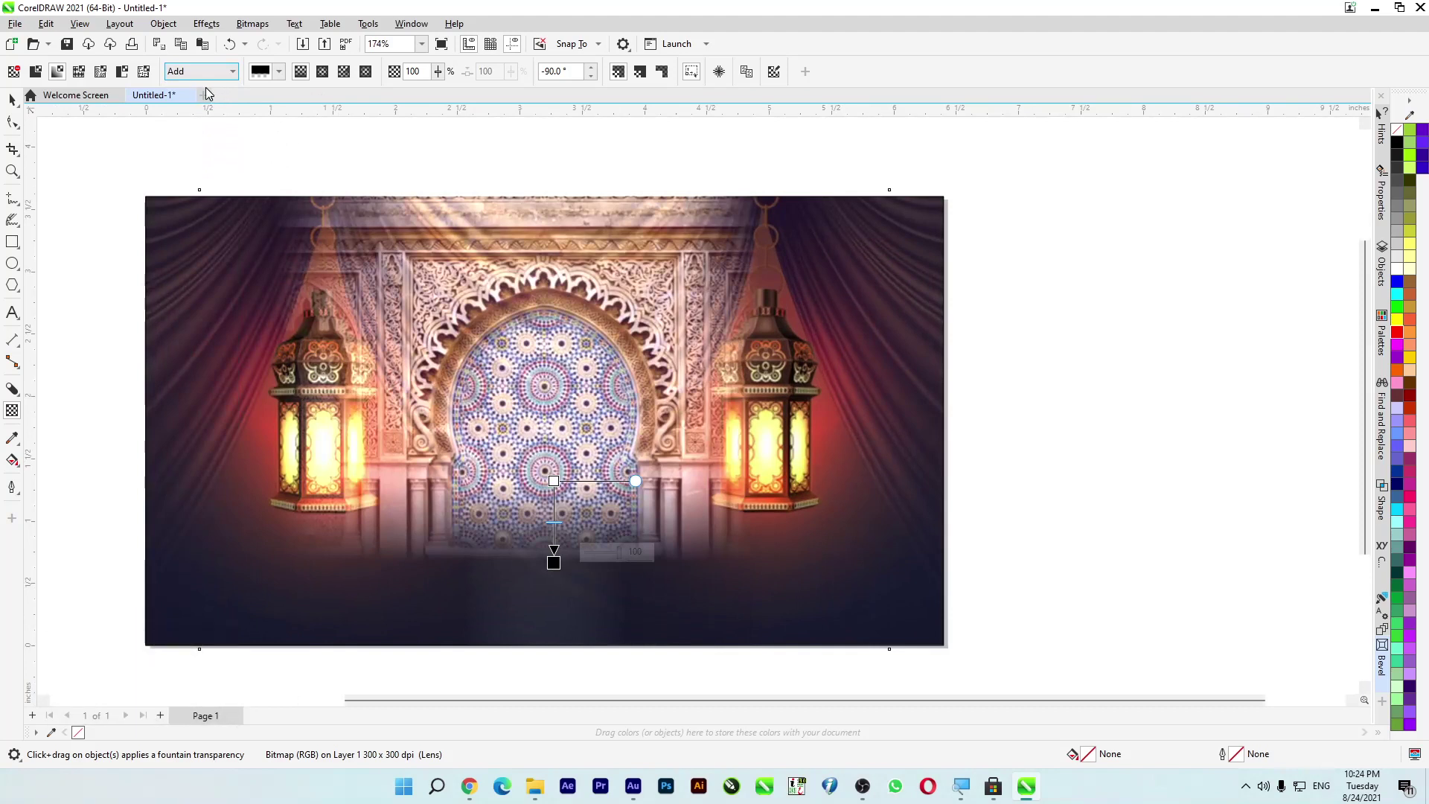
pyautogui.doubleClick(218, 84)
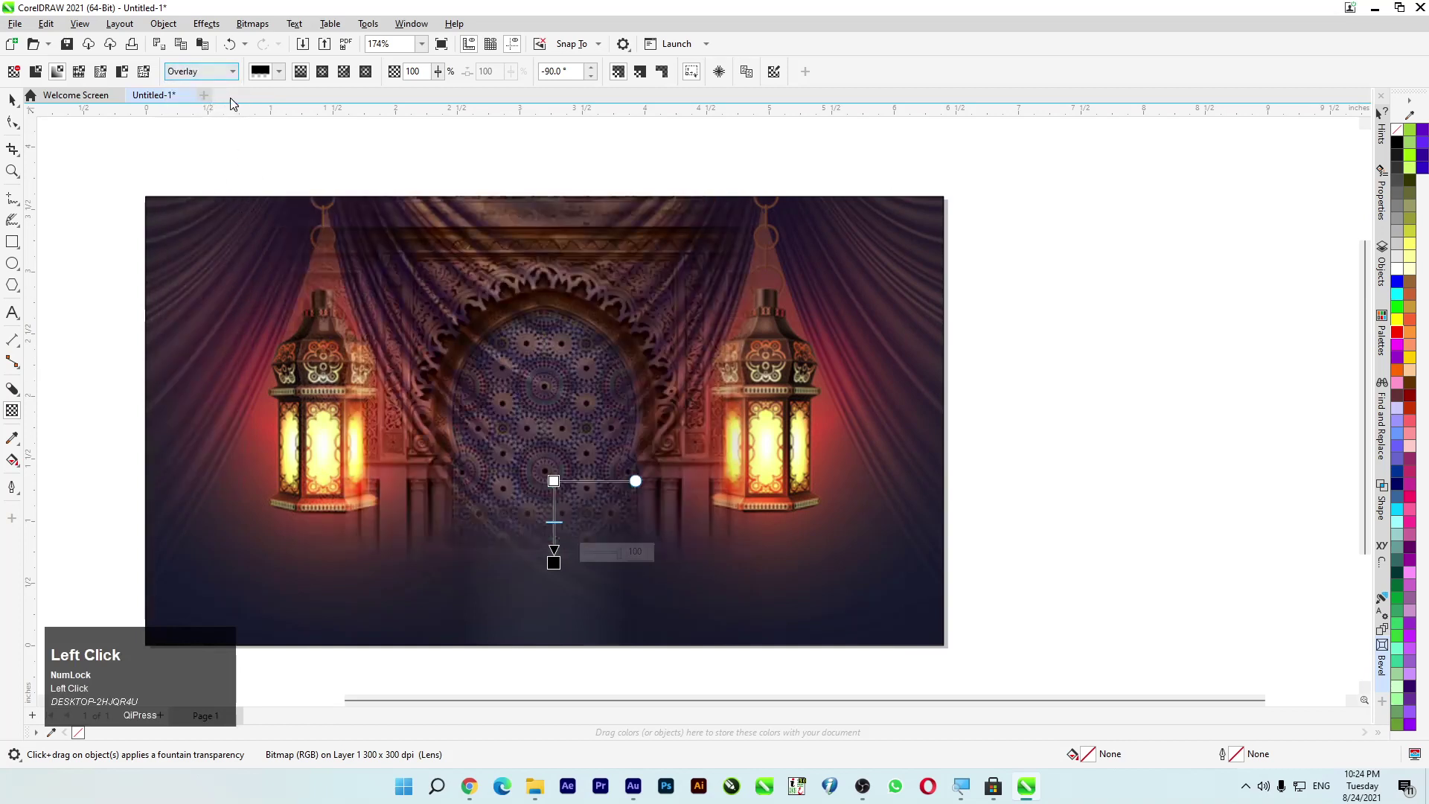
pyautogui.scroll(-3)
pyautogui.scroll(3)
pyautogui.click(209, 79)
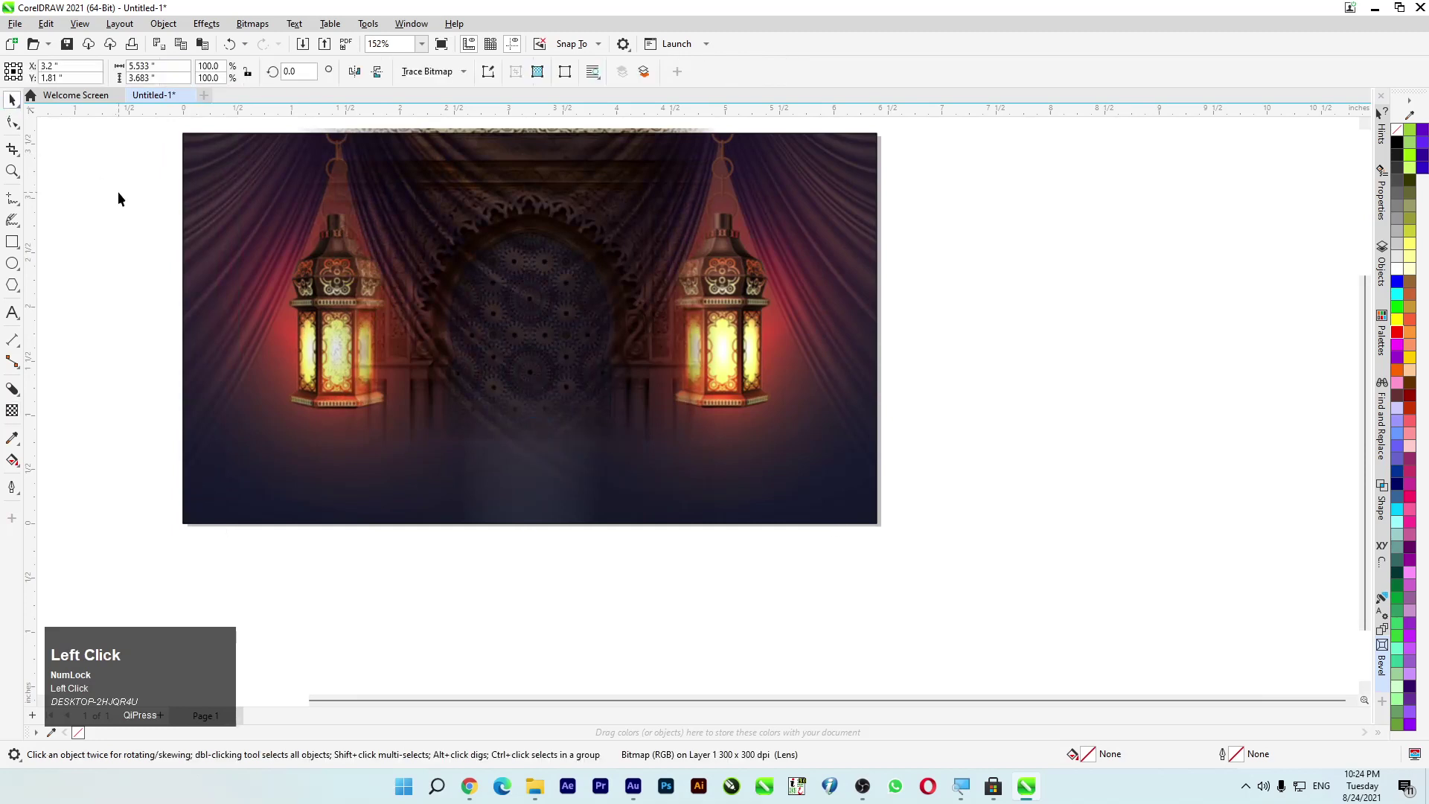
# Step: Set the image's merge mode back to Normal and attempt PowerClip Inside on it
pyautogui.scroll(-3)
pyautogui.click(554, 276)
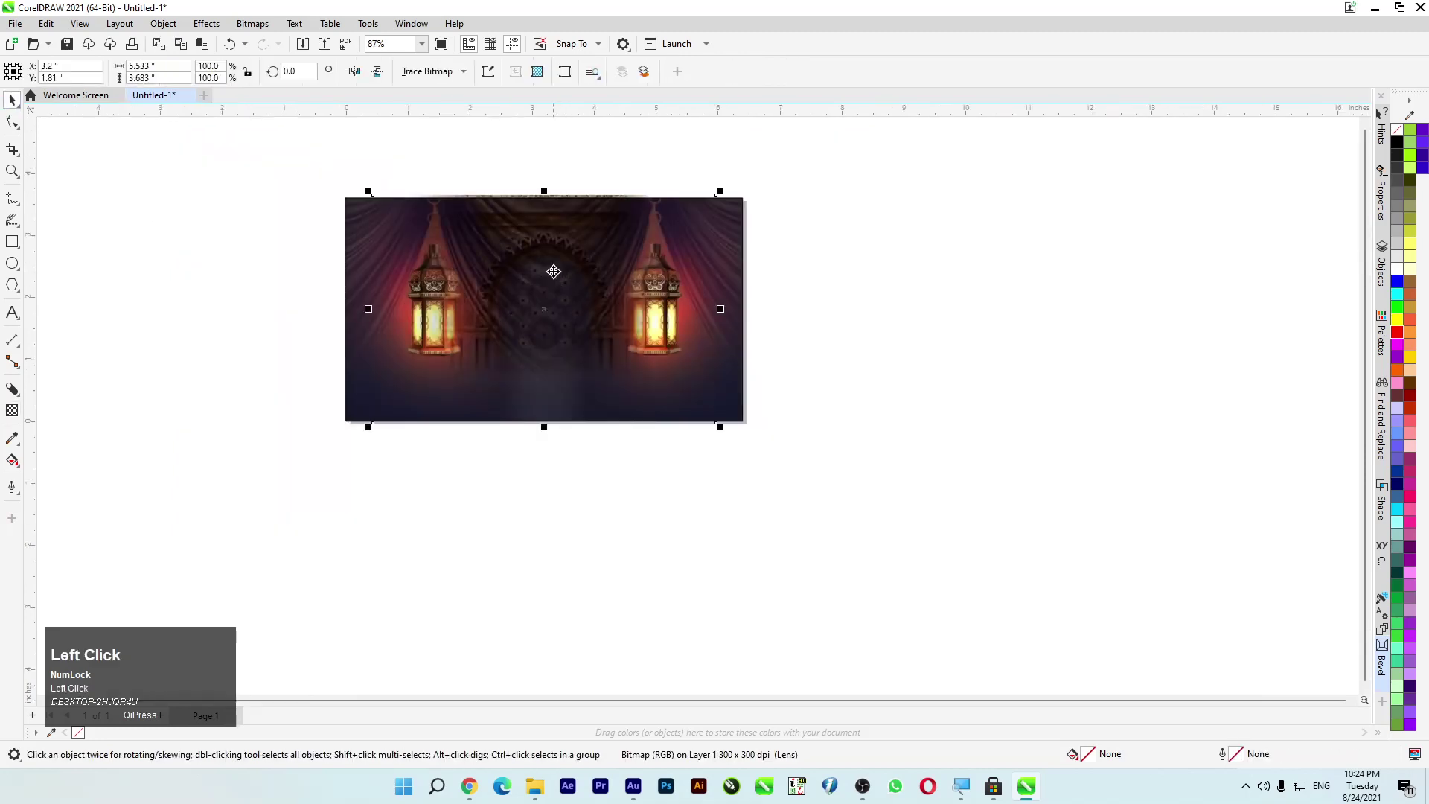
pyautogui.rightClick(556, 264)
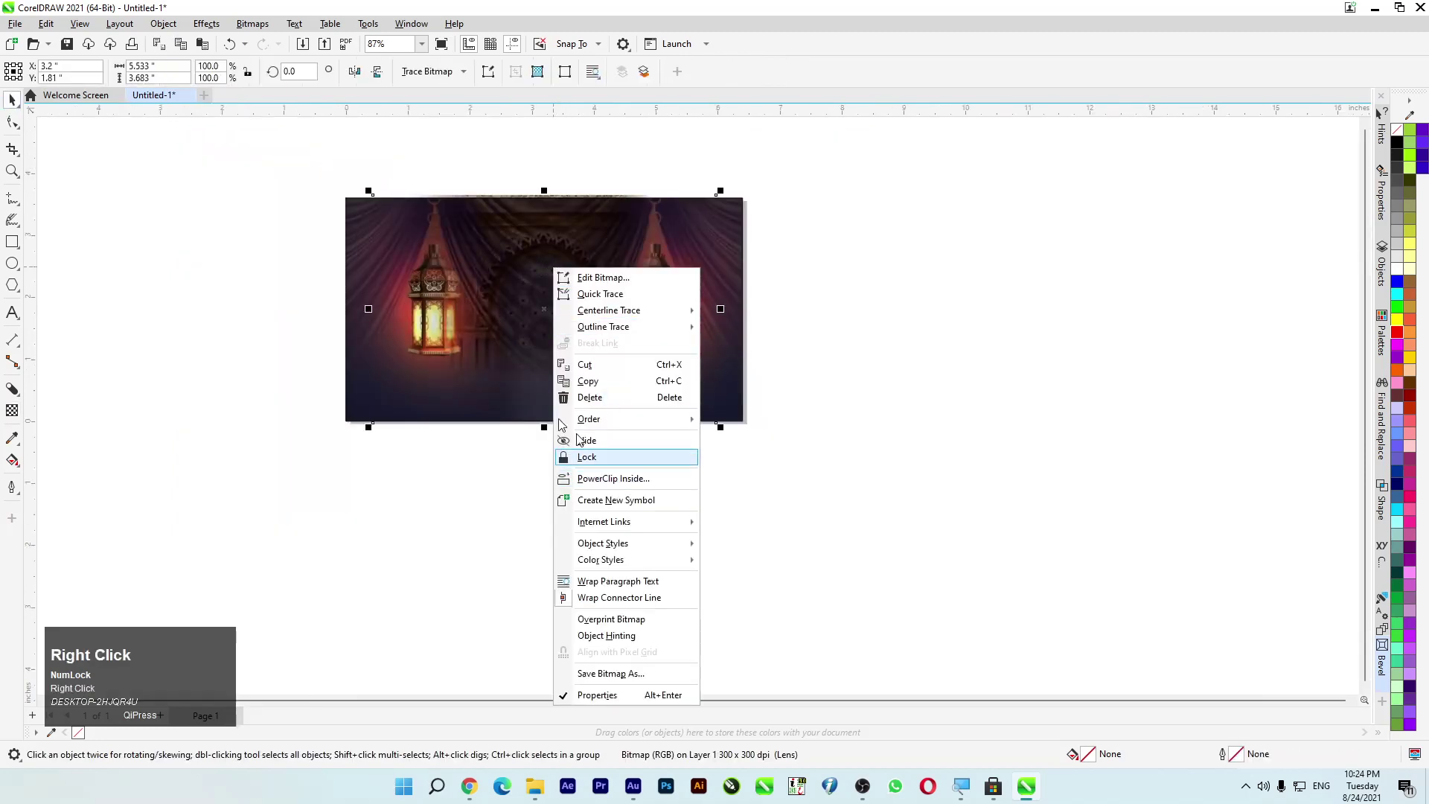
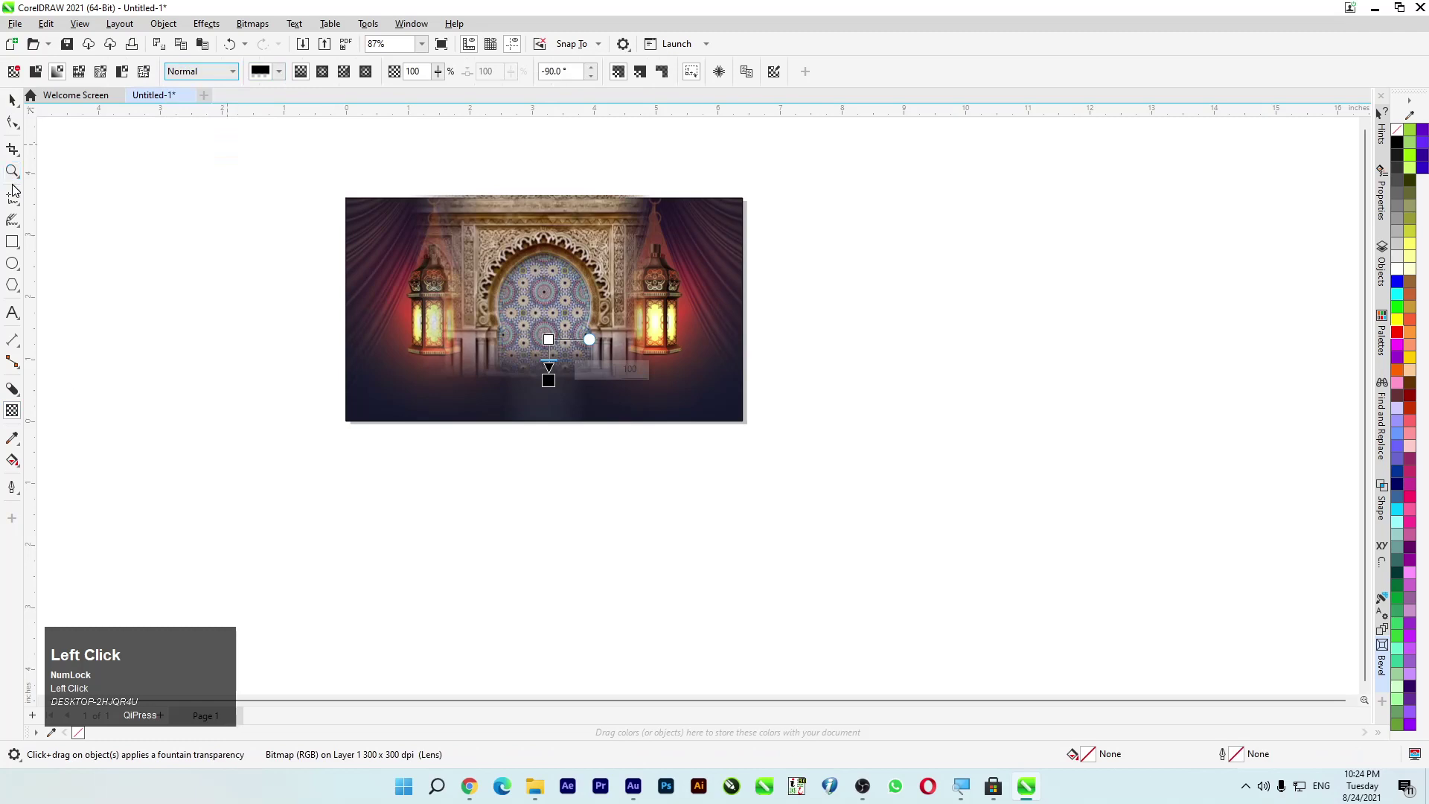
pyautogui.rightClick(561, 238)
pyautogui.click(673, 455)
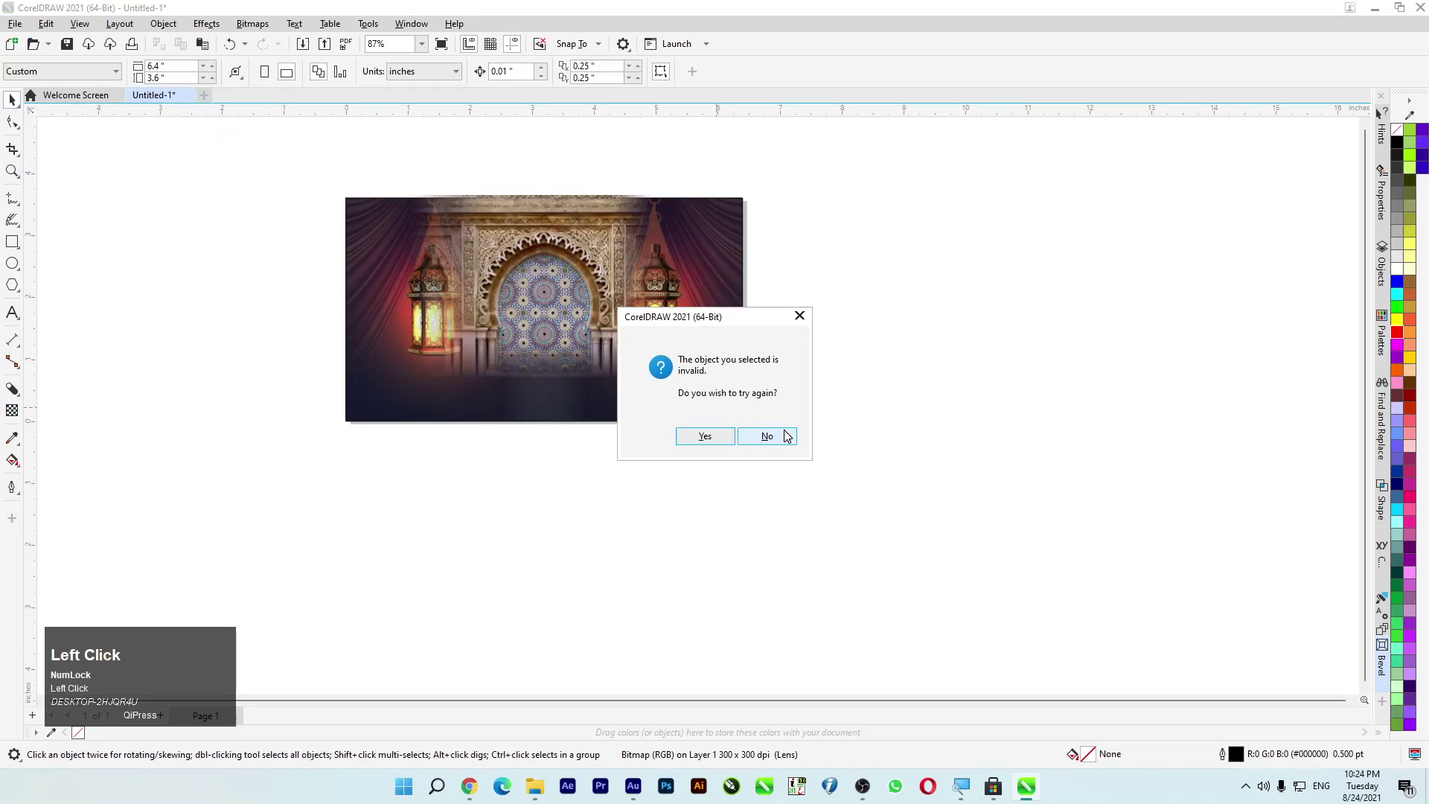
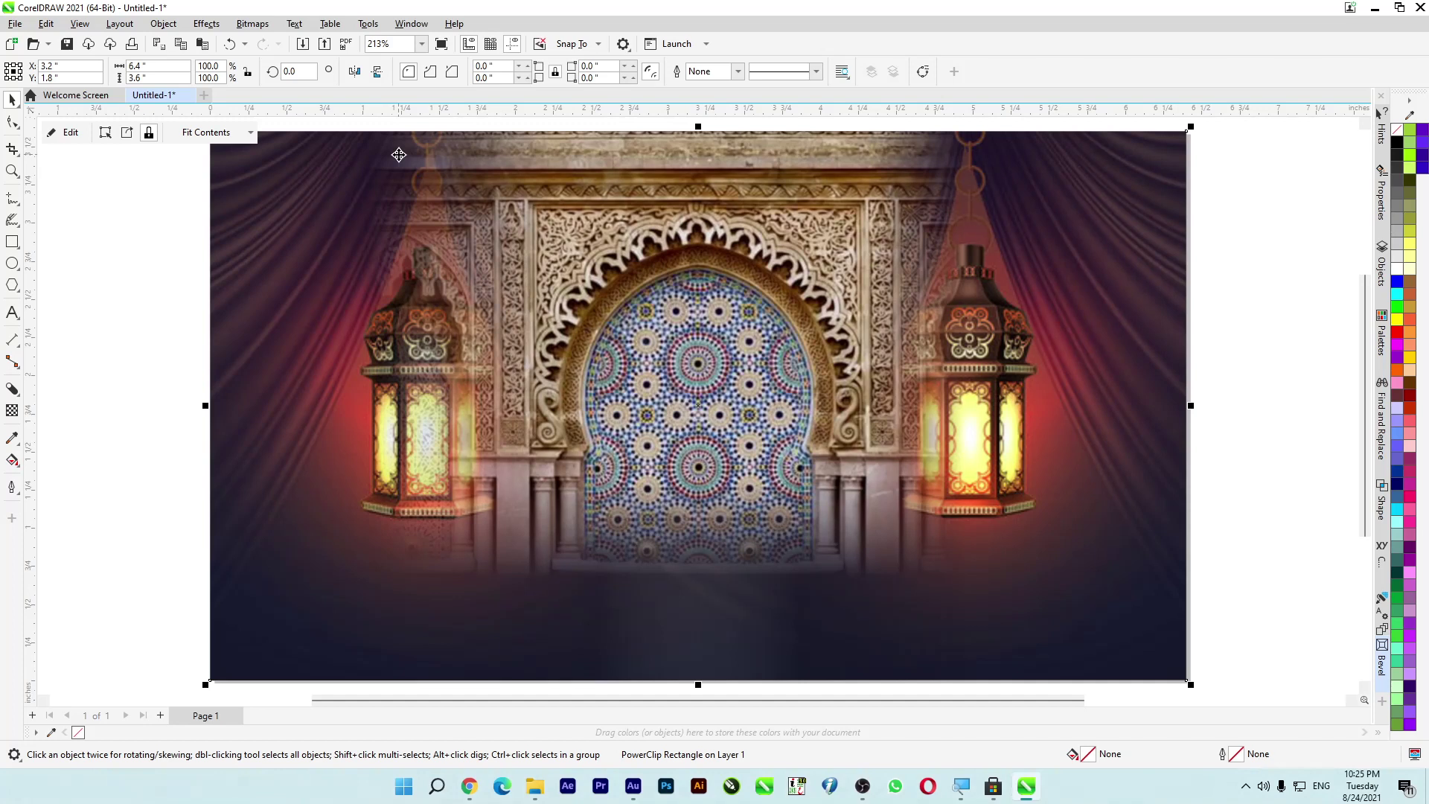
# Step: Start an export with Ctrl+E to the Desktop, deleting the old jpg file there first
pyautogui.press('ctrl+Num_Lock')
pyautogui.press('ctrl+e')
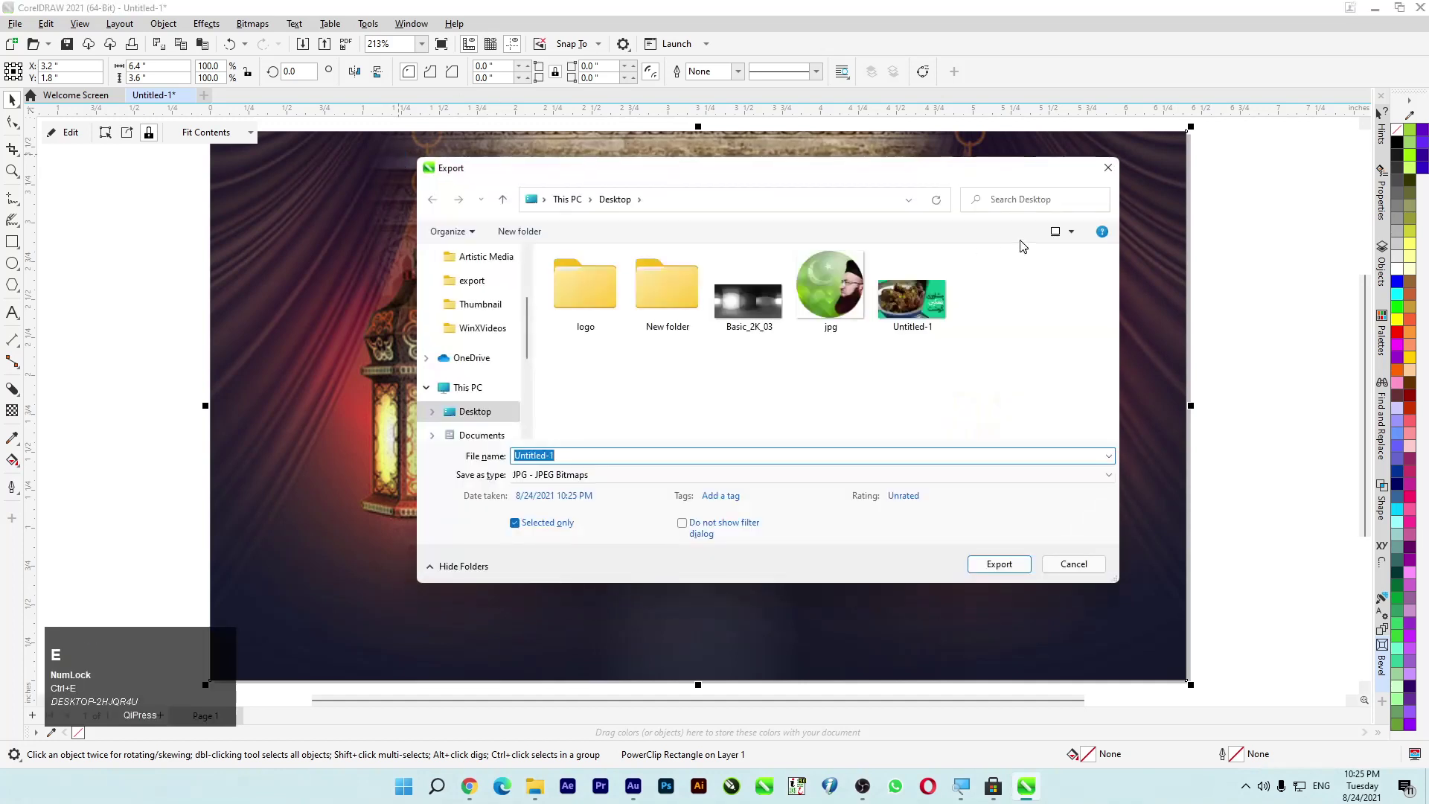
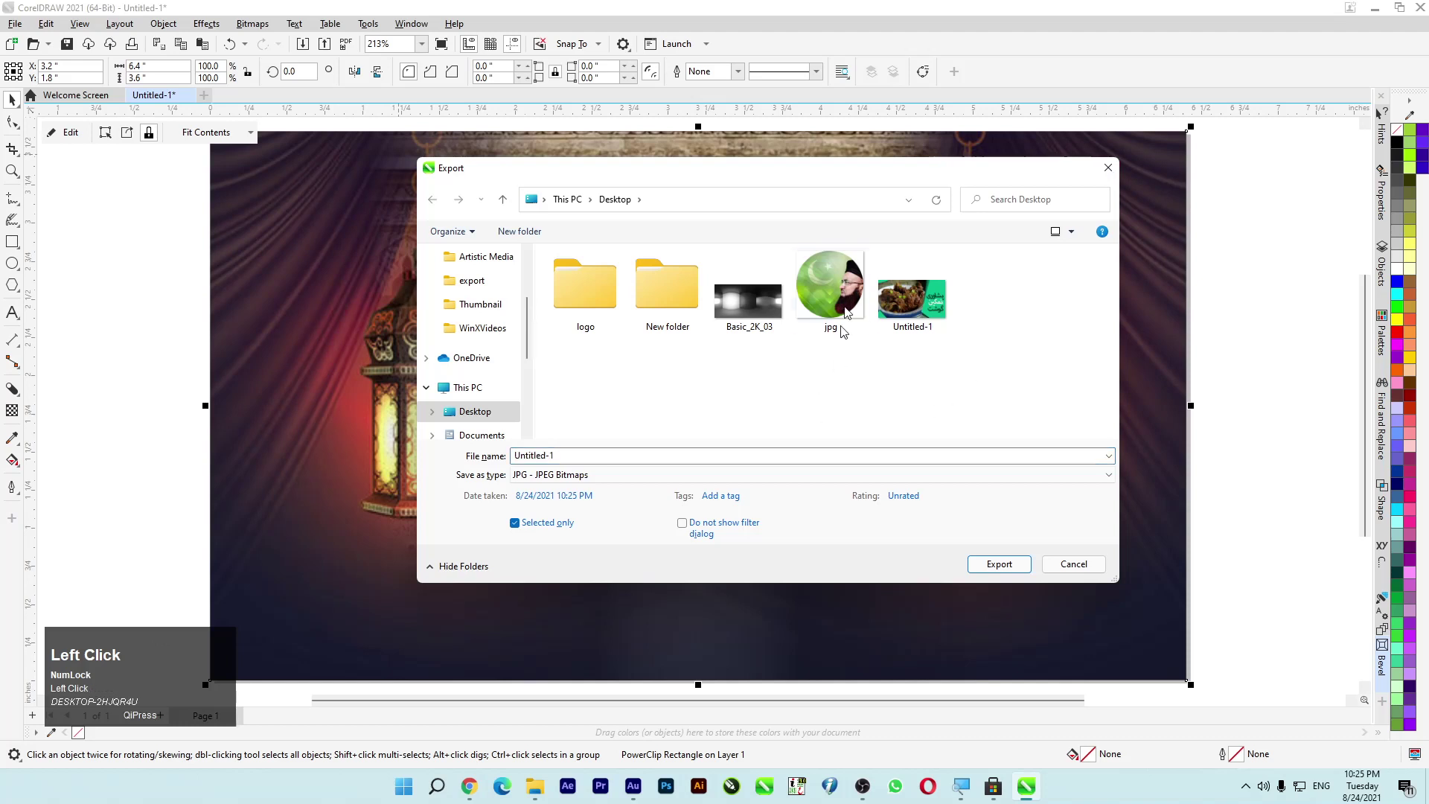
pyautogui.press('Delete')
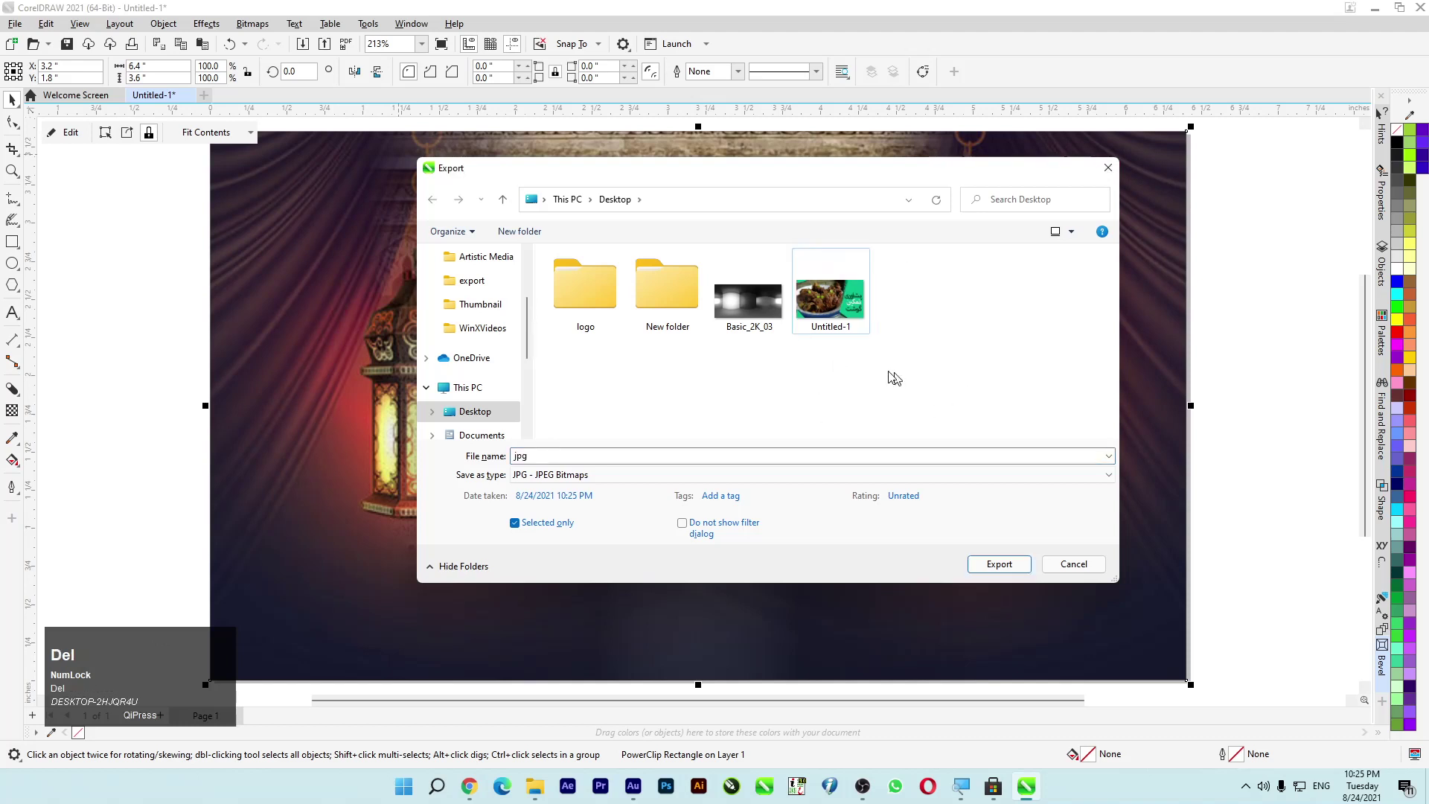
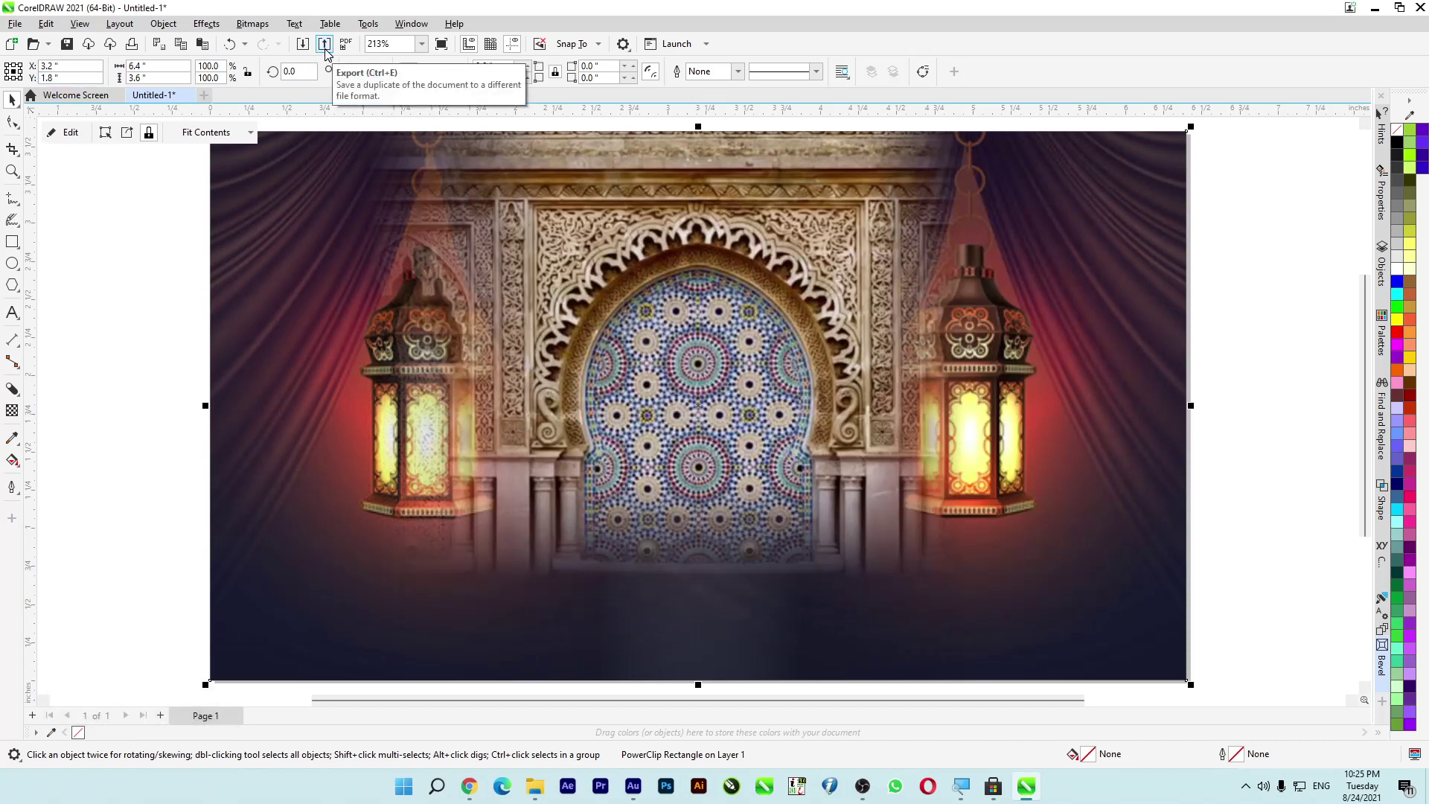
pyautogui.click(331, 49)
pyautogui.moveTo(331, 49); pyautogui.dragTo(472, 34)
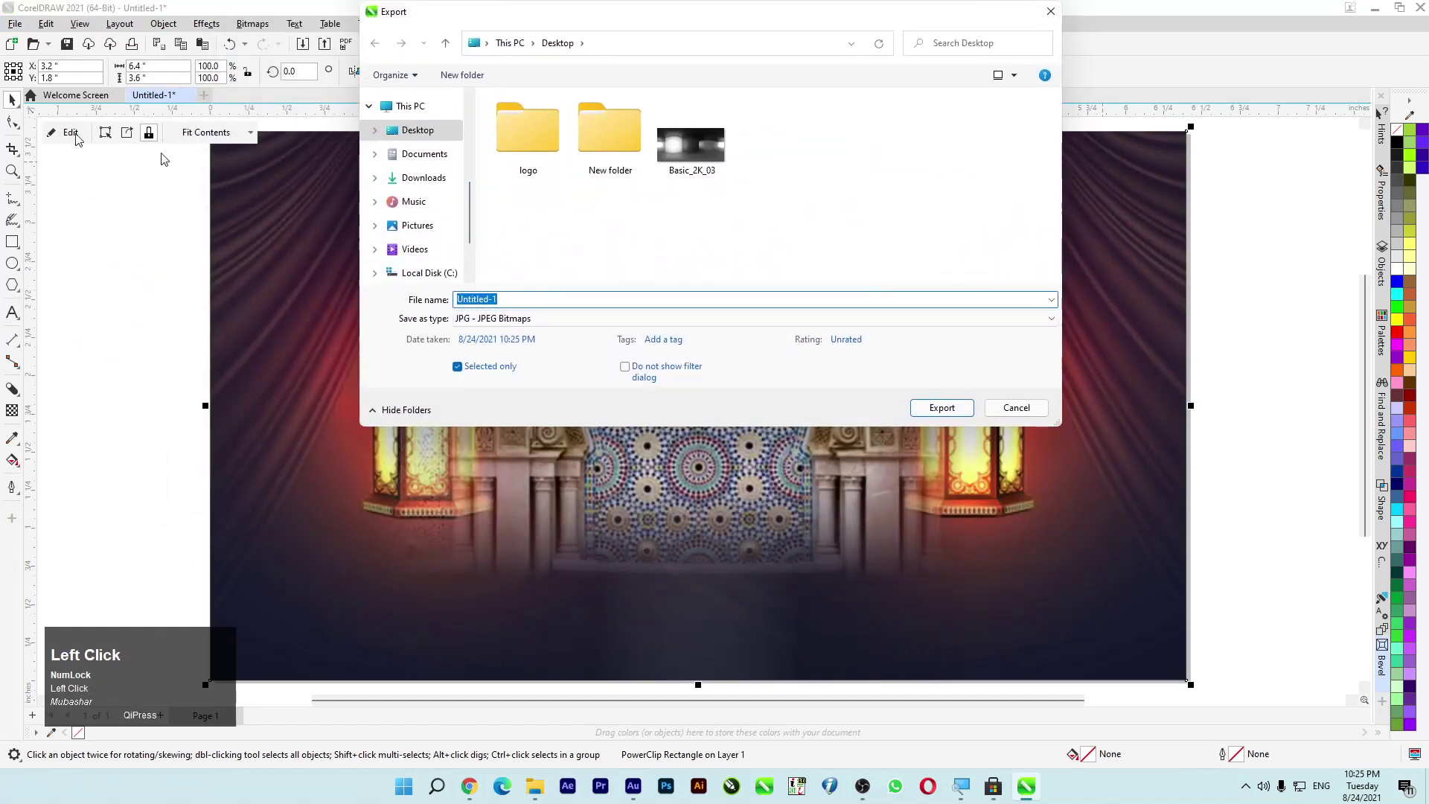
# Step: Keep JPG as the export type, name the file 'baground' and export it
pyautogui.click(560, 329)
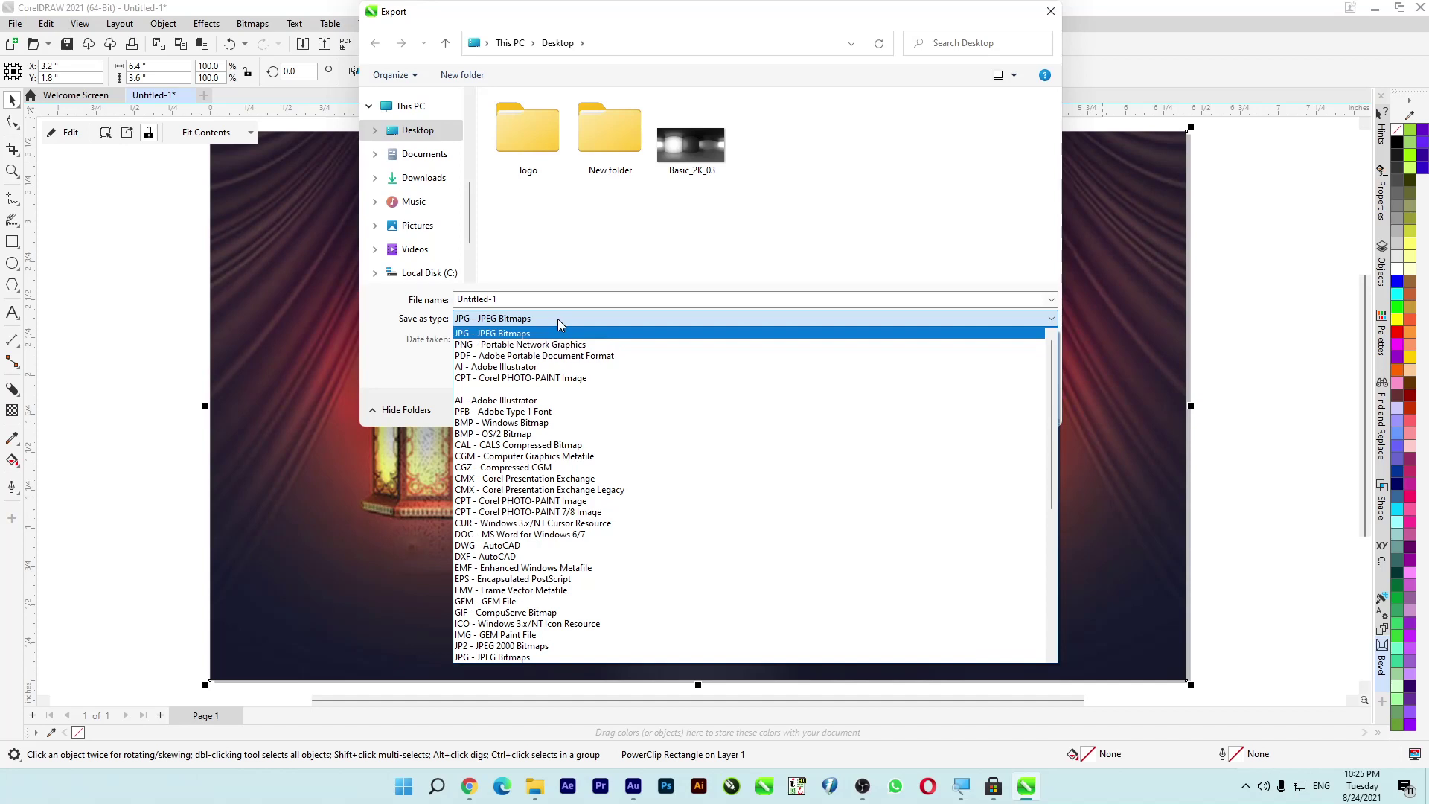
pyautogui.moveTo(499, 333); pyautogui.dragTo(525, 244)
pyautogui.click(524, 243)
pyautogui.write('bah')
pyautogui.press('BackSpace')
pyautogui.write('ground')
pyautogui.press('Return')
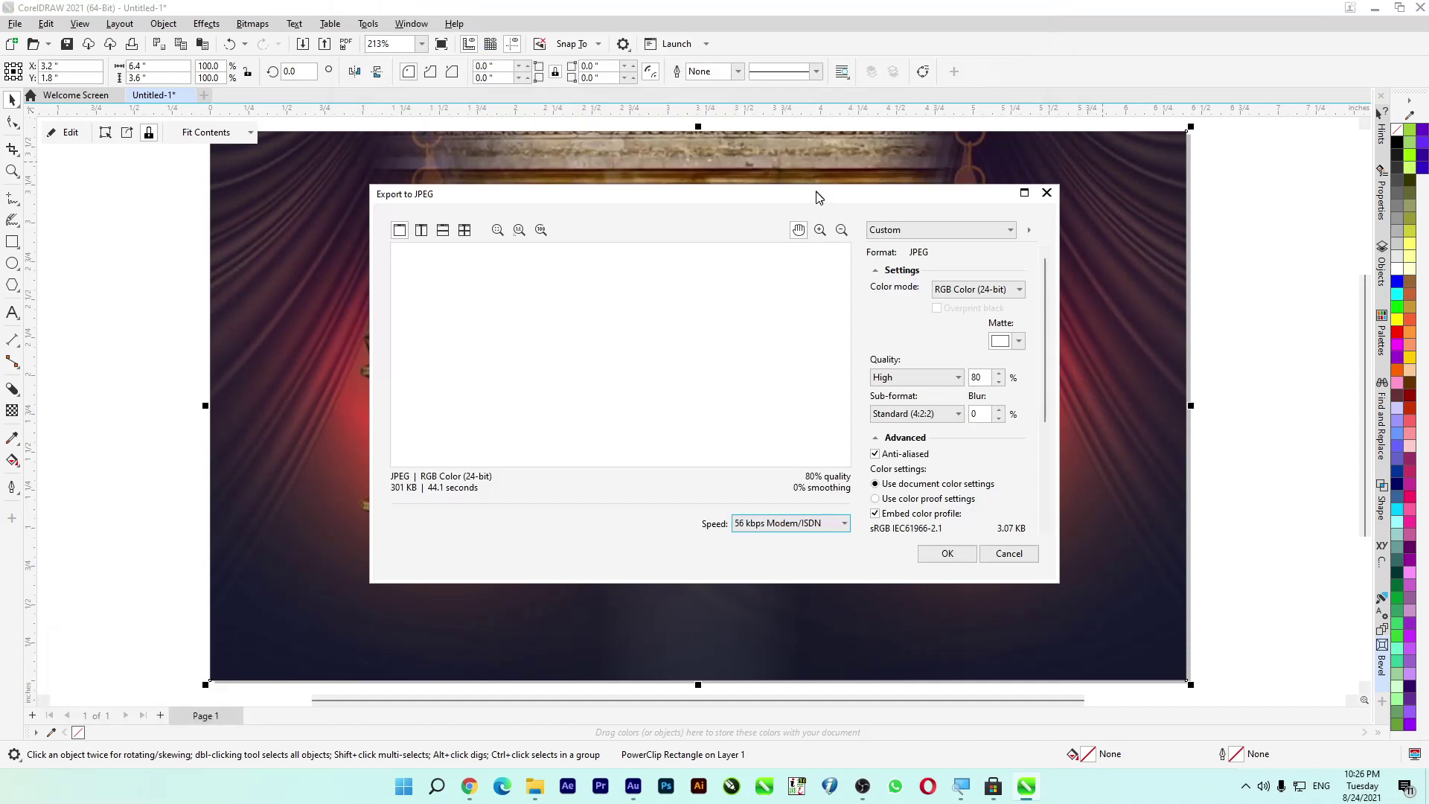
# Step: Confirm the JPEG export at 6.4 by 3.6 inches, high quality, 300 dpi and review the settings window
pyautogui.press('Return')
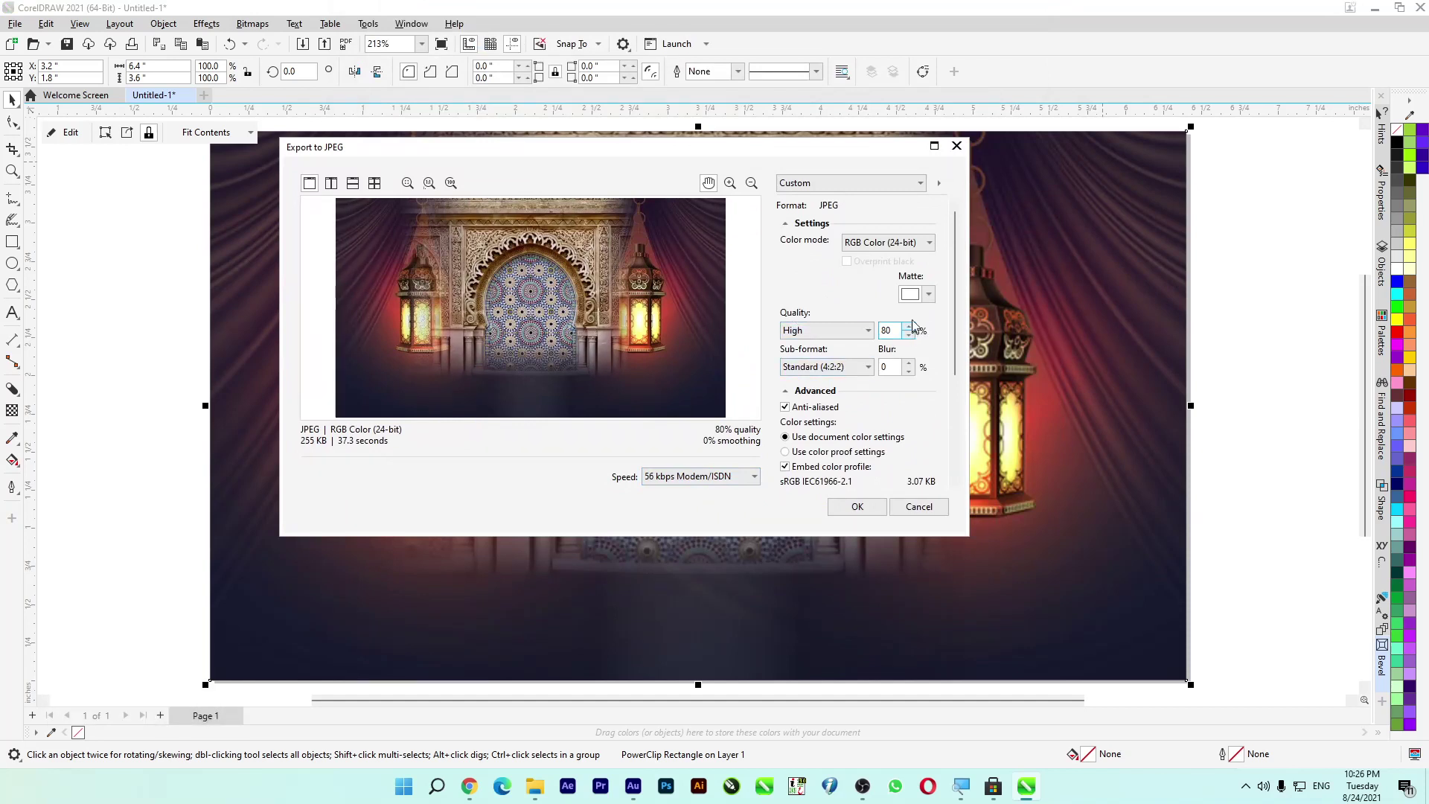
pyautogui.moveTo(964, 284); pyautogui.dragTo(806, 284)
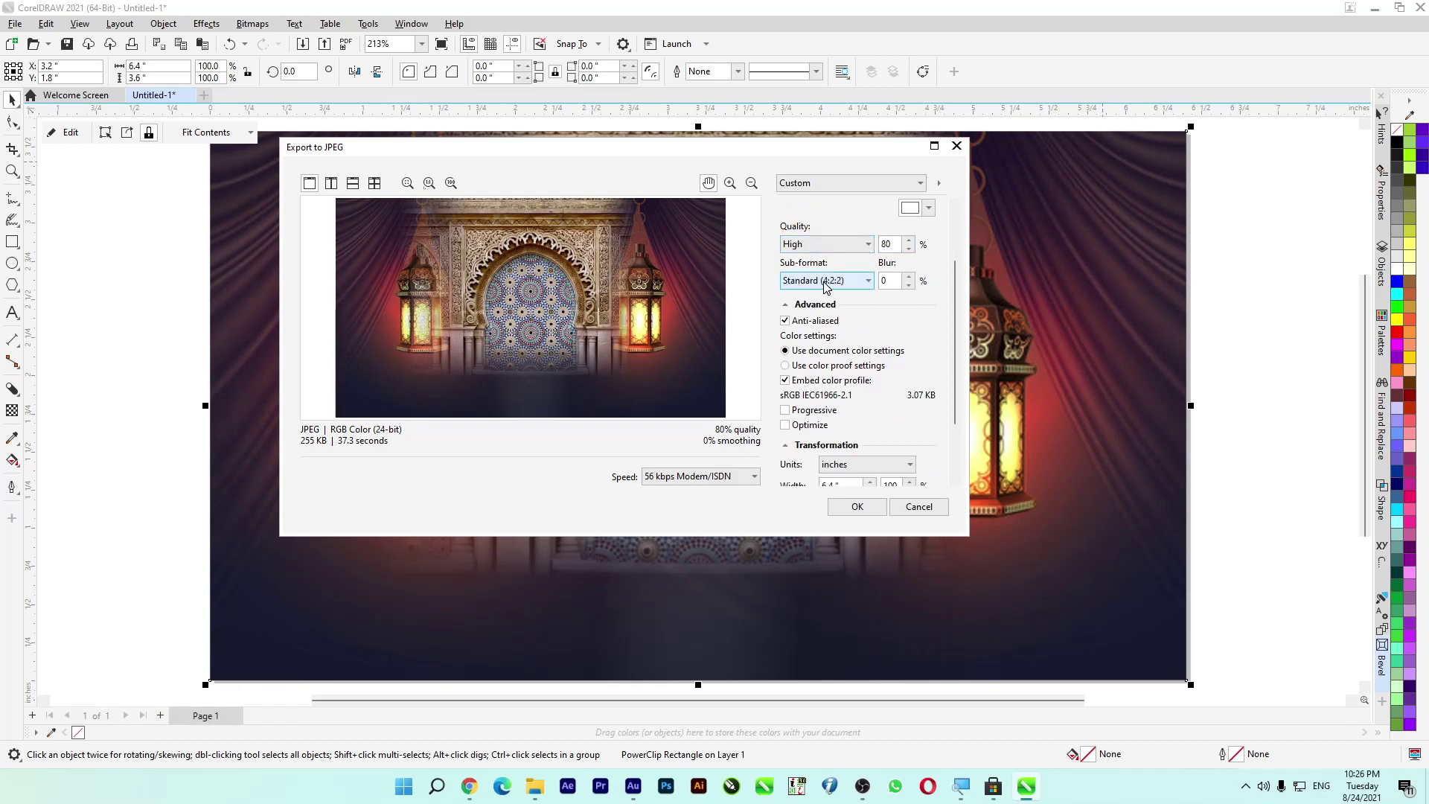
pyautogui.moveTo(834, 288); pyautogui.dragTo(914, 454)
pyautogui.scroll(-3)
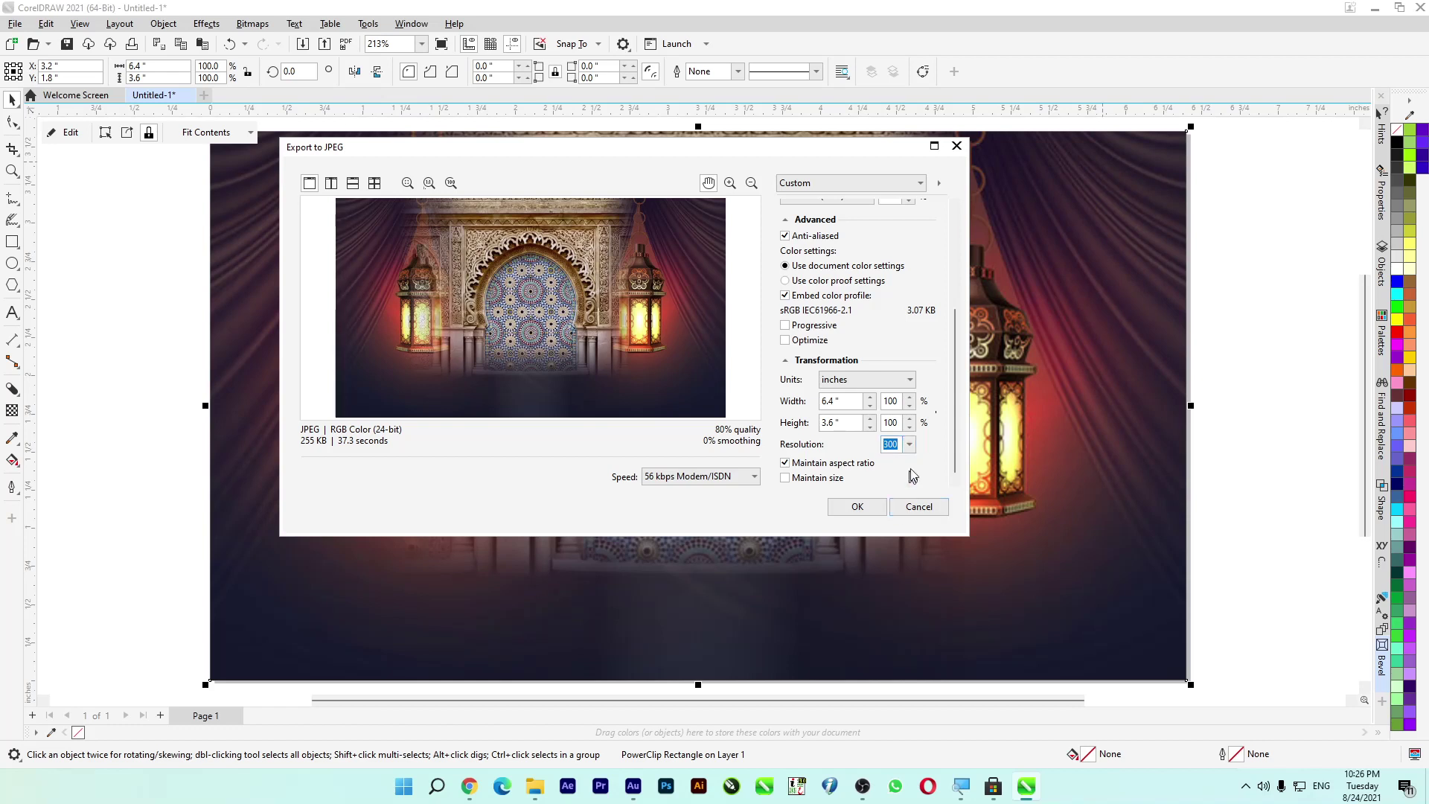
pyautogui.scroll(-3)
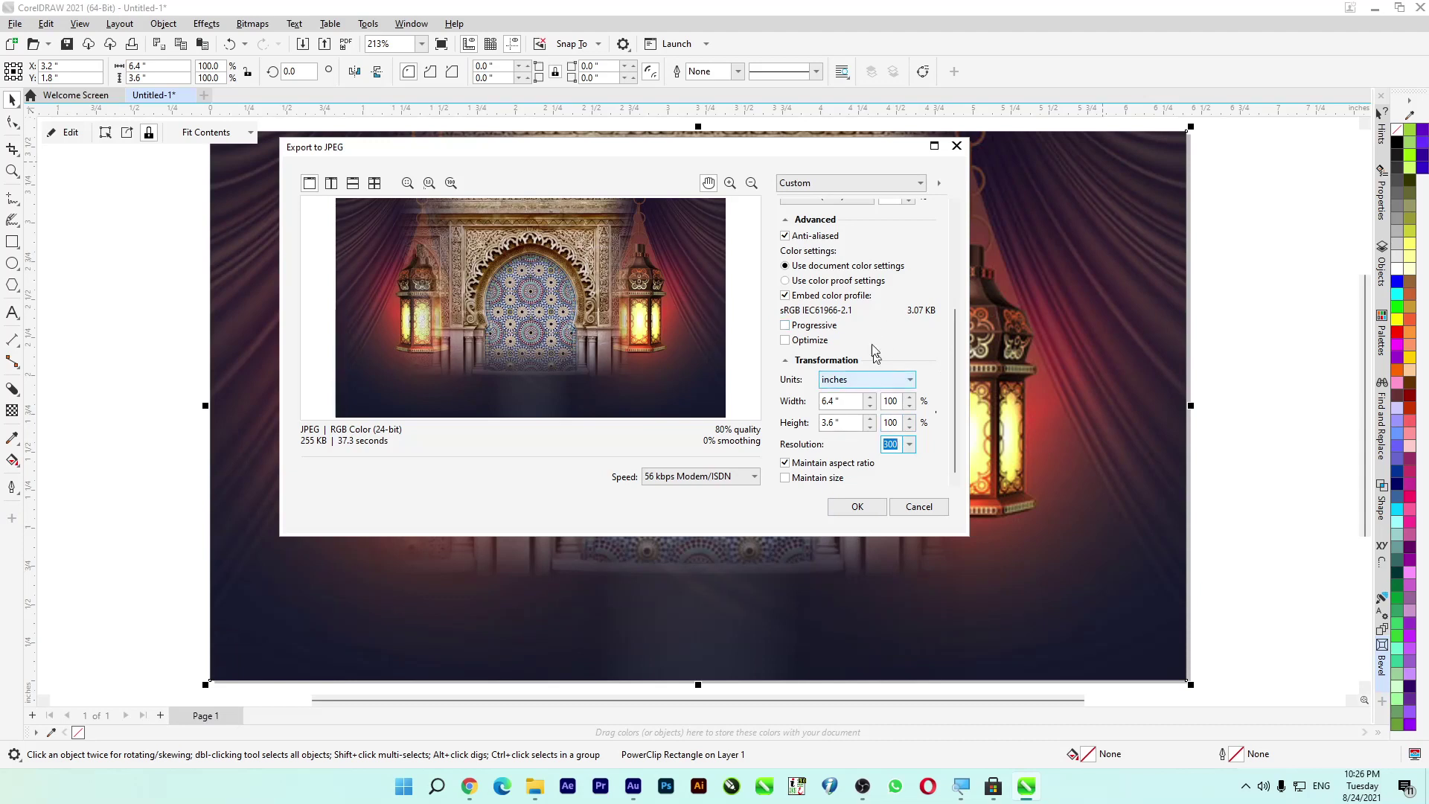
pyautogui.scroll(3)
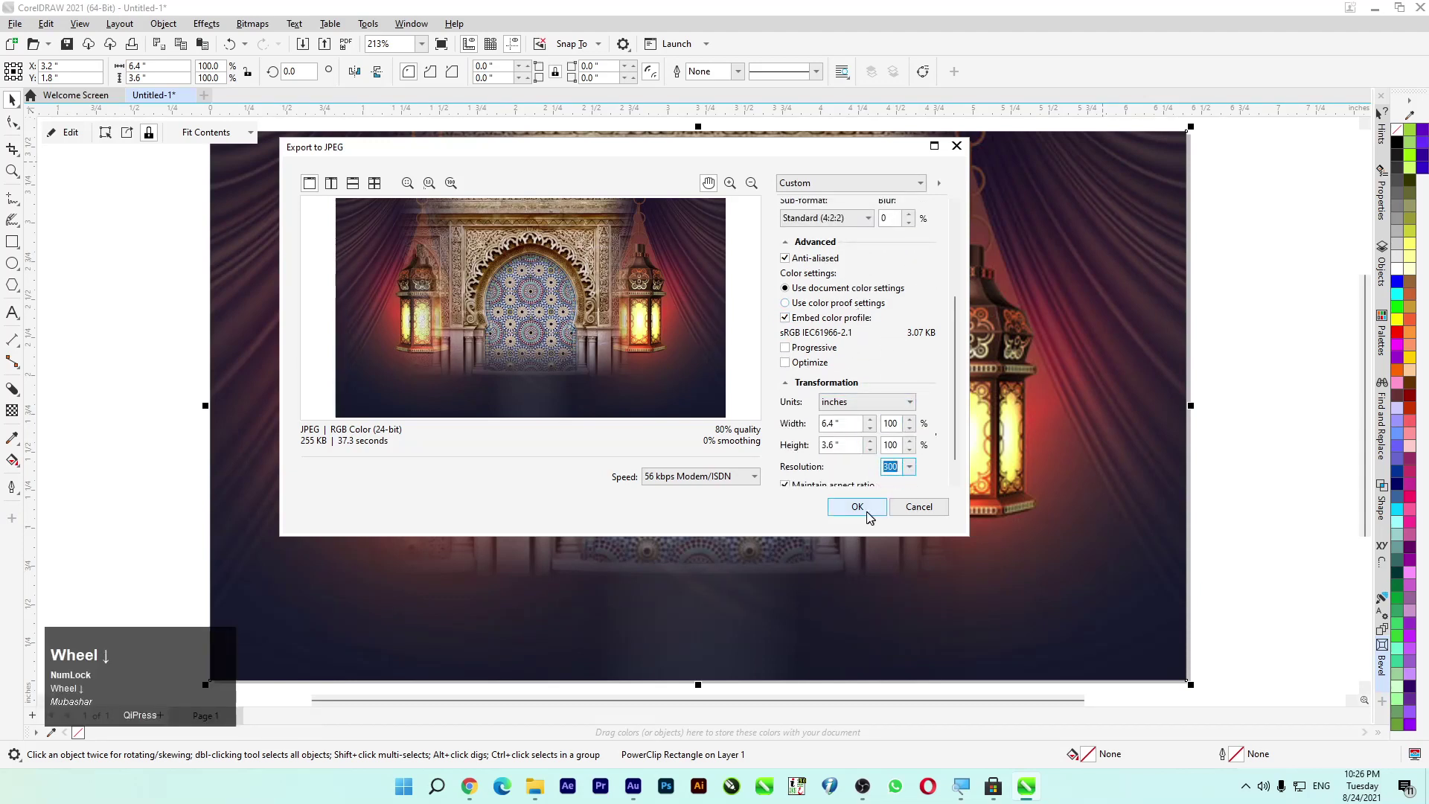
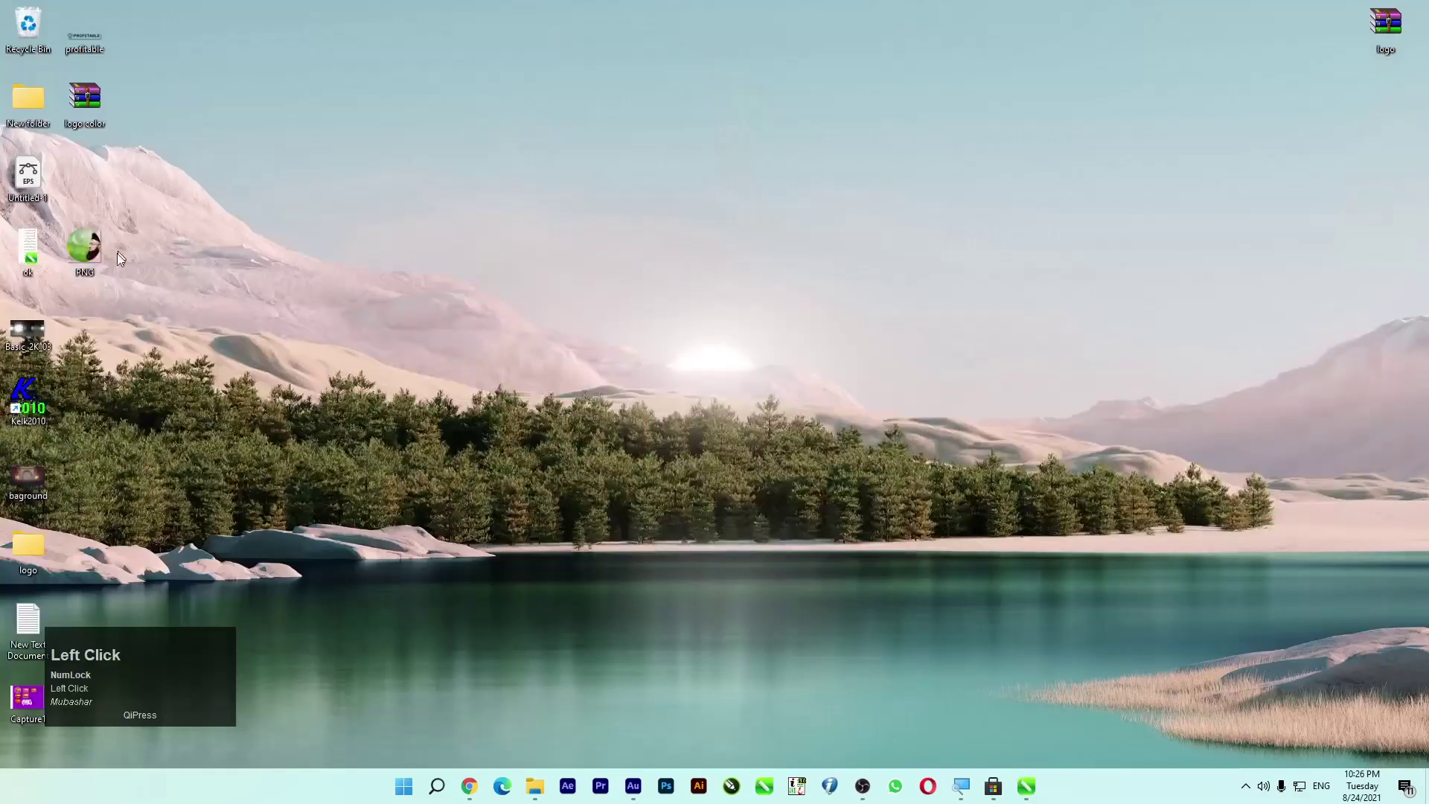
# Step: Refresh the desktop and preview the exported bagground.jpg banner in the Photos app
pyautogui.rightClick(198, 226)
pyautogui.click(219, 293)
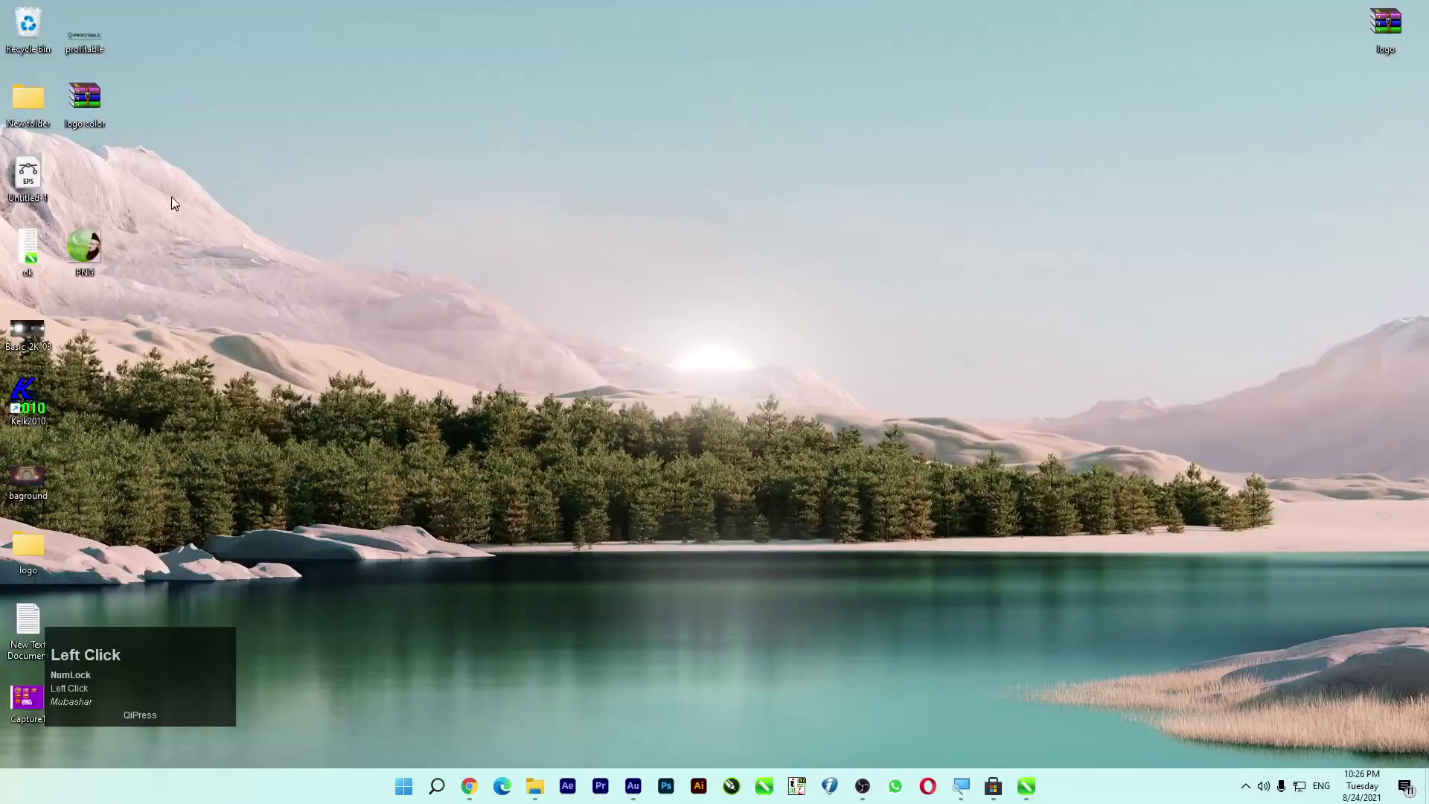
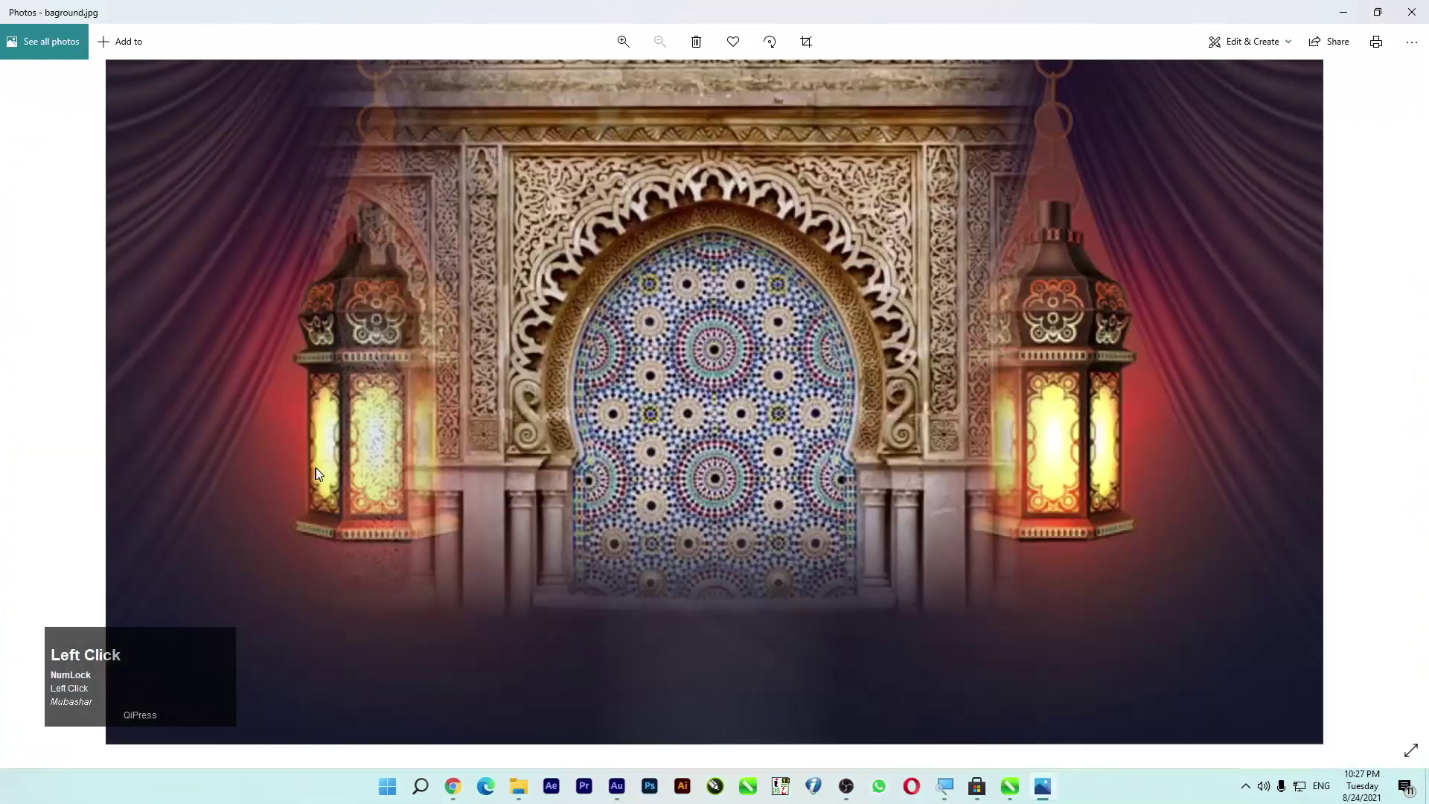
pyautogui.click(580, 10)
pyautogui.moveTo(621, 74); pyautogui.dragTo(790, 59)
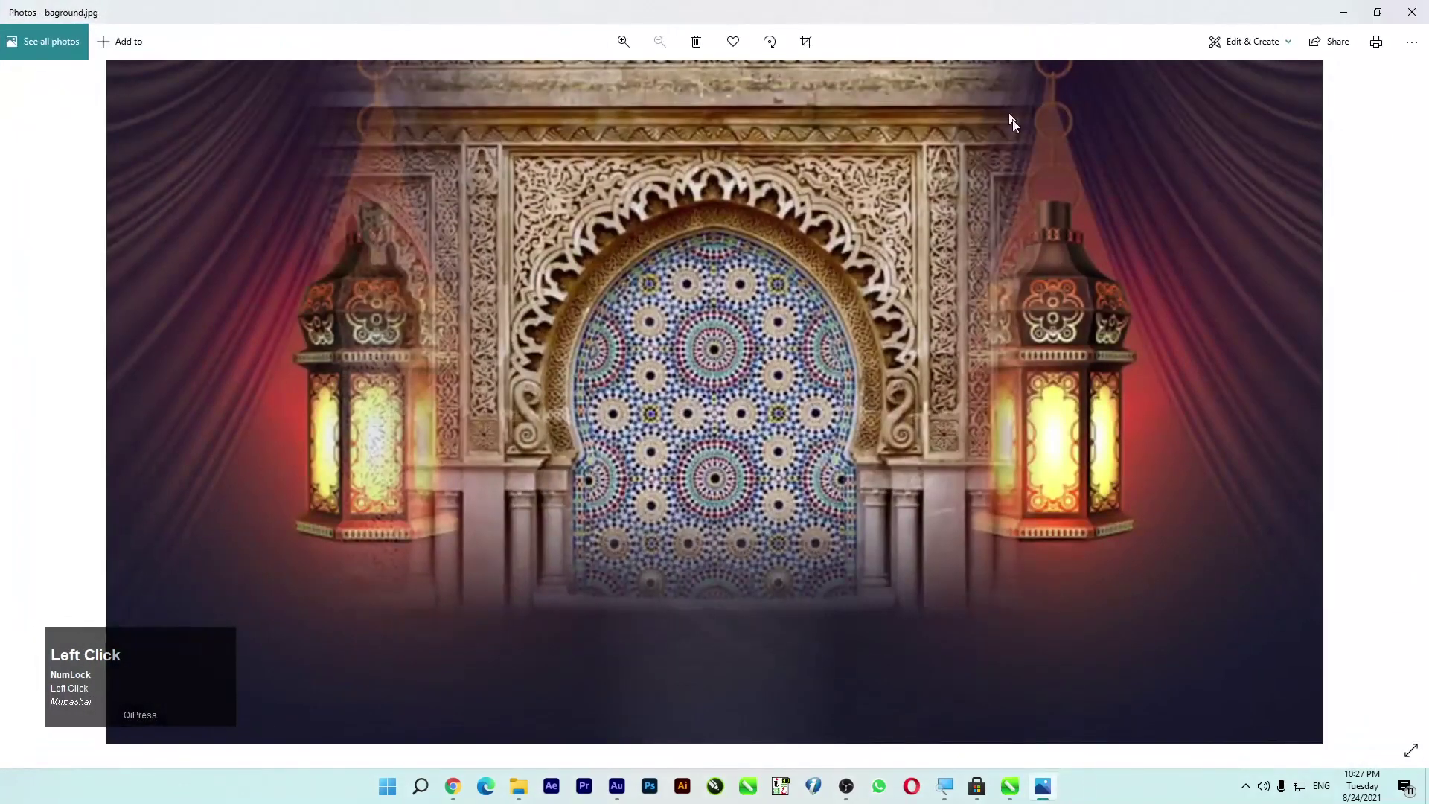
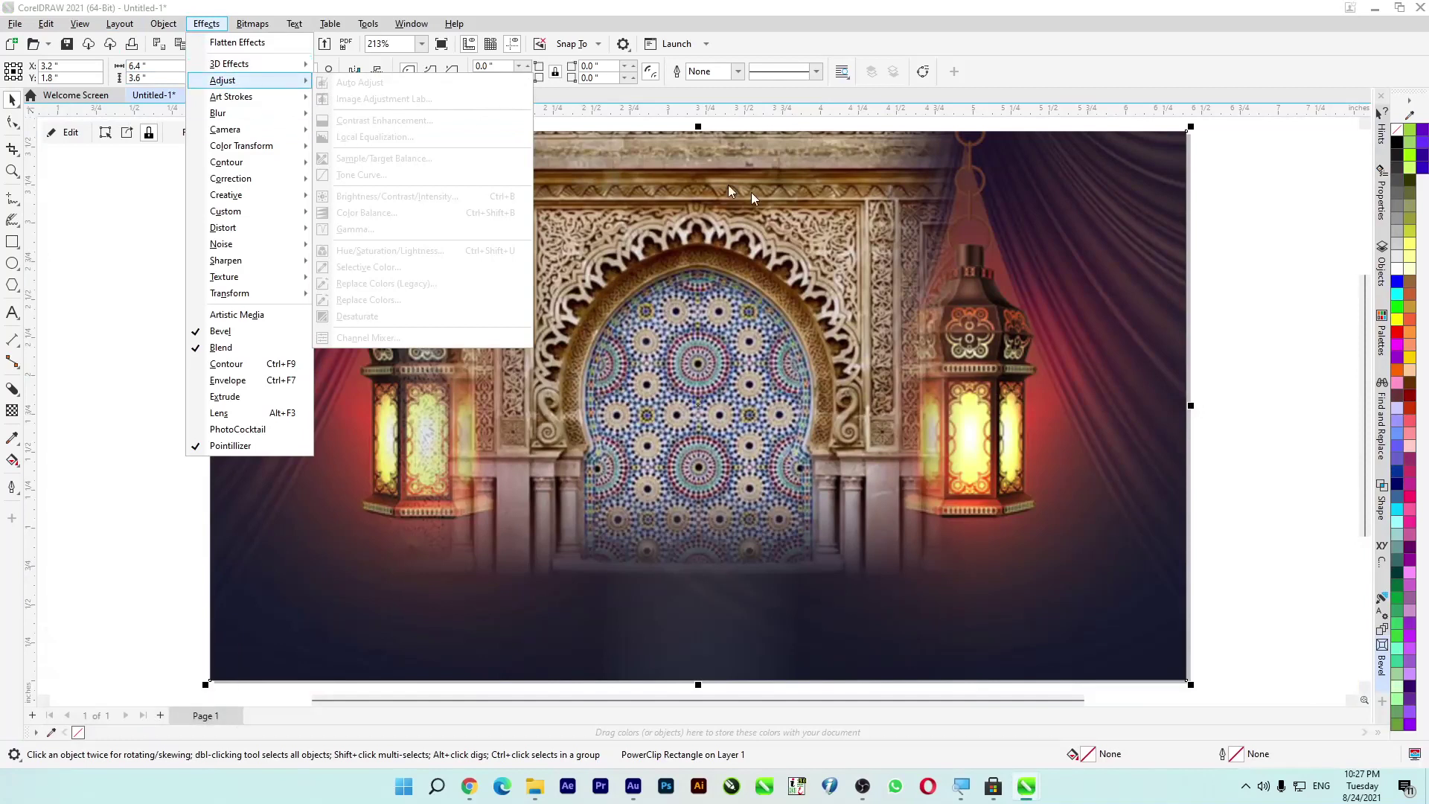
# Step: Cover the banner with a red rectangle blended in Multiply mode and return to the Pick tool
pyautogui.doubleClick(171, 241)
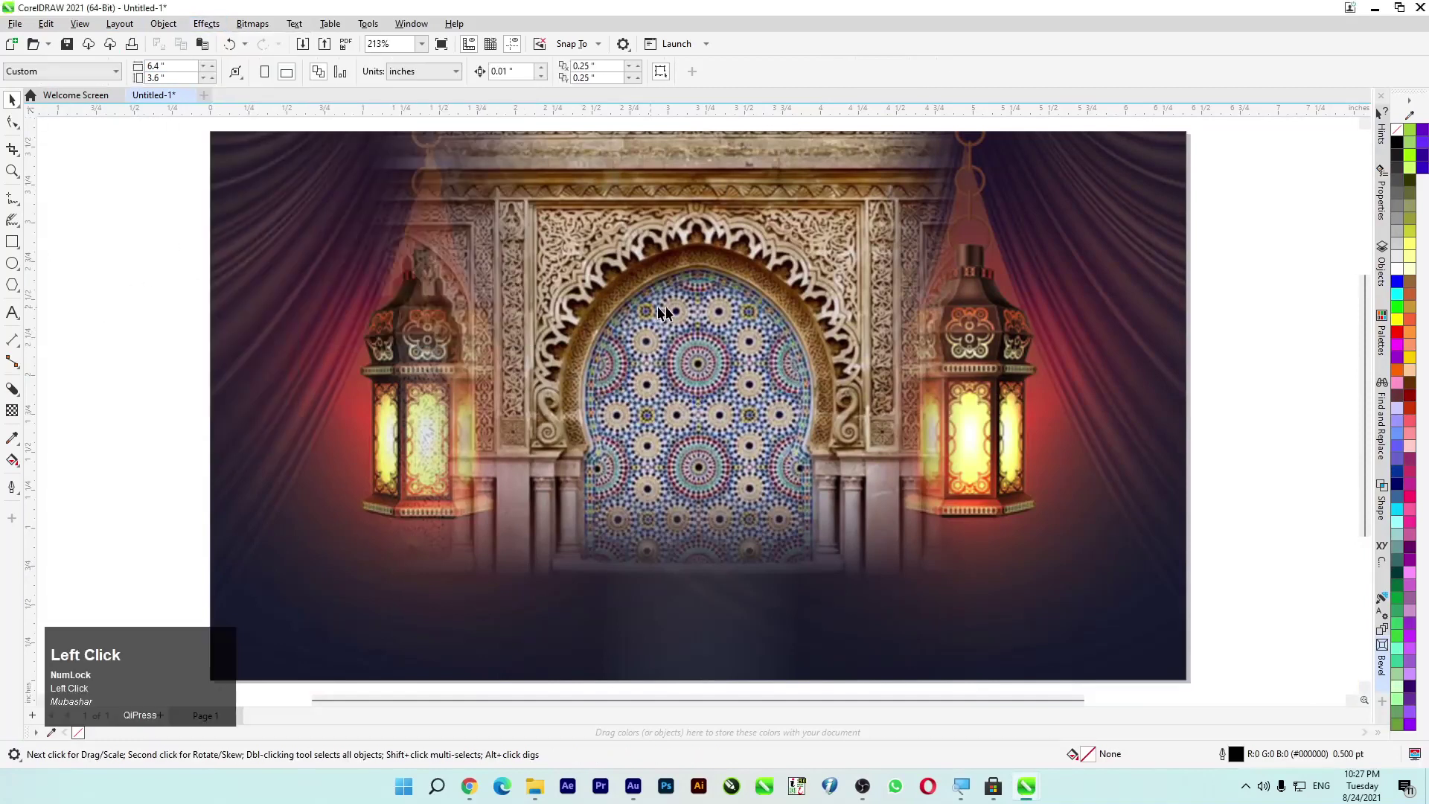
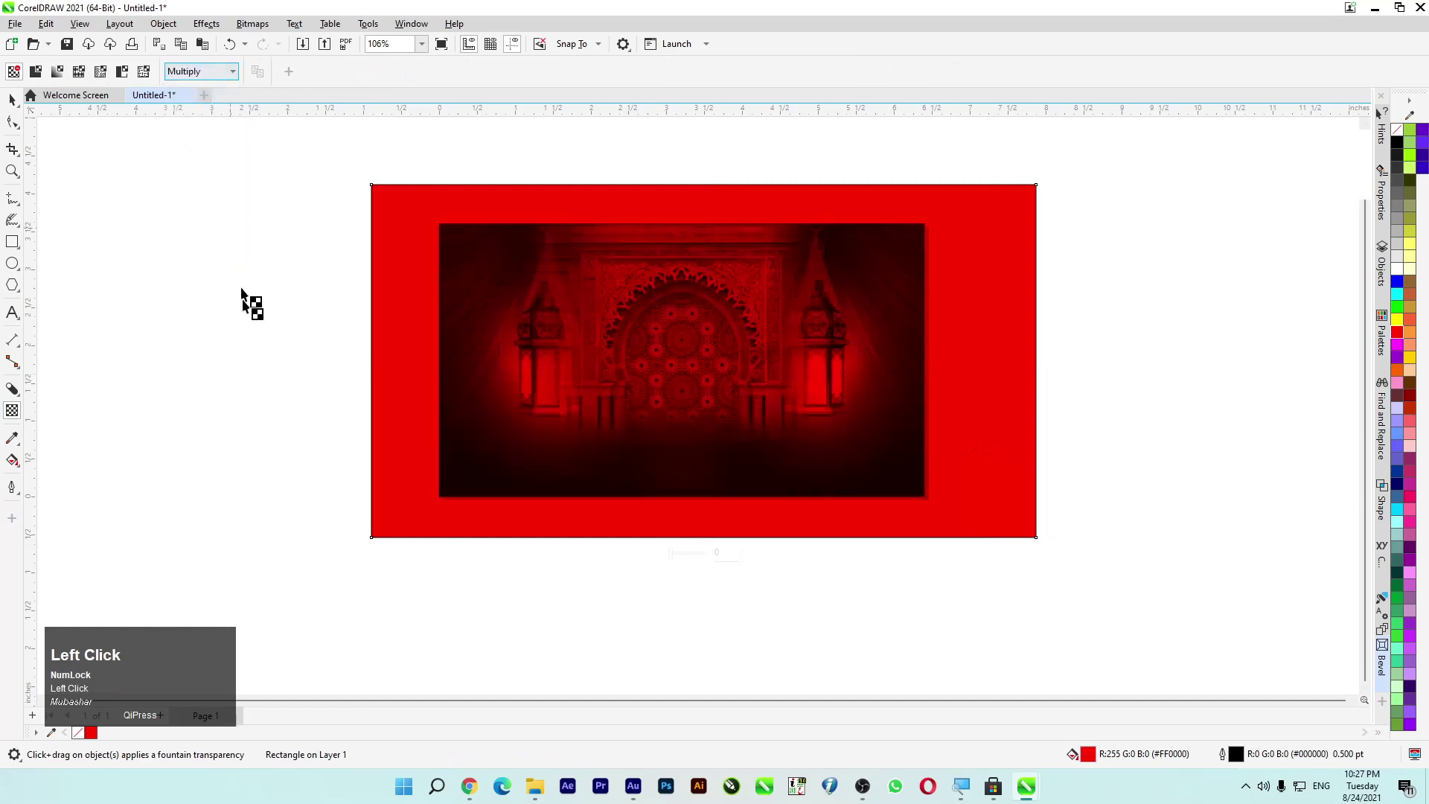
pyautogui.scroll(3)
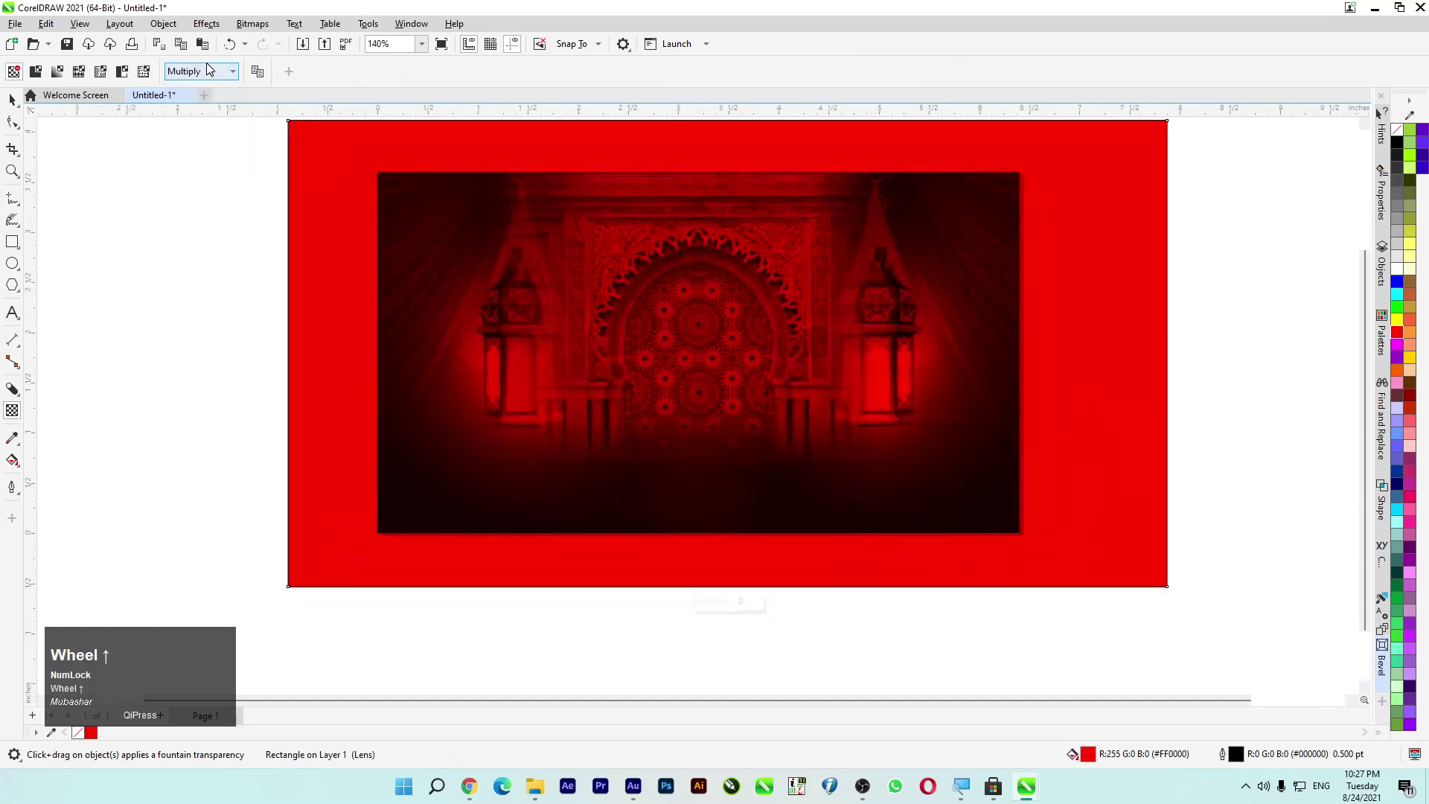
pyautogui.click(218, 74)
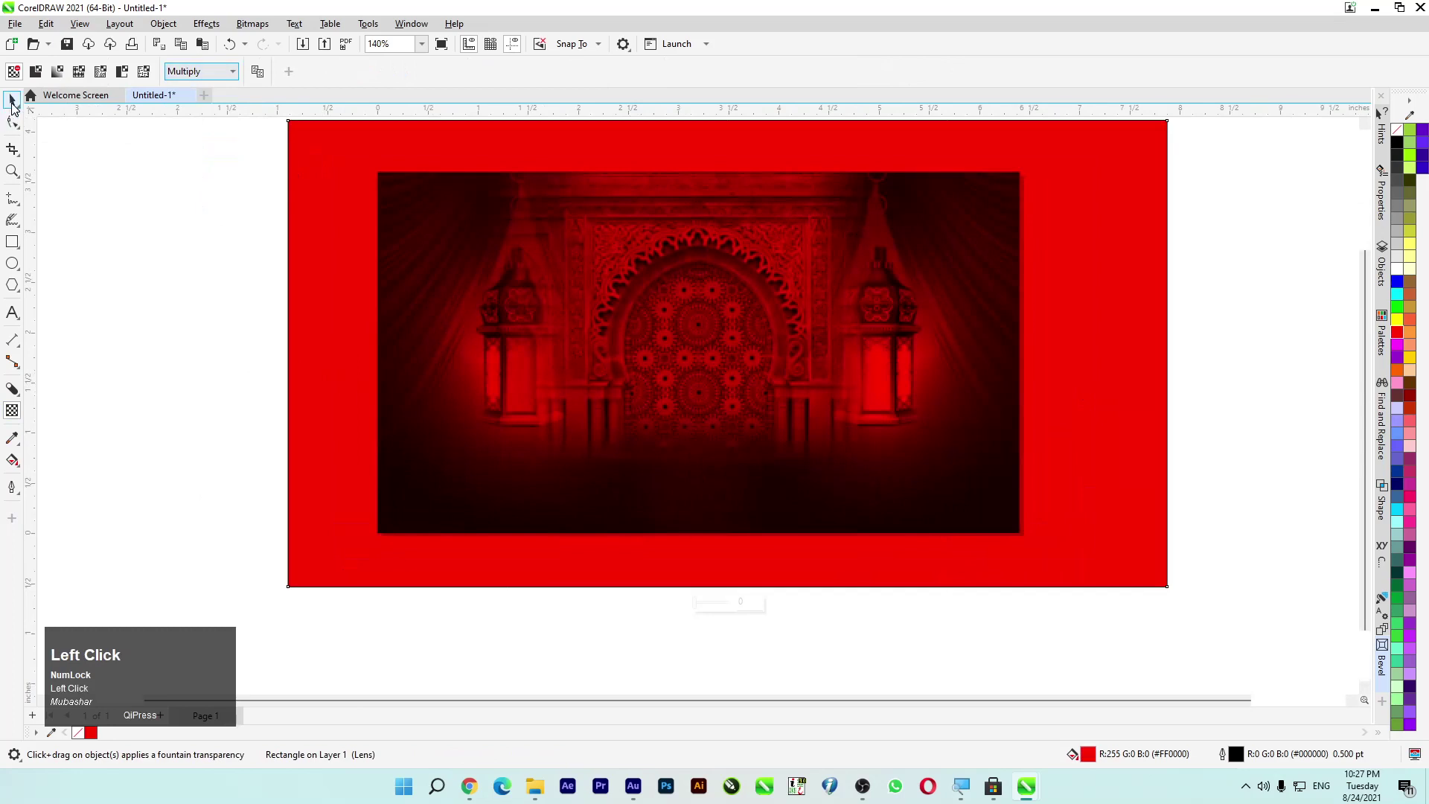
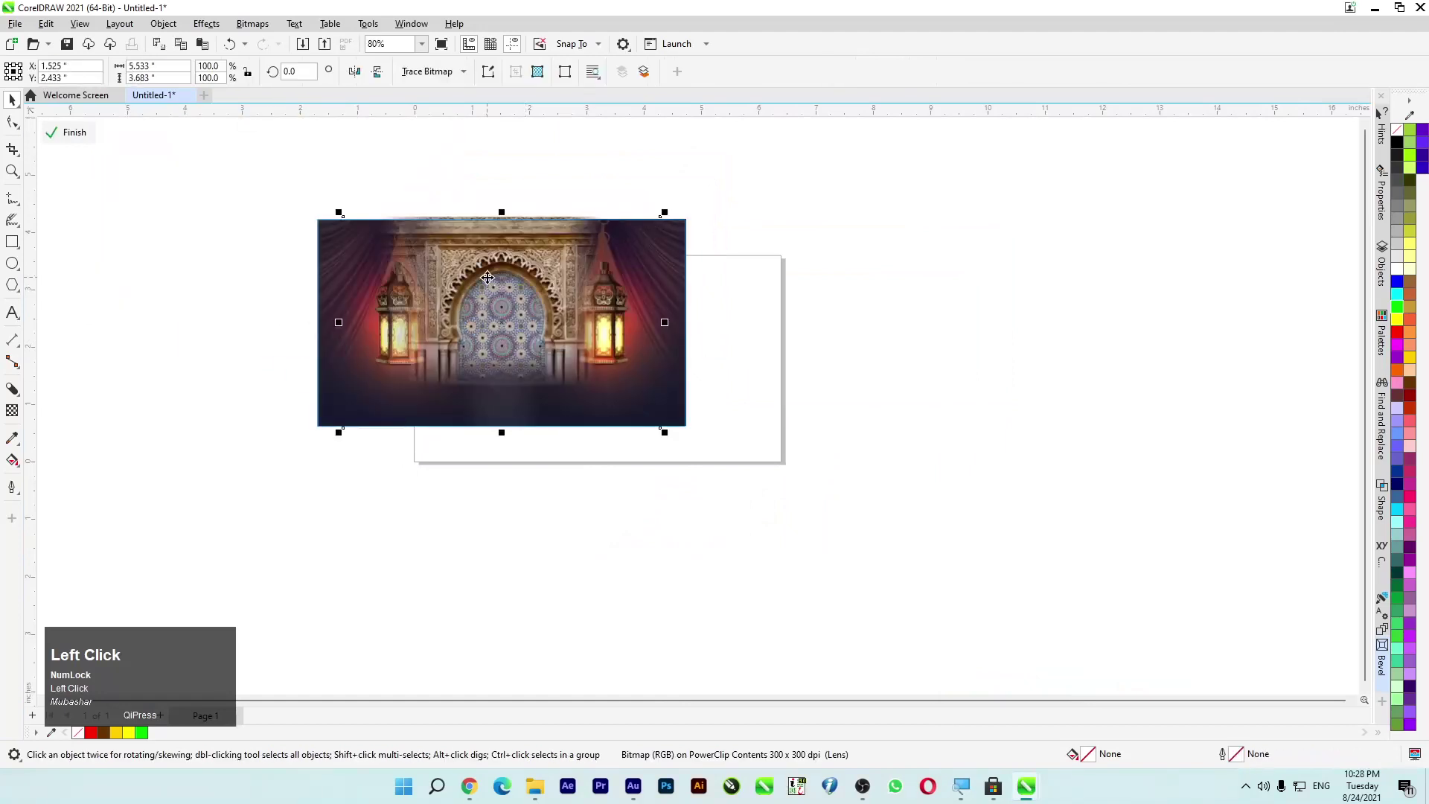
# Step: Copy the arch bitmap from the PowerClip, finish editing and paste it as a separate selected object
pyautogui.press('ctrl+c')
pyautogui.click(265, 255)
pyautogui.press('ctrl+v')
pyautogui.click(559, 335)
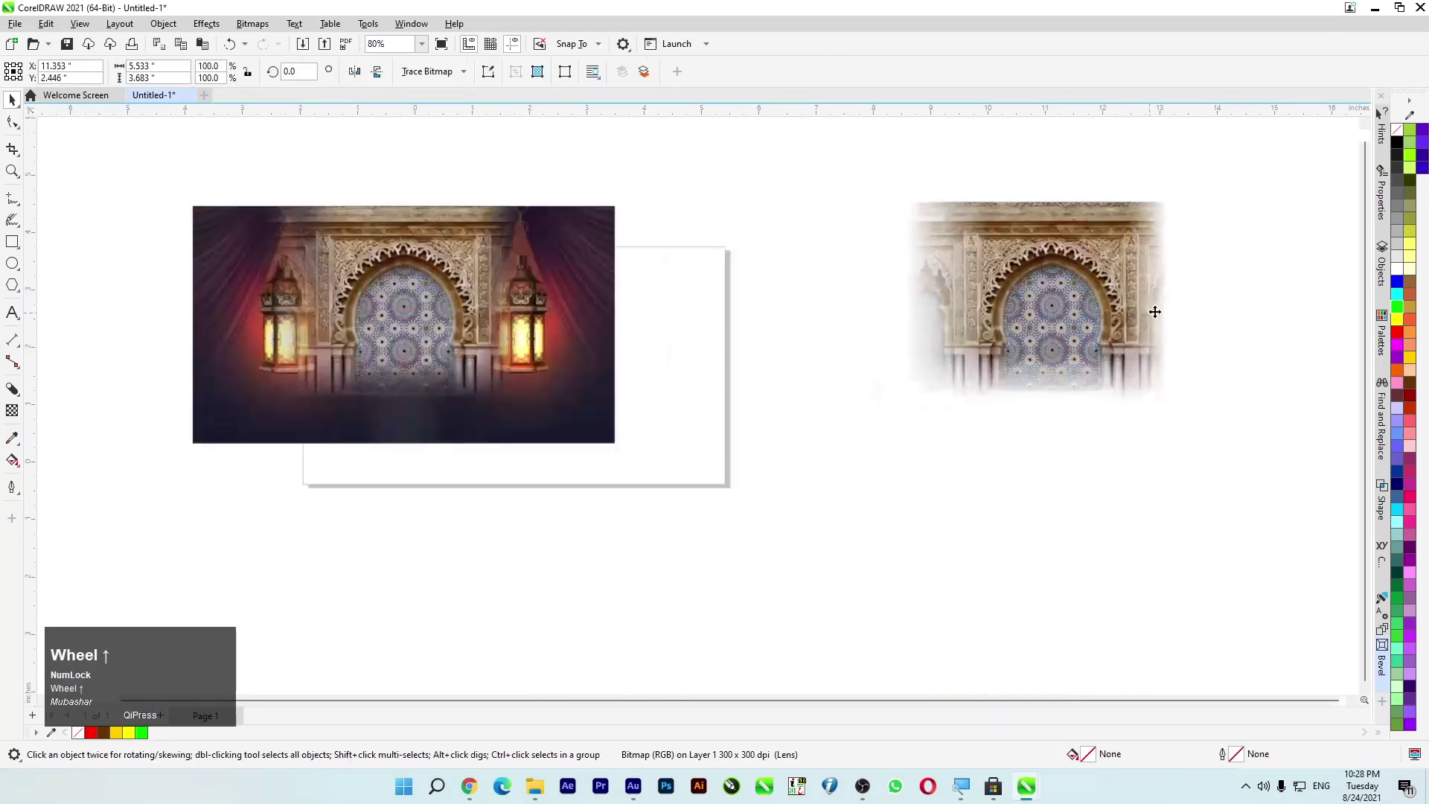
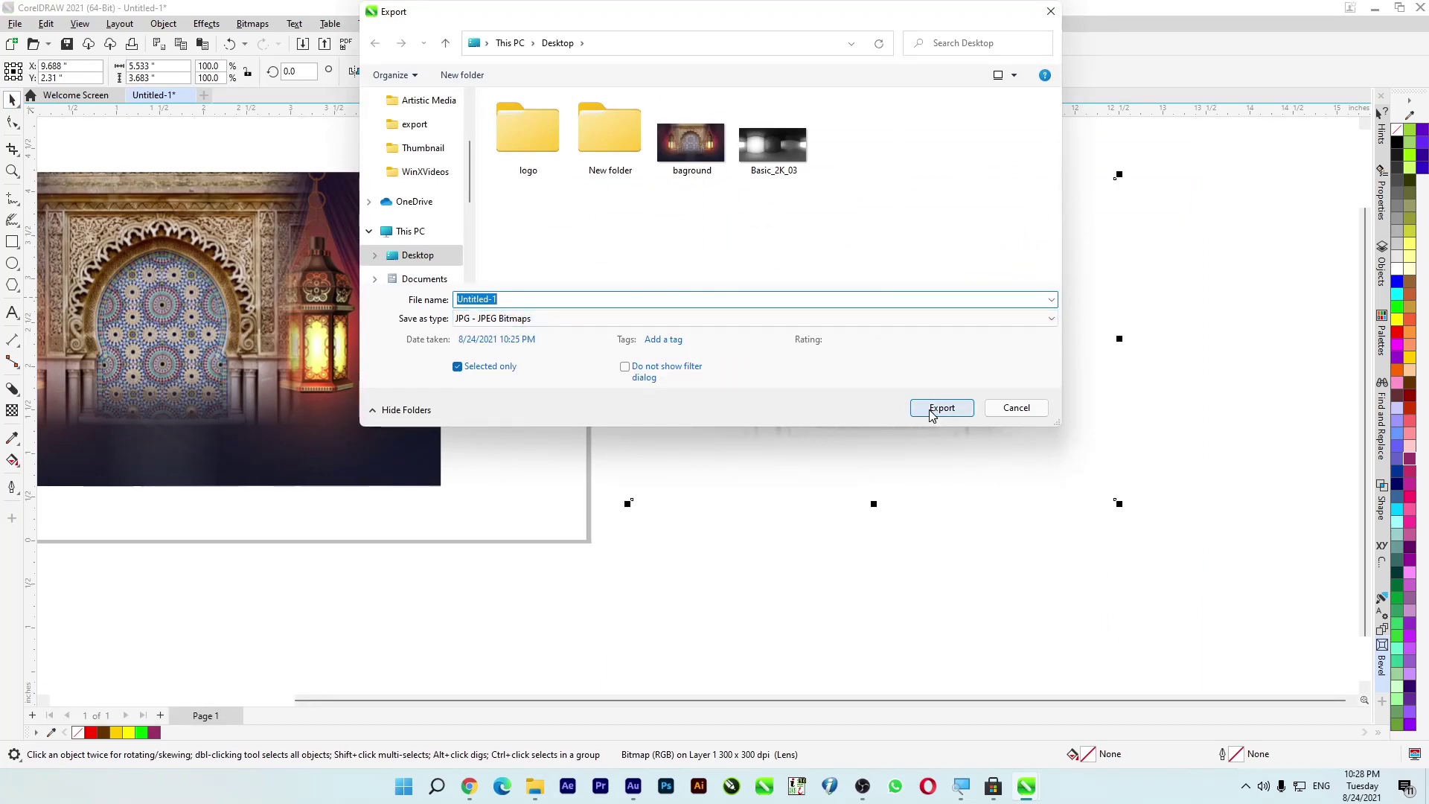
# Step: Export the selected soft-edged arch picture as a transparent PNG to the desktop
pyautogui.click(938, 415)
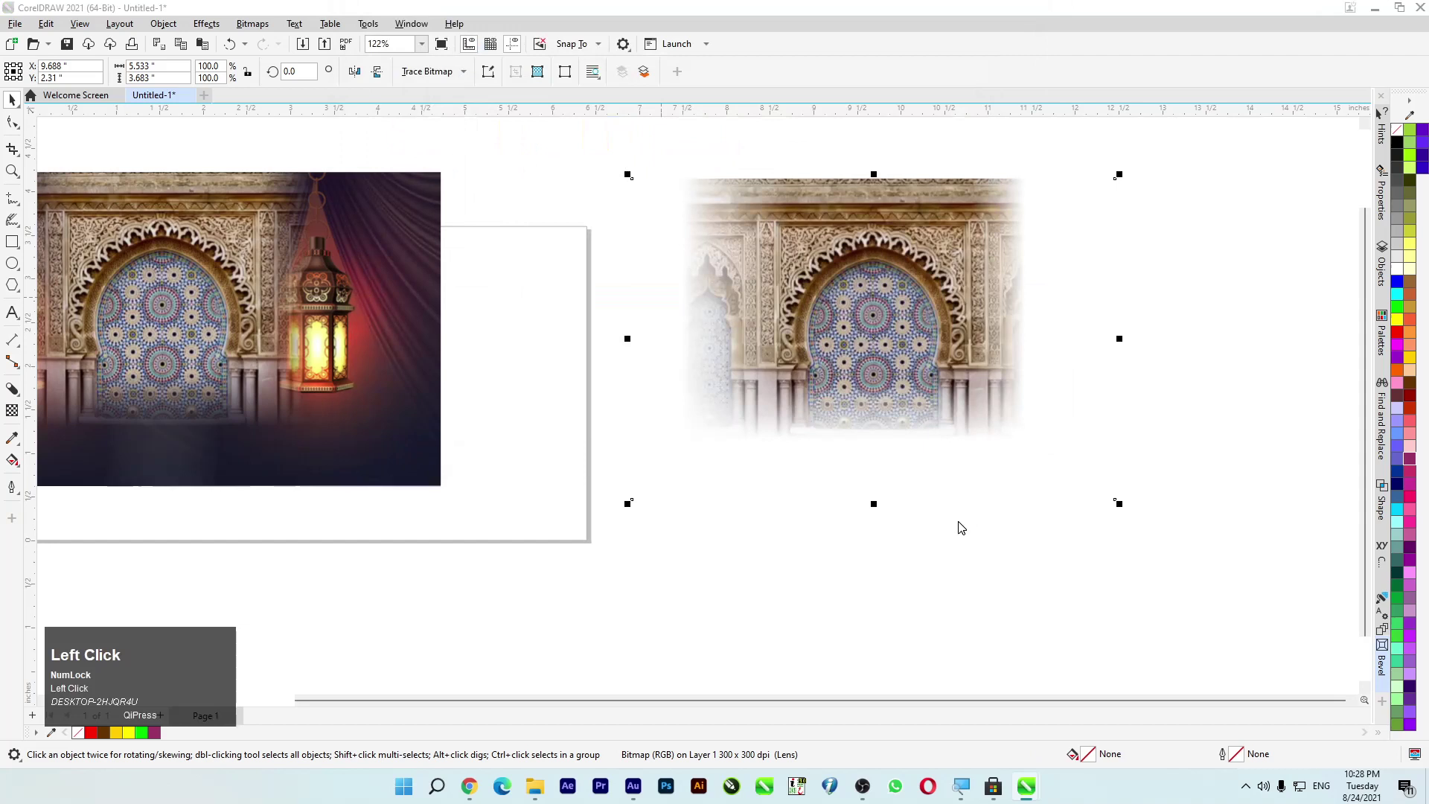
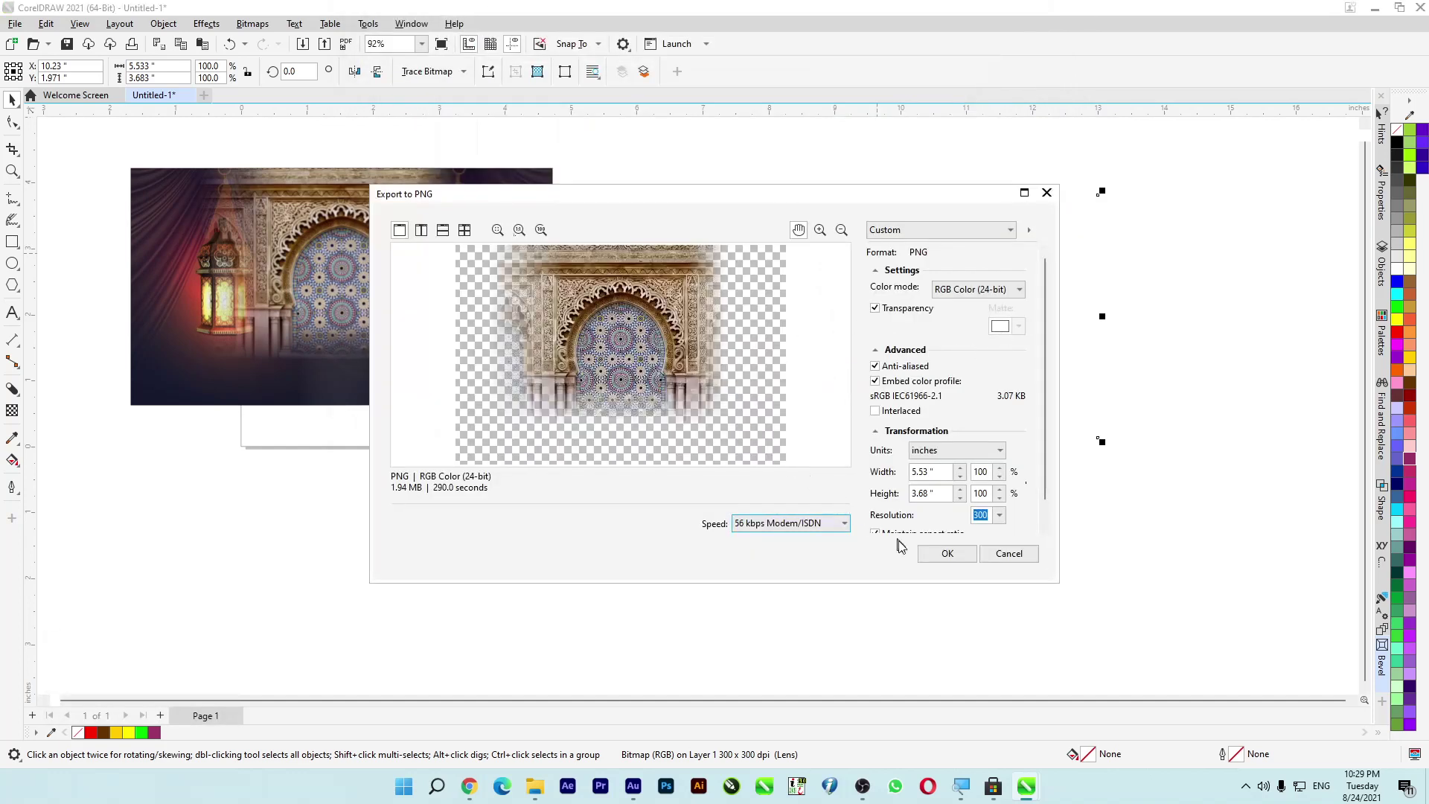
pyautogui.doubleClick(947, 559)
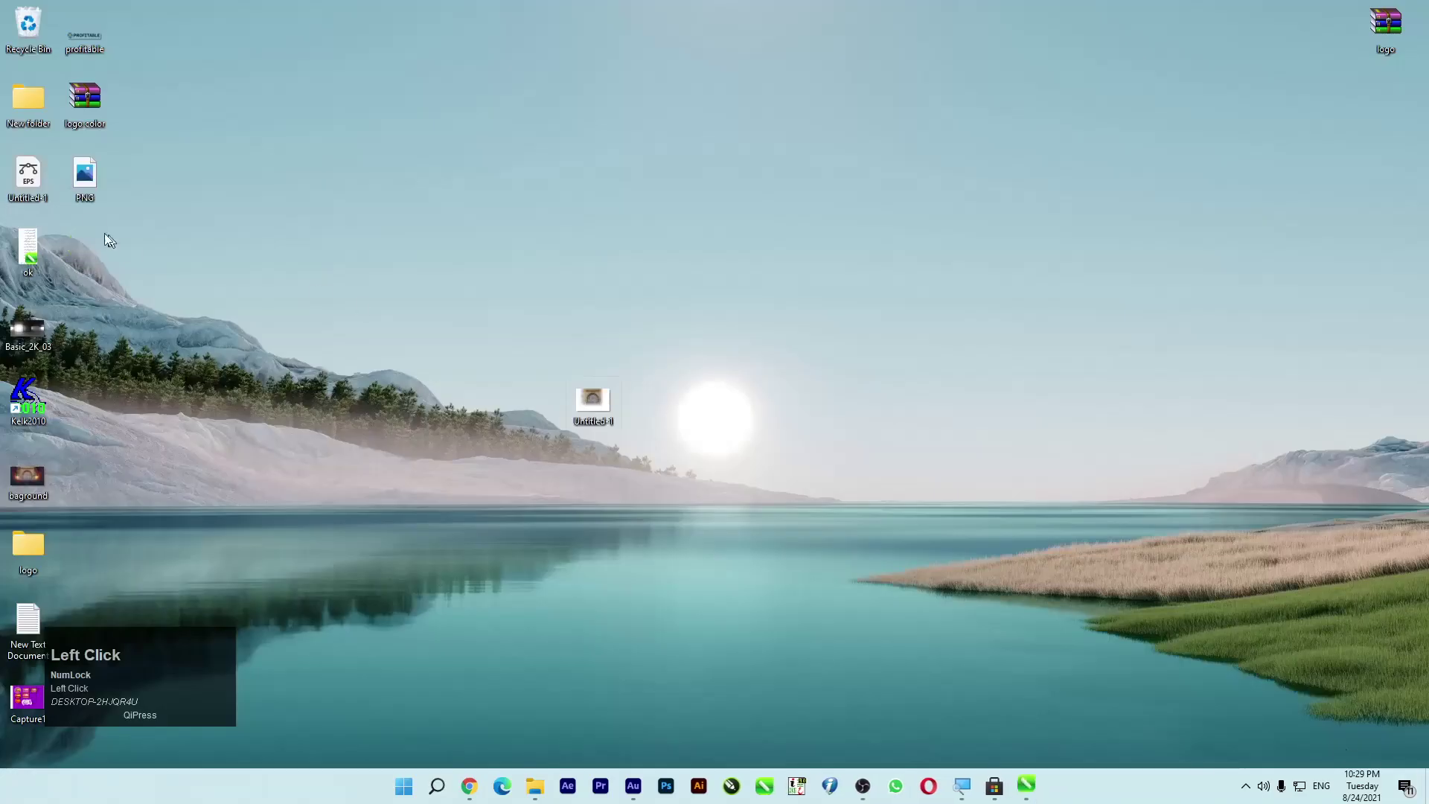
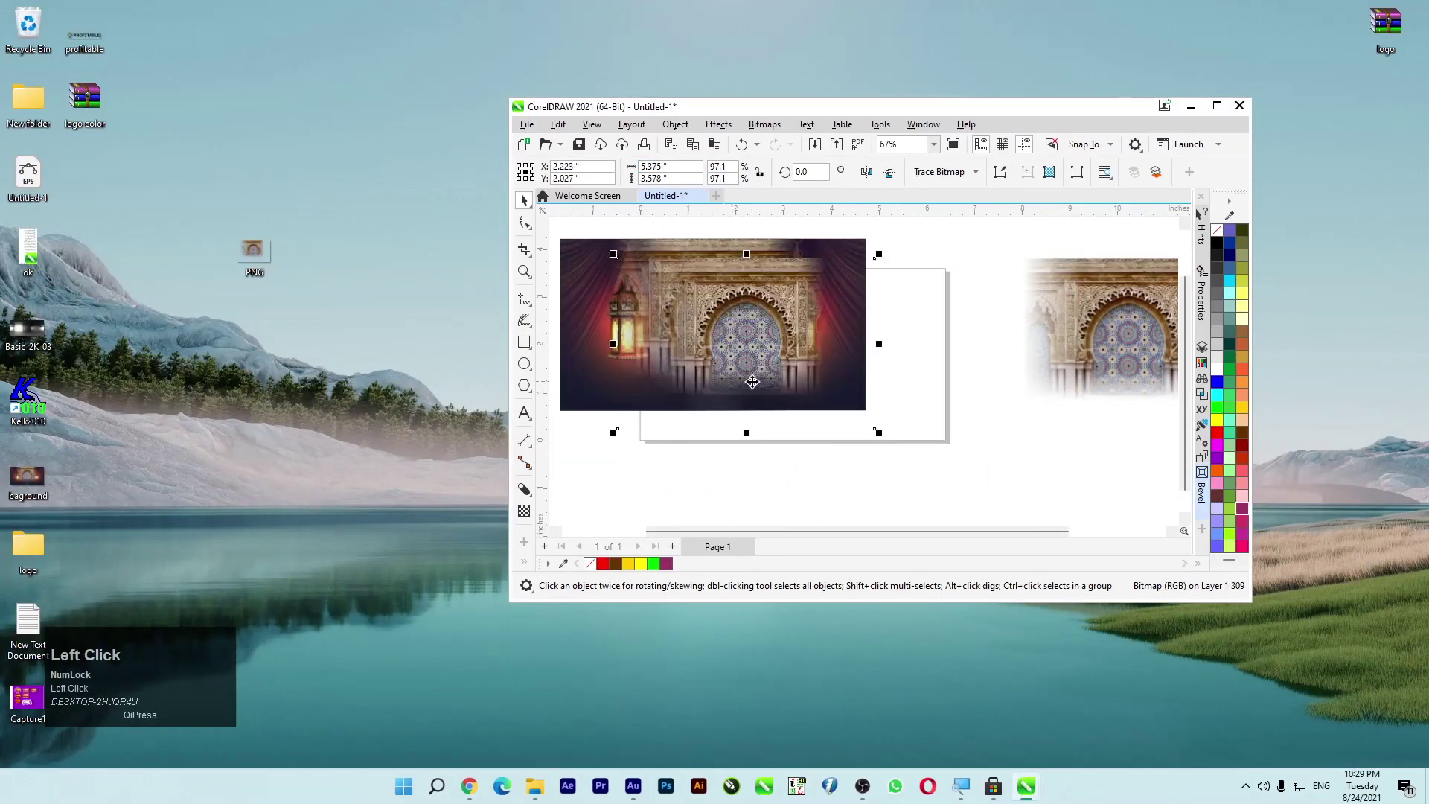
# Step: Zoom the CorelDRAW view to lay out the square, navy circle and banner picture
pyautogui.scroll(3)
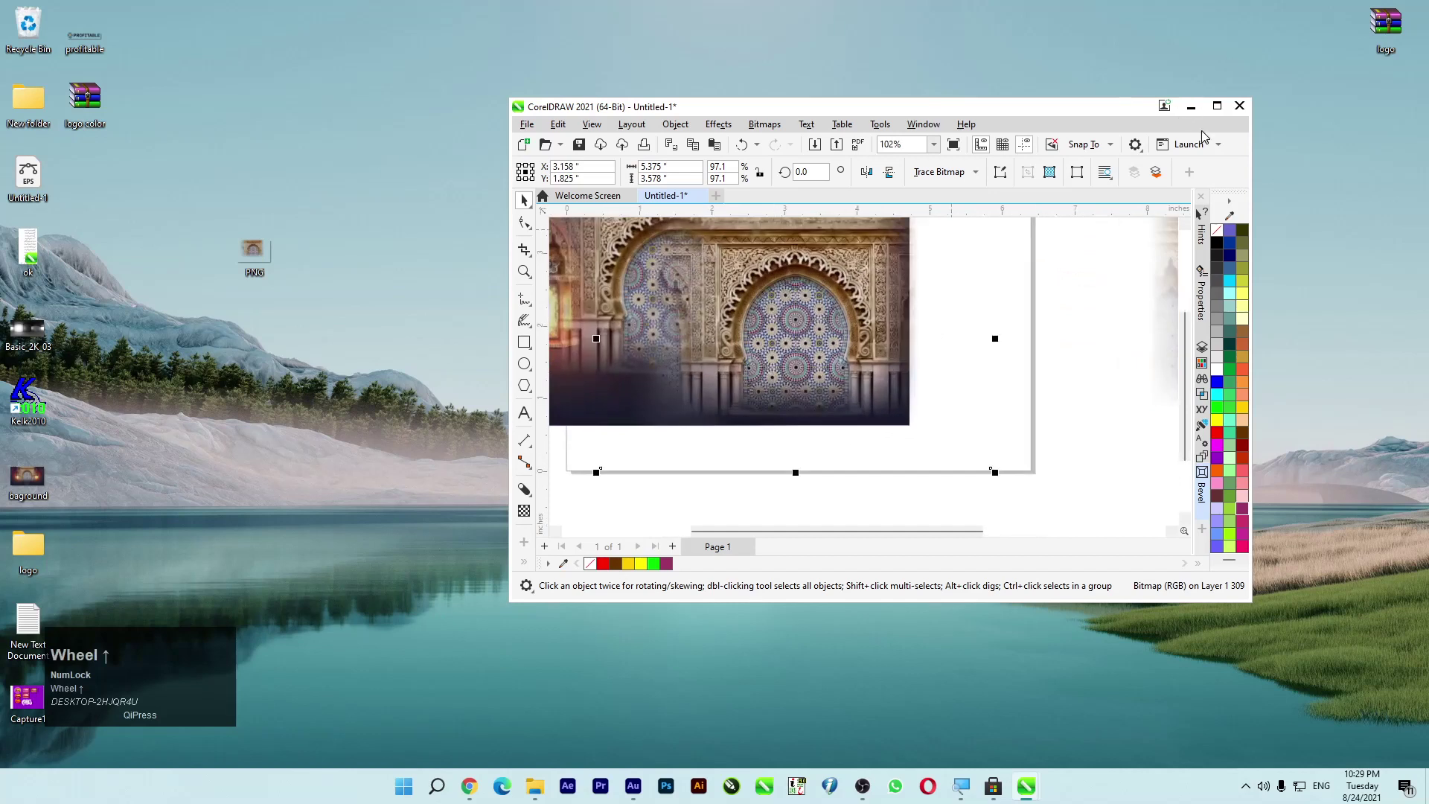
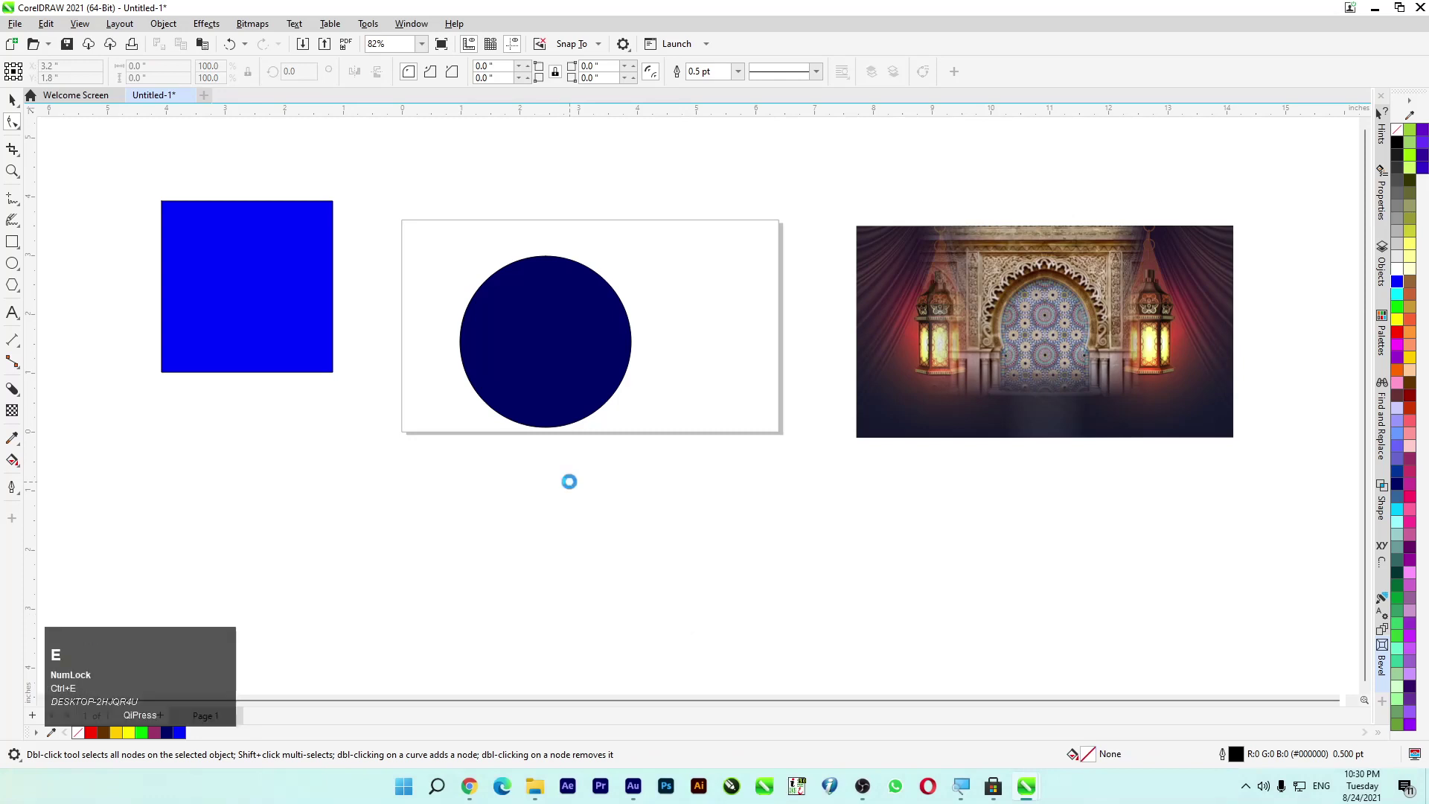
# Step: Start a JPEG export of the blue-square drawing to the desktop with Ctrl+E, replacing Untitled-1.jpg
pyautogui.press('ctrl+e')
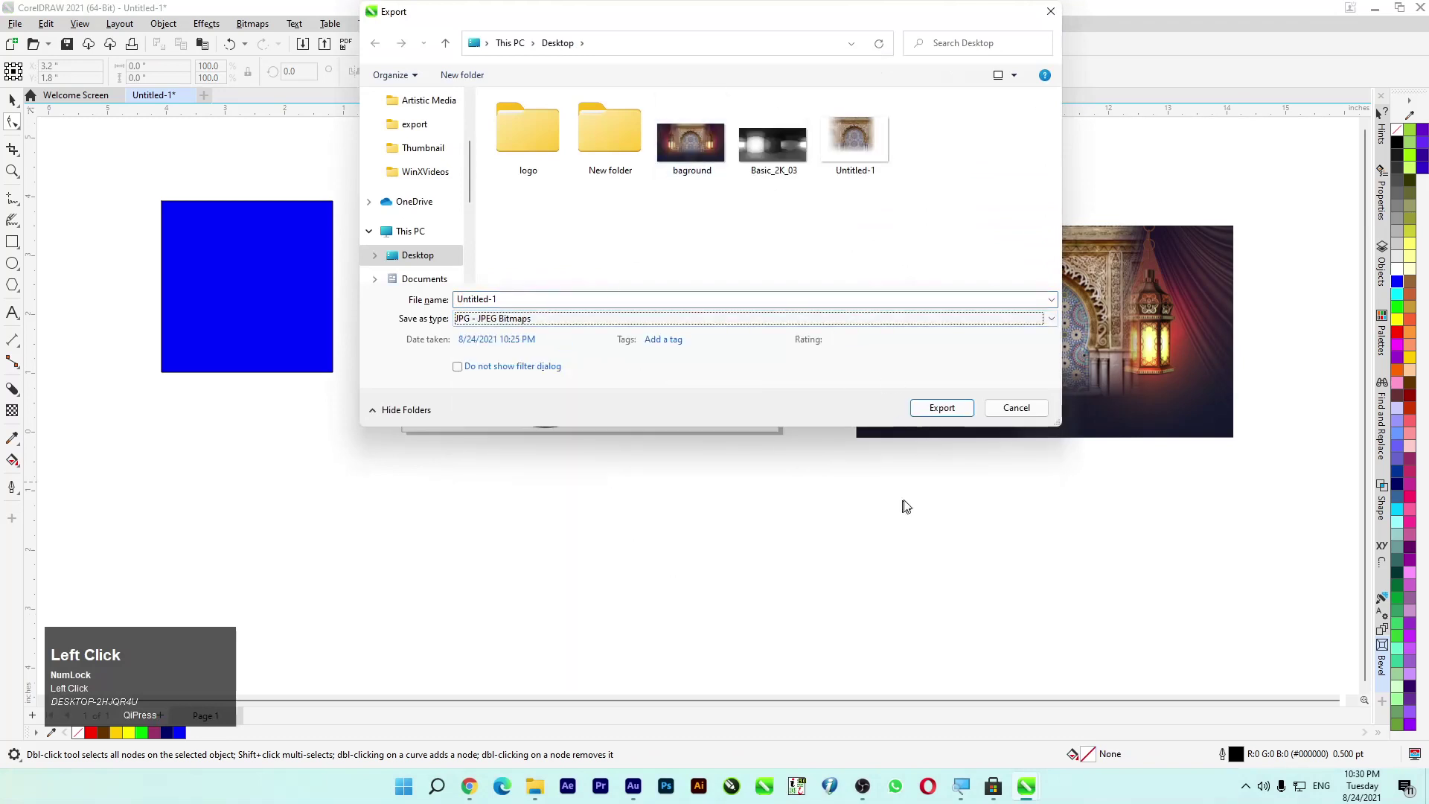
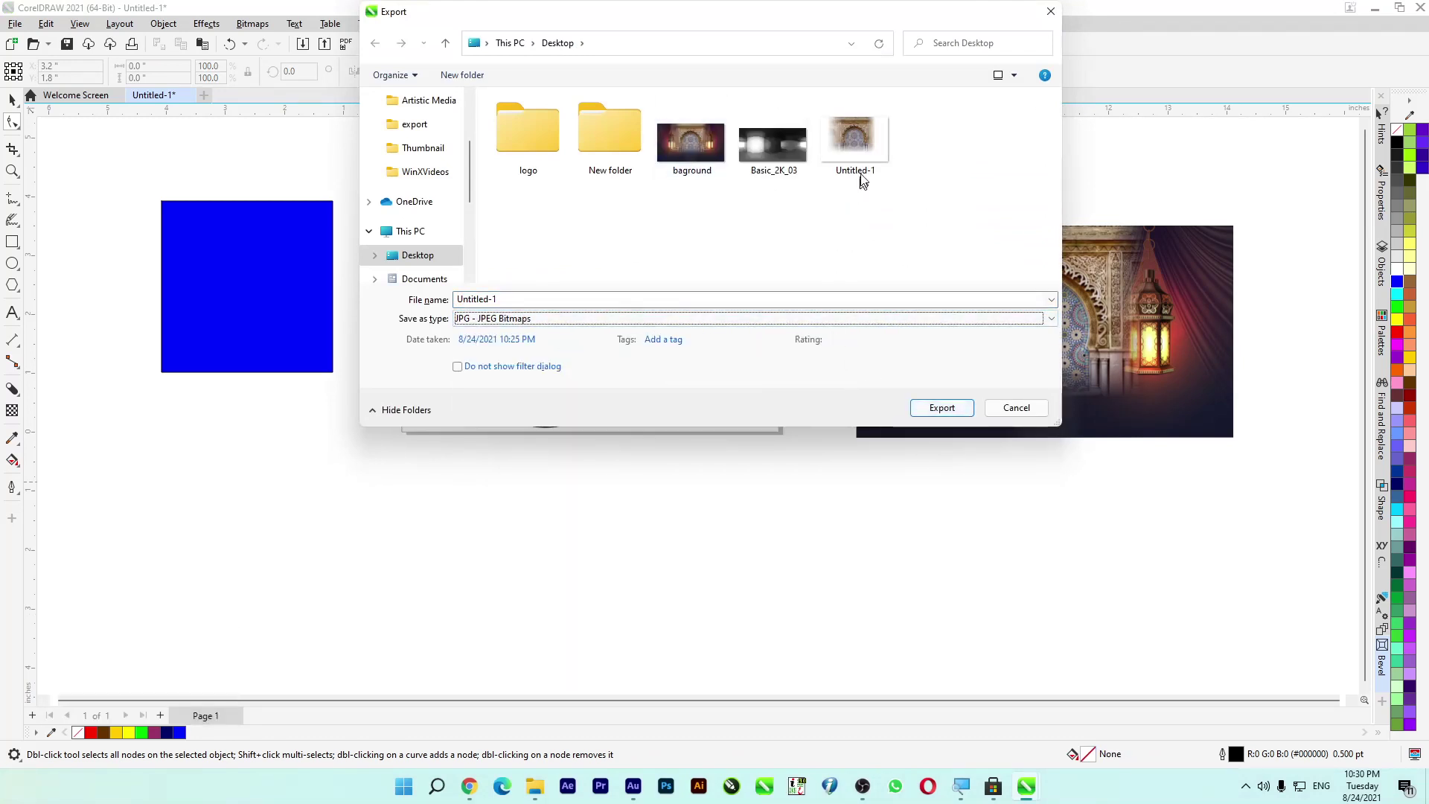
pyautogui.moveTo(875, 164); pyautogui.dragTo(702, 187)
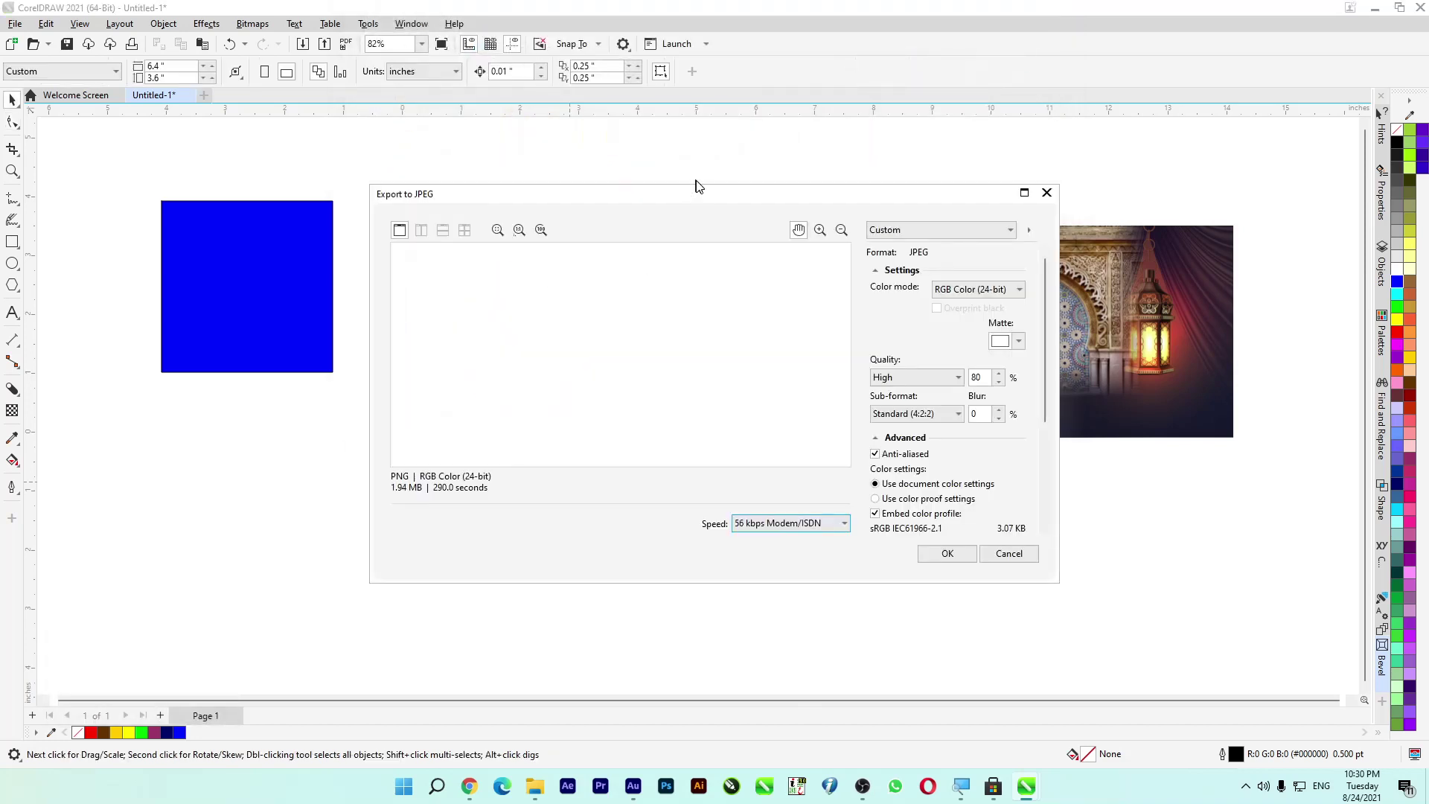
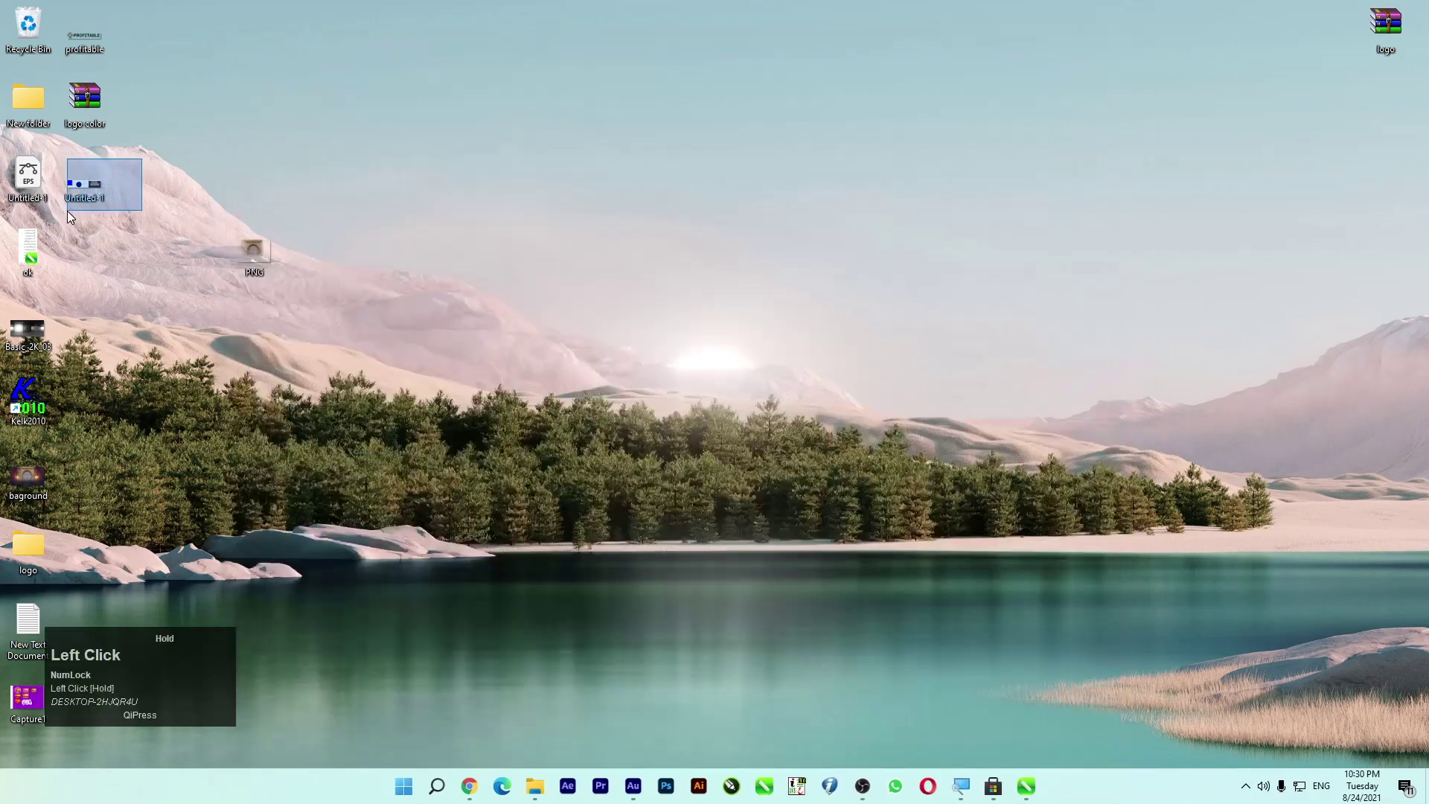
# Step: Delete the exported Untitled-1.jpg square image from the desktop
pyautogui.press('Delete')
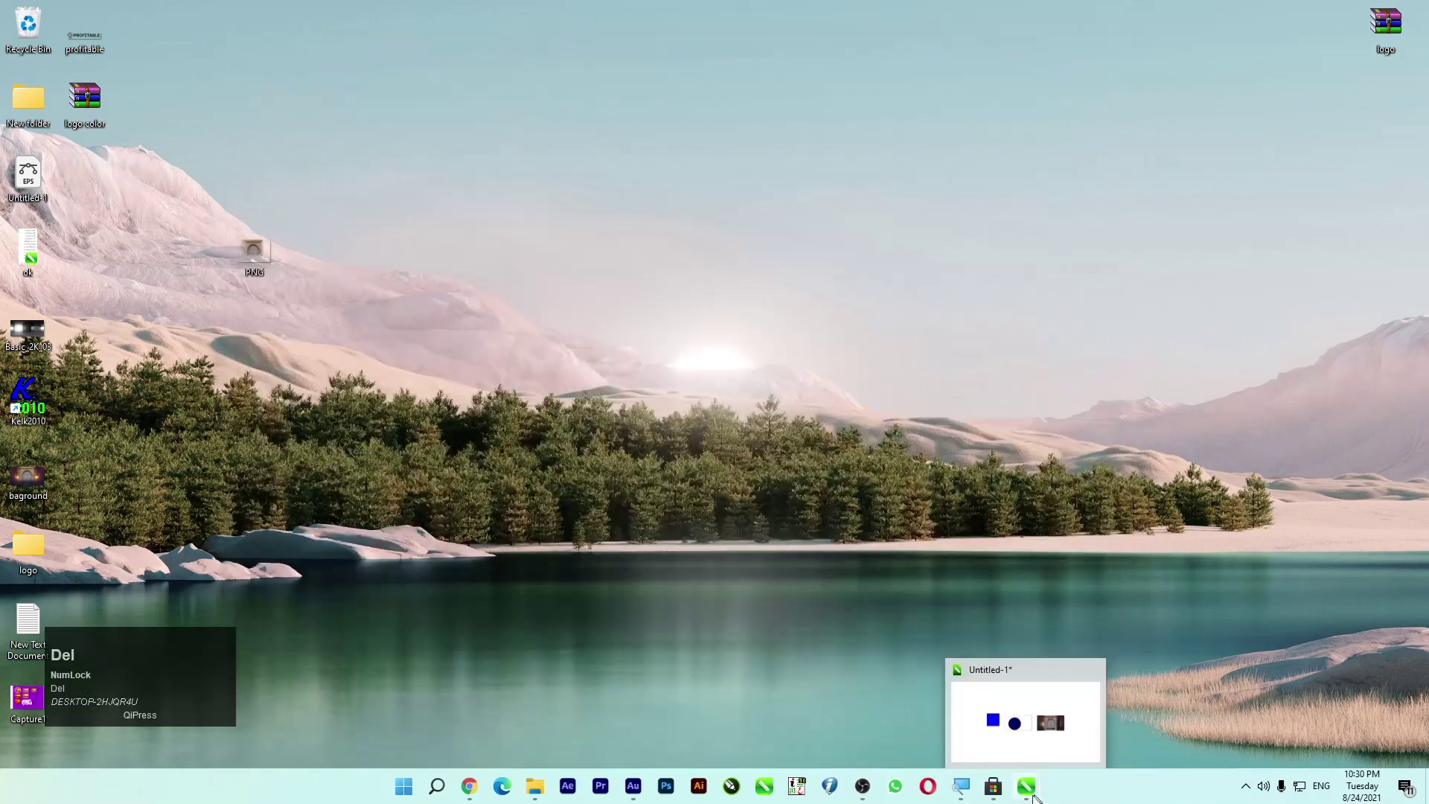
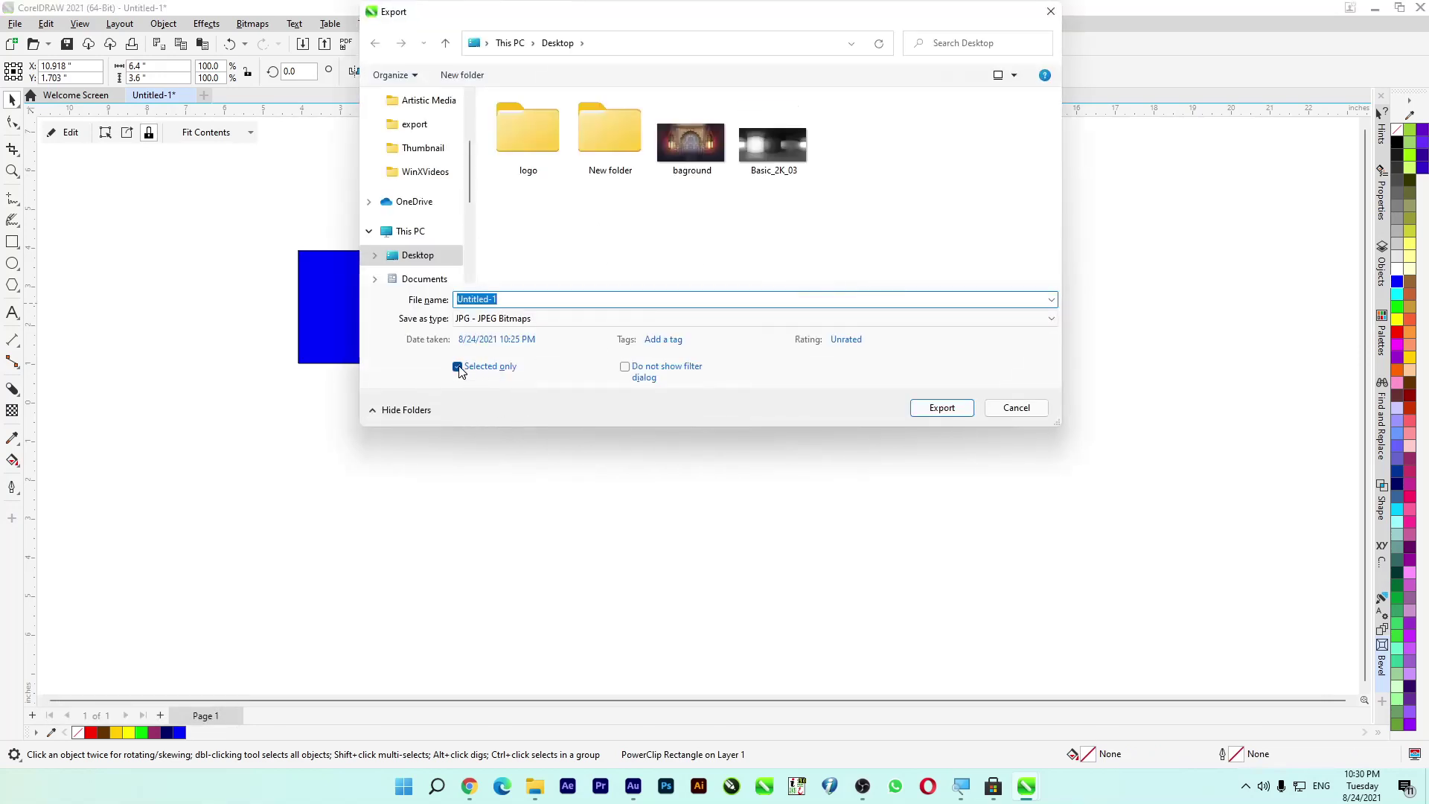
# Step: Export only the selected banner as a JPG to the desktop and review the export settings
pyautogui.click(465, 374)
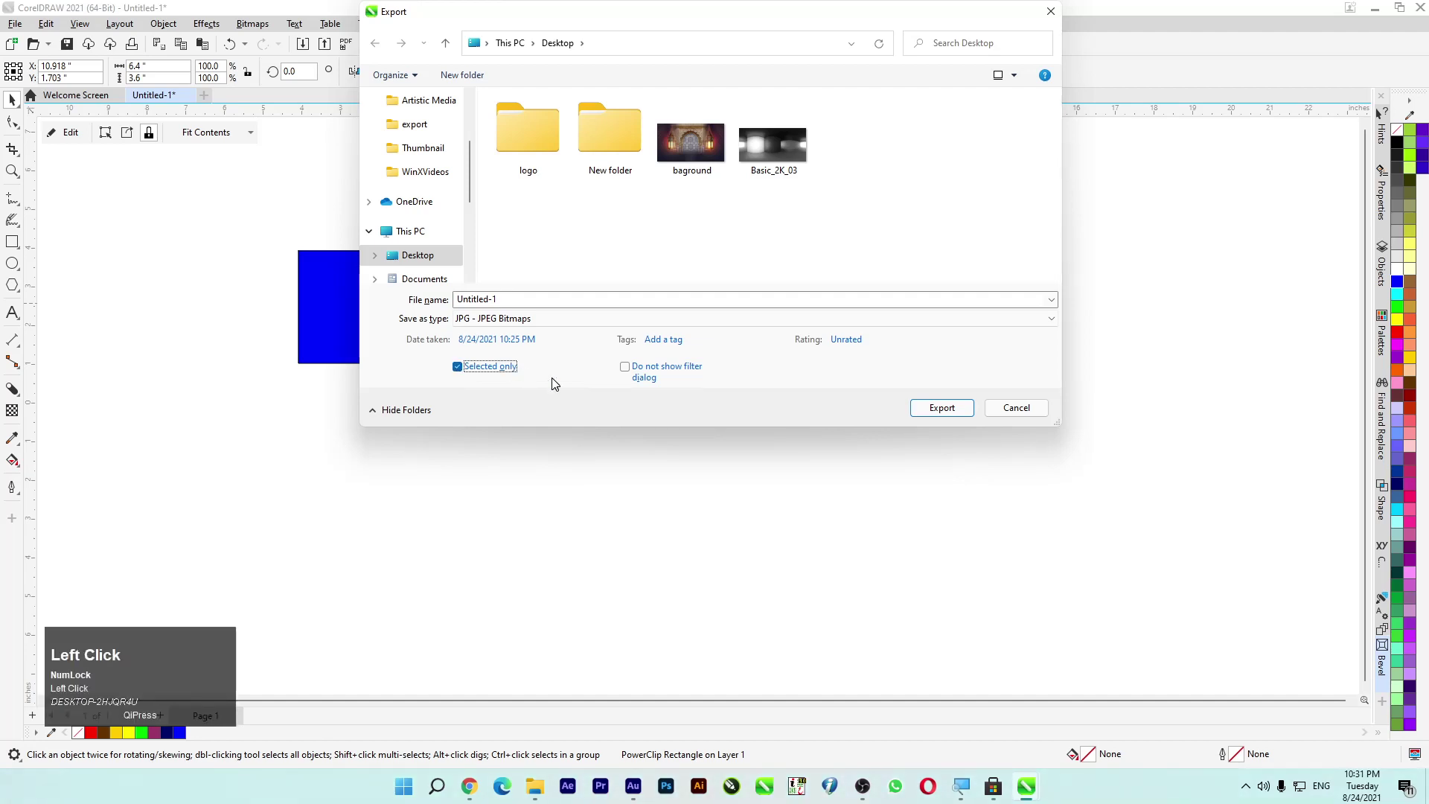
pyautogui.click(559, 383)
pyautogui.click(952, 414)
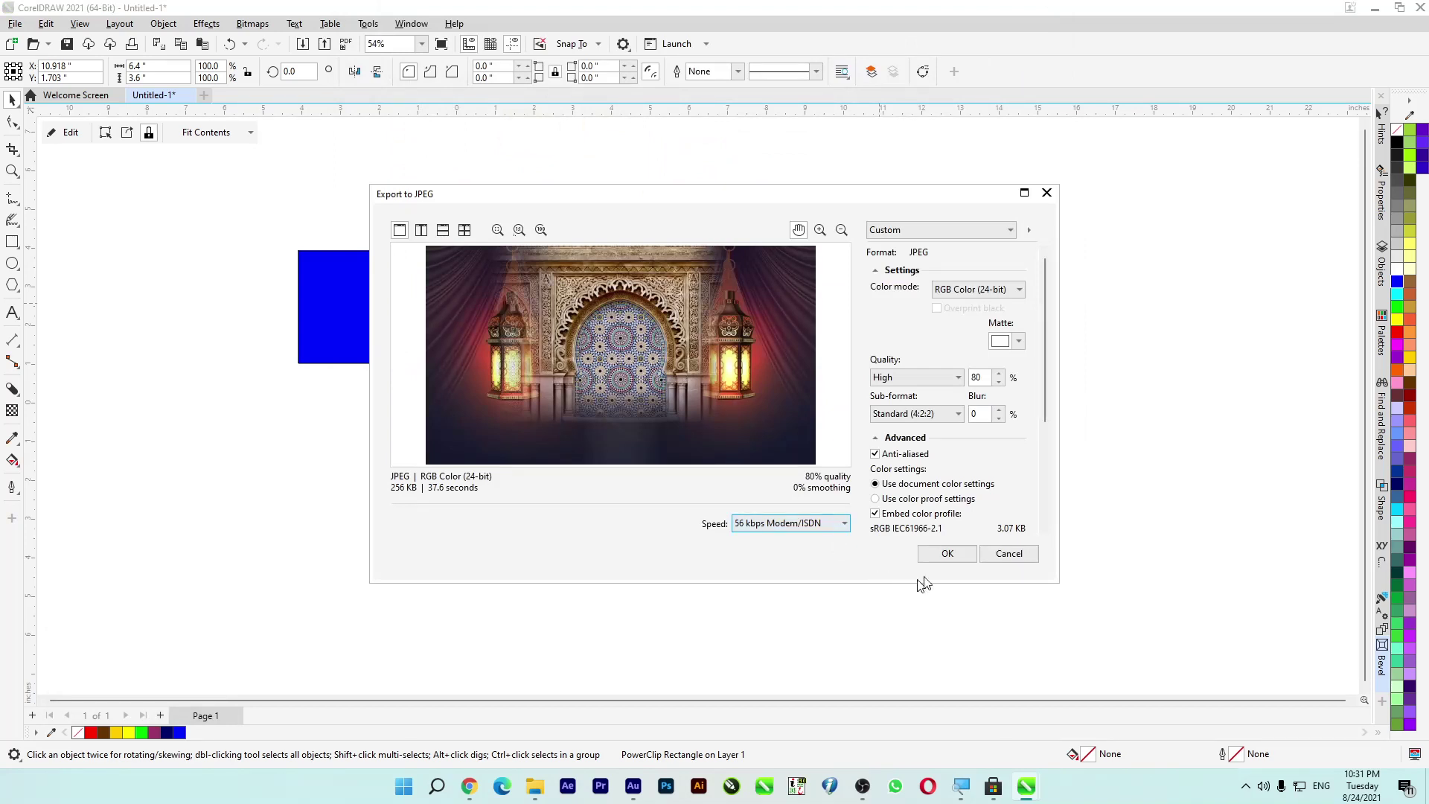
pyautogui.moveTo(973, 561); pyautogui.dragTo(1025, 558)
pyautogui.scroll(-3)
pyautogui.scroll(3)
# Step: Keep High 80% quality, confirm the JPEG export and zoom so the banner fills the view
pyautogui.click(855, 389)
pyautogui.scroll(-3)
pyautogui.click(508, 350)
pyautogui.moveTo(302, 278); pyautogui.dragTo(599, 449)
pyautogui.click(599, 450)
pyautogui.press('p')
pyautogui.press('F4')
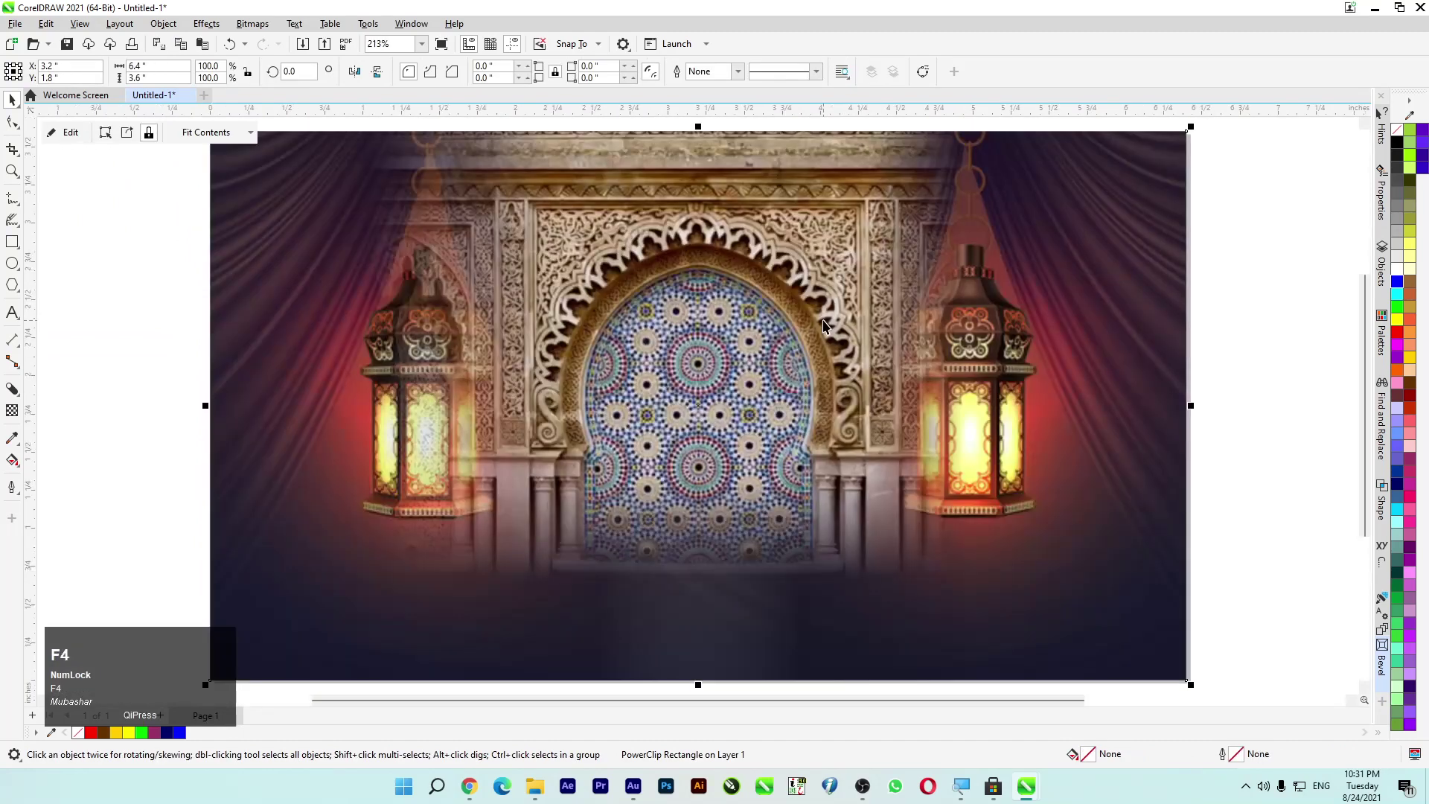
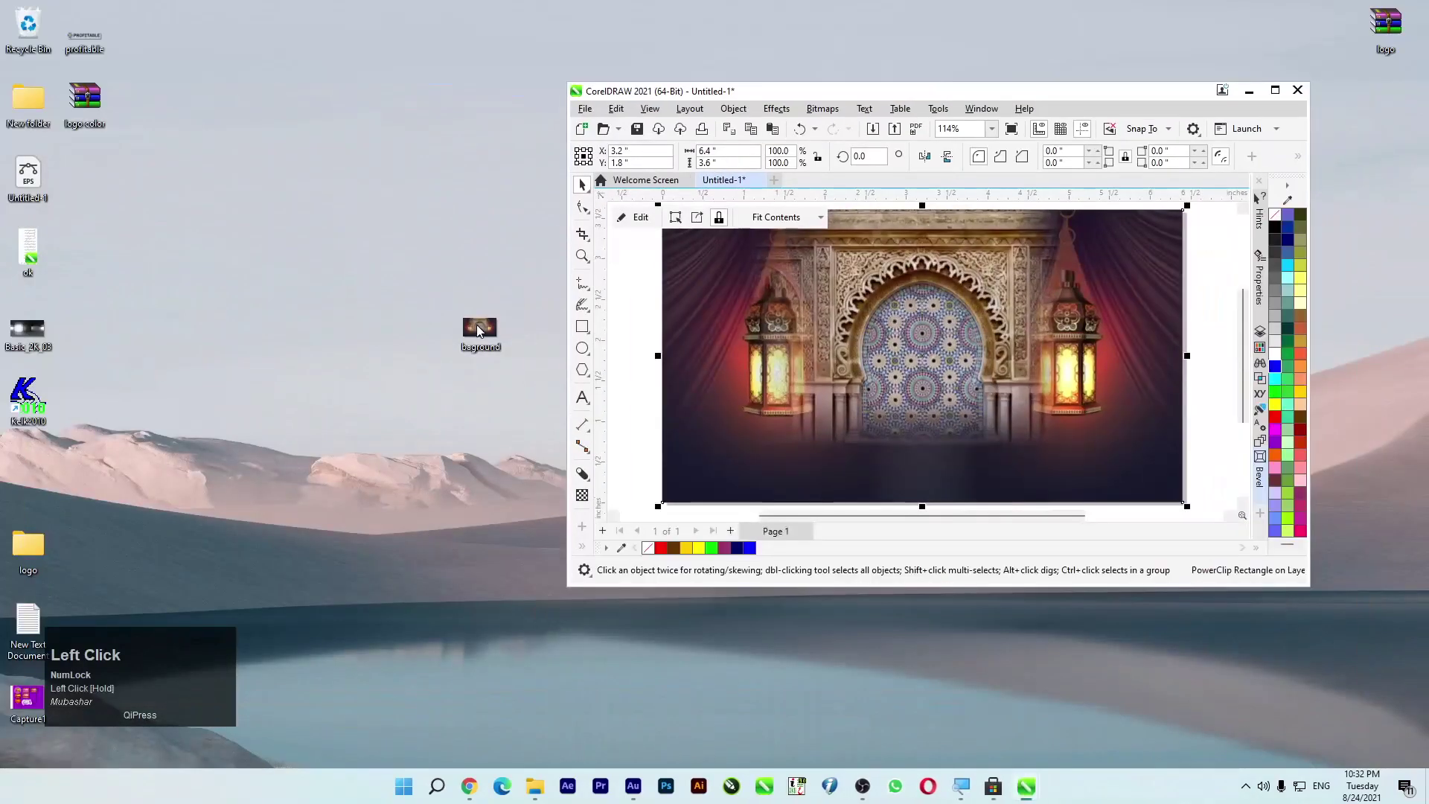
# Step: Drag the exported bagground.jpg into the drawing beside the original banner and select it
pyautogui.scroll(-3)
pyautogui.moveTo(481, 348); pyautogui.dragTo(1286, 93)
pyautogui.scroll(-3)
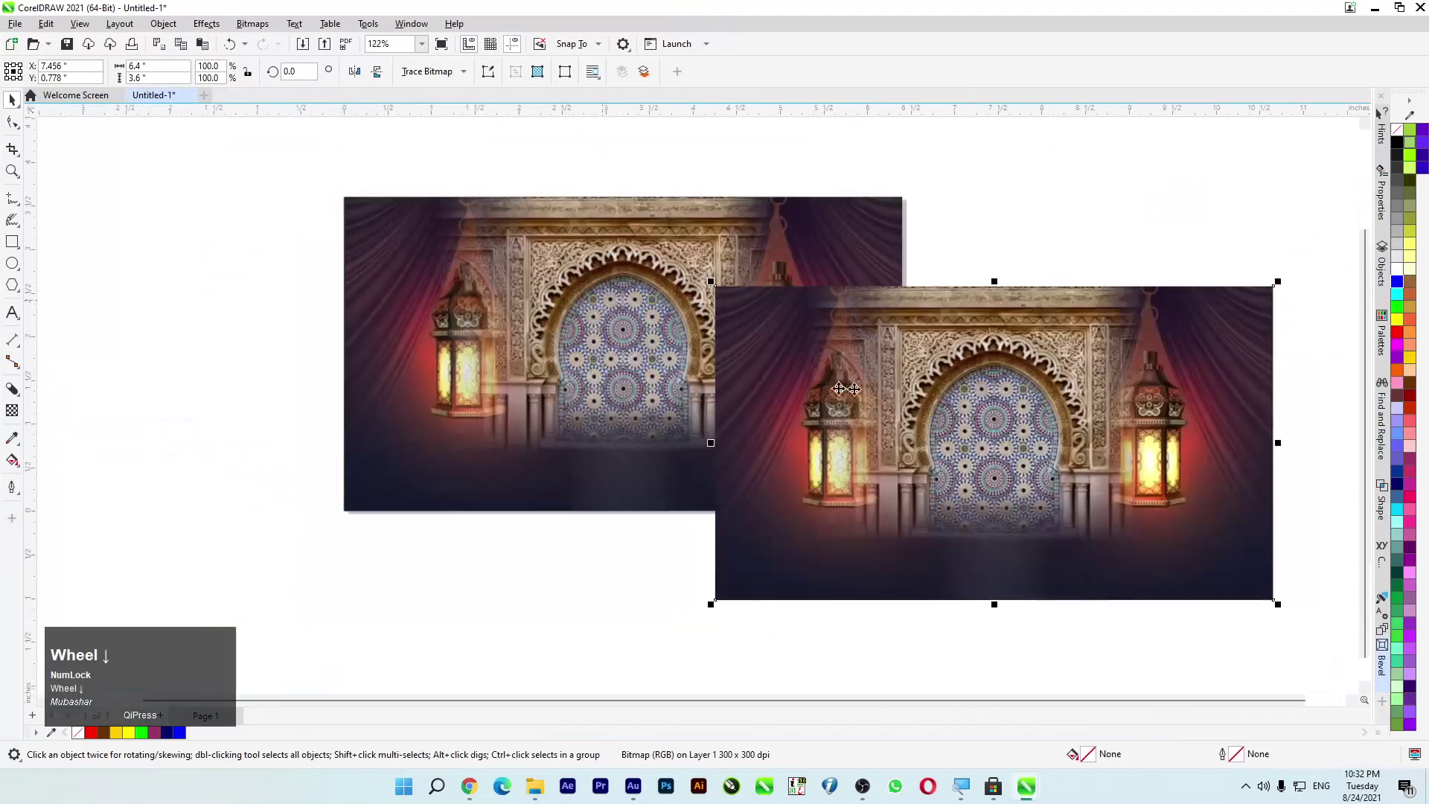
pyautogui.click(760, 373)
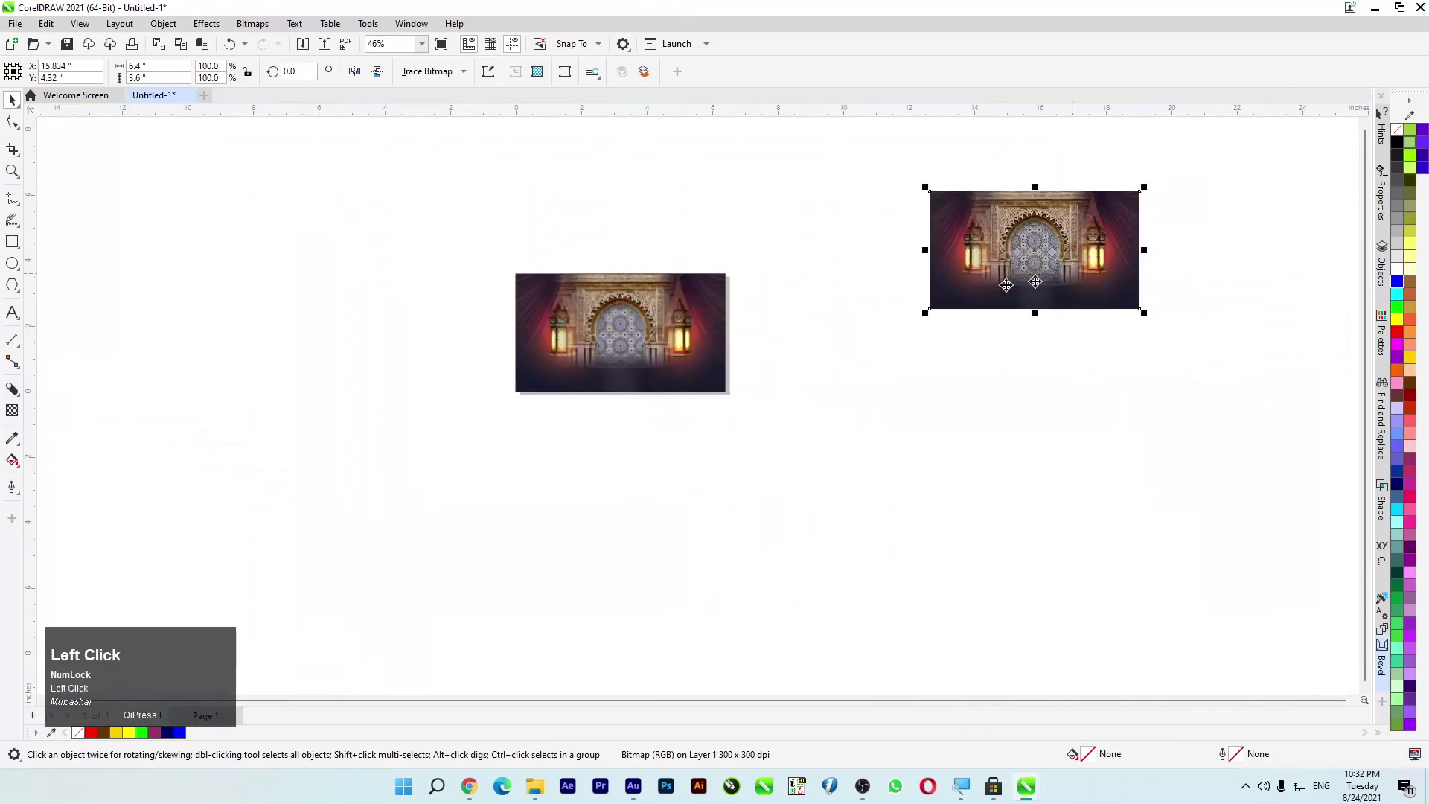
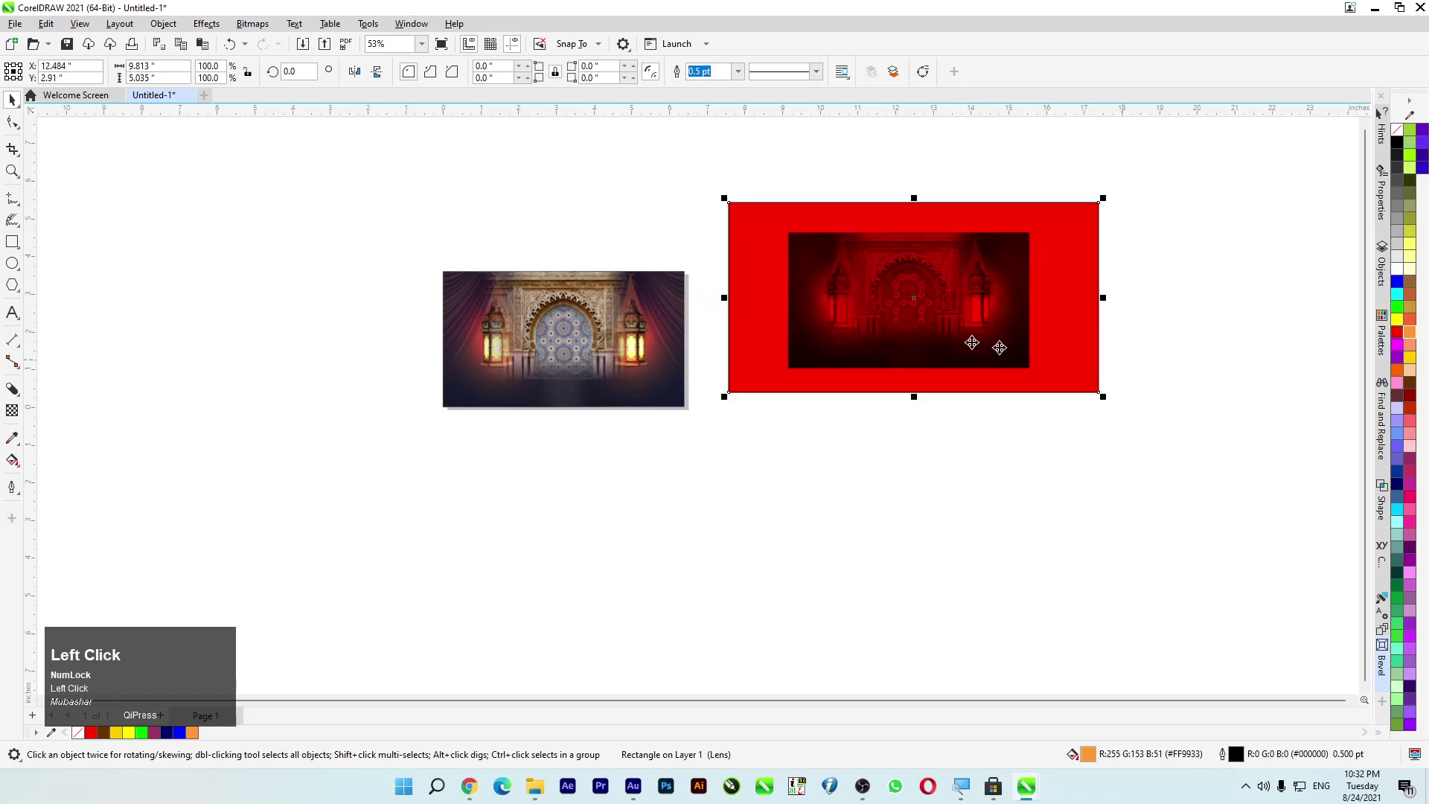
# Step: Scroll the view up to the red-tinted banner copy
pyautogui.scroll(3)
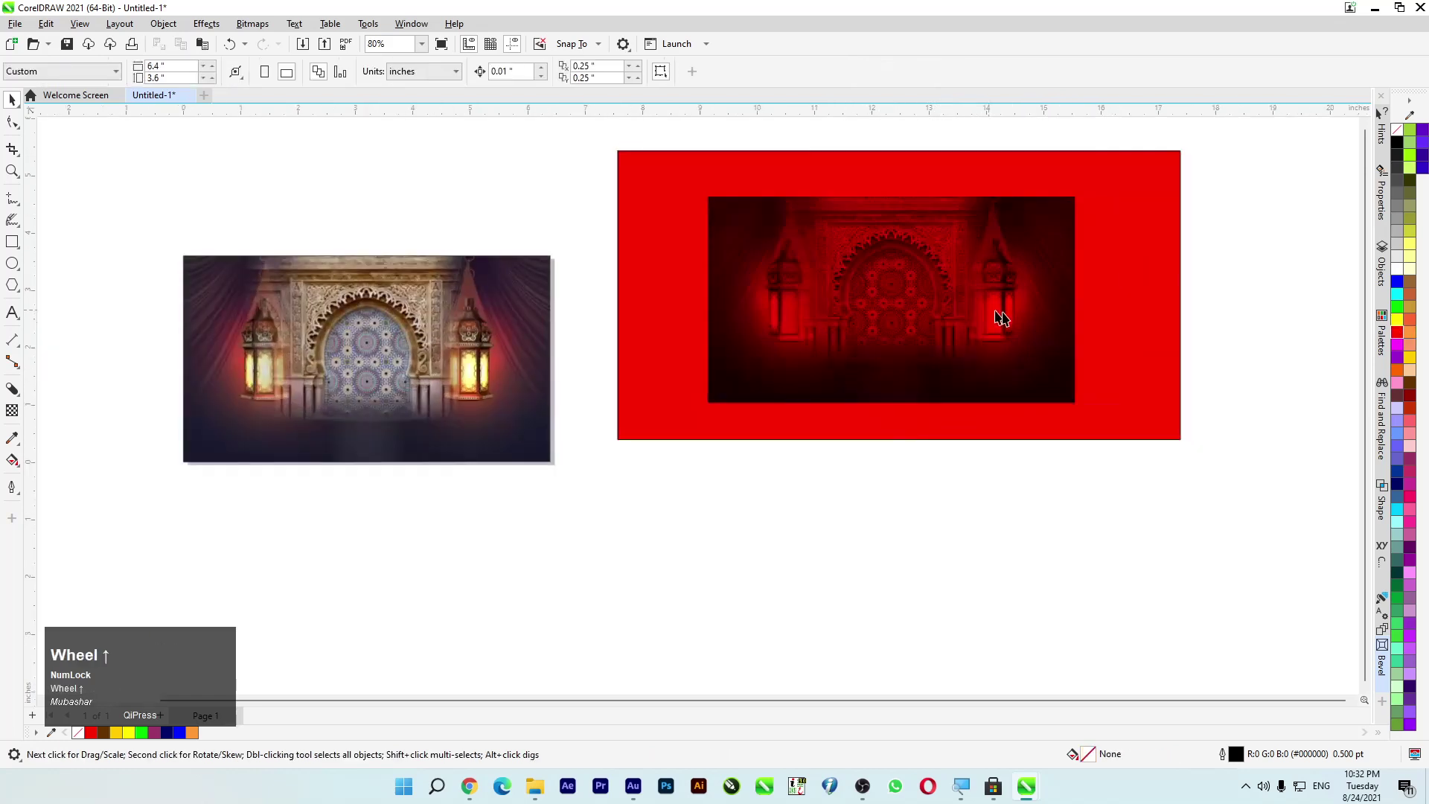
# Step: Delete the red lens rectangle and the darkened banner copy beneath it
pyautogui.click(1115, 338)
pyautogui.press('Delete')
pyautogui.click(841, 340)
pyautogui.press('Delete')
pyautogui.scroll(3)
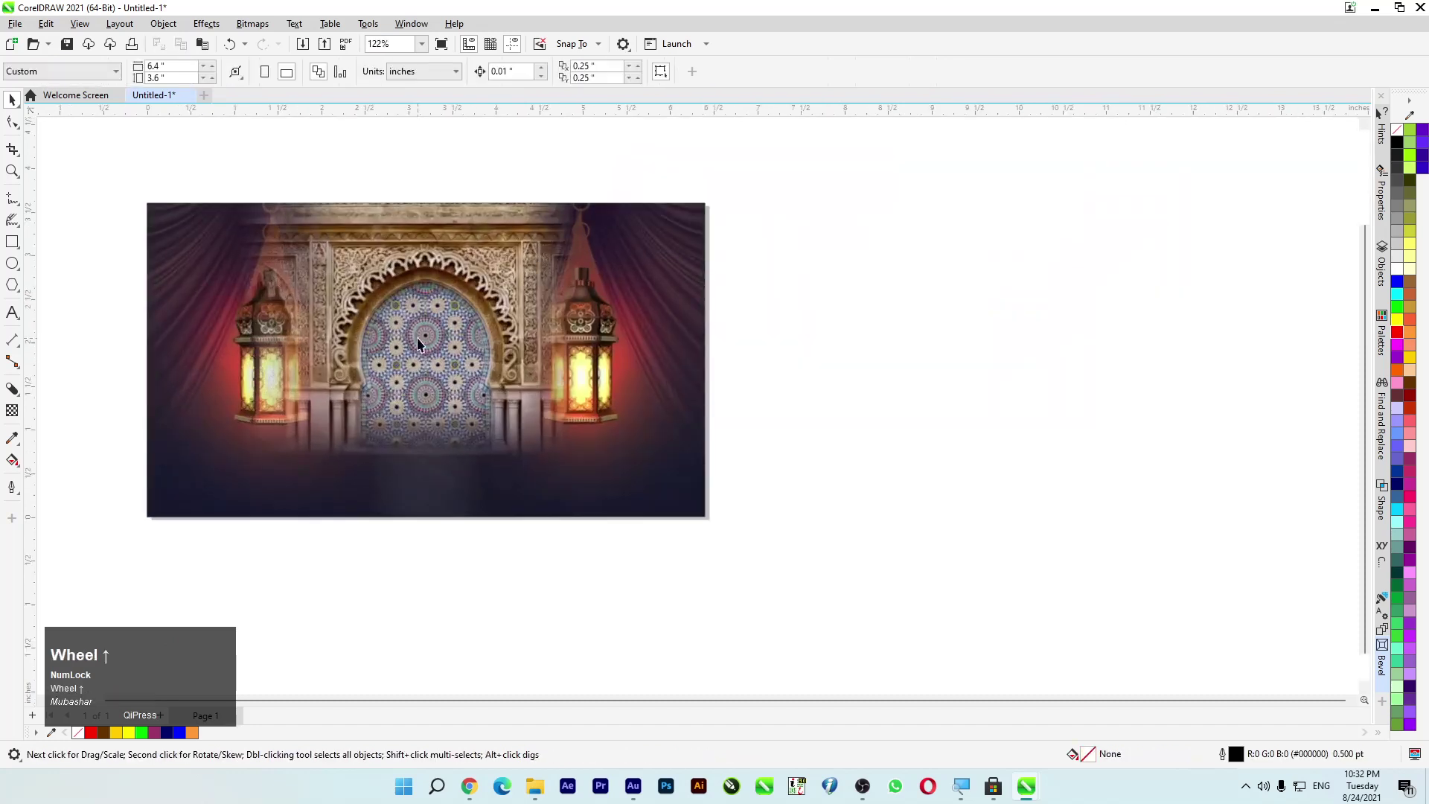
# Step: Zoom to fit and begin editing the framed banner's PowerClip arch-and-lantern contents
pyautogui.press('F4')
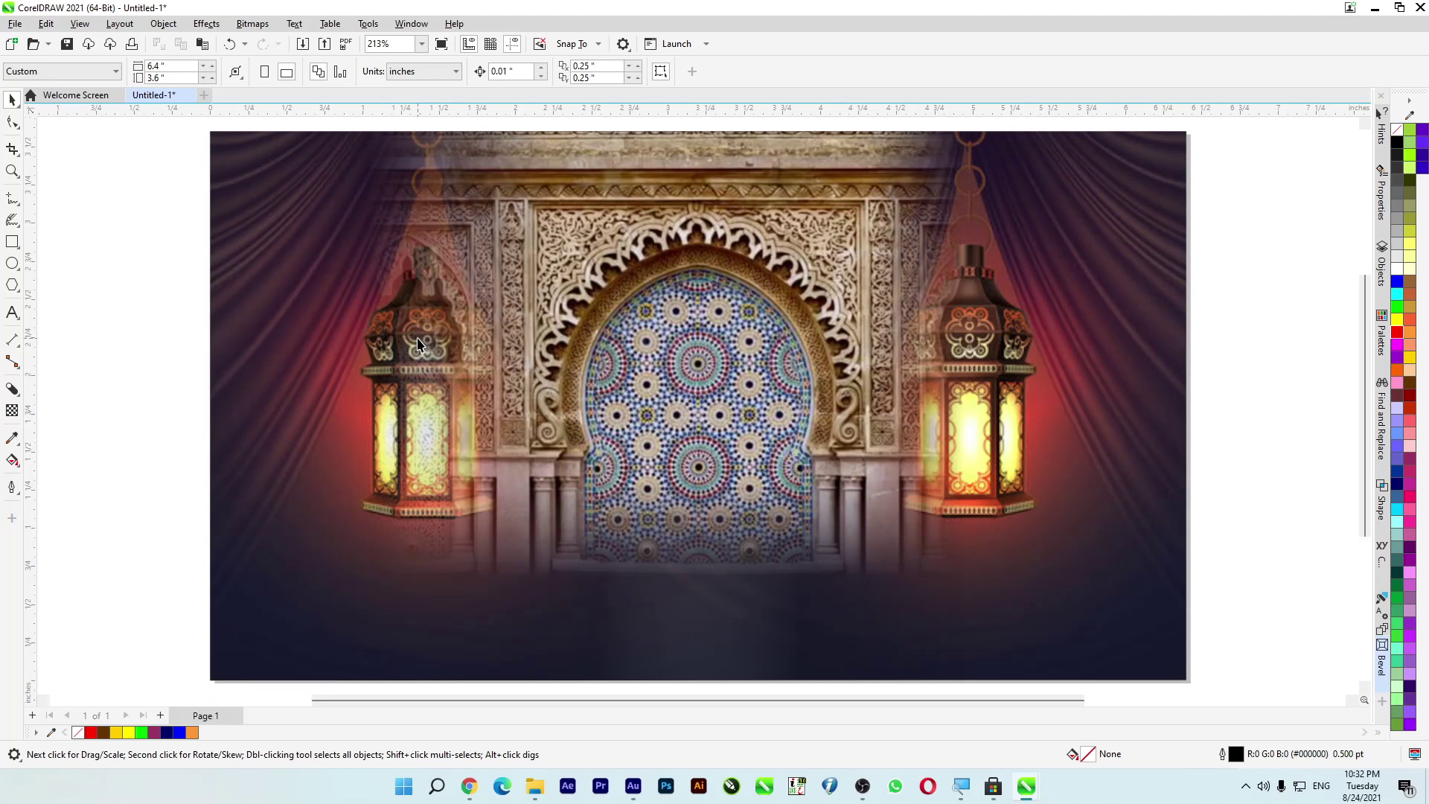
pyautogui.press('F4')
pyautogui.click(418, 343)
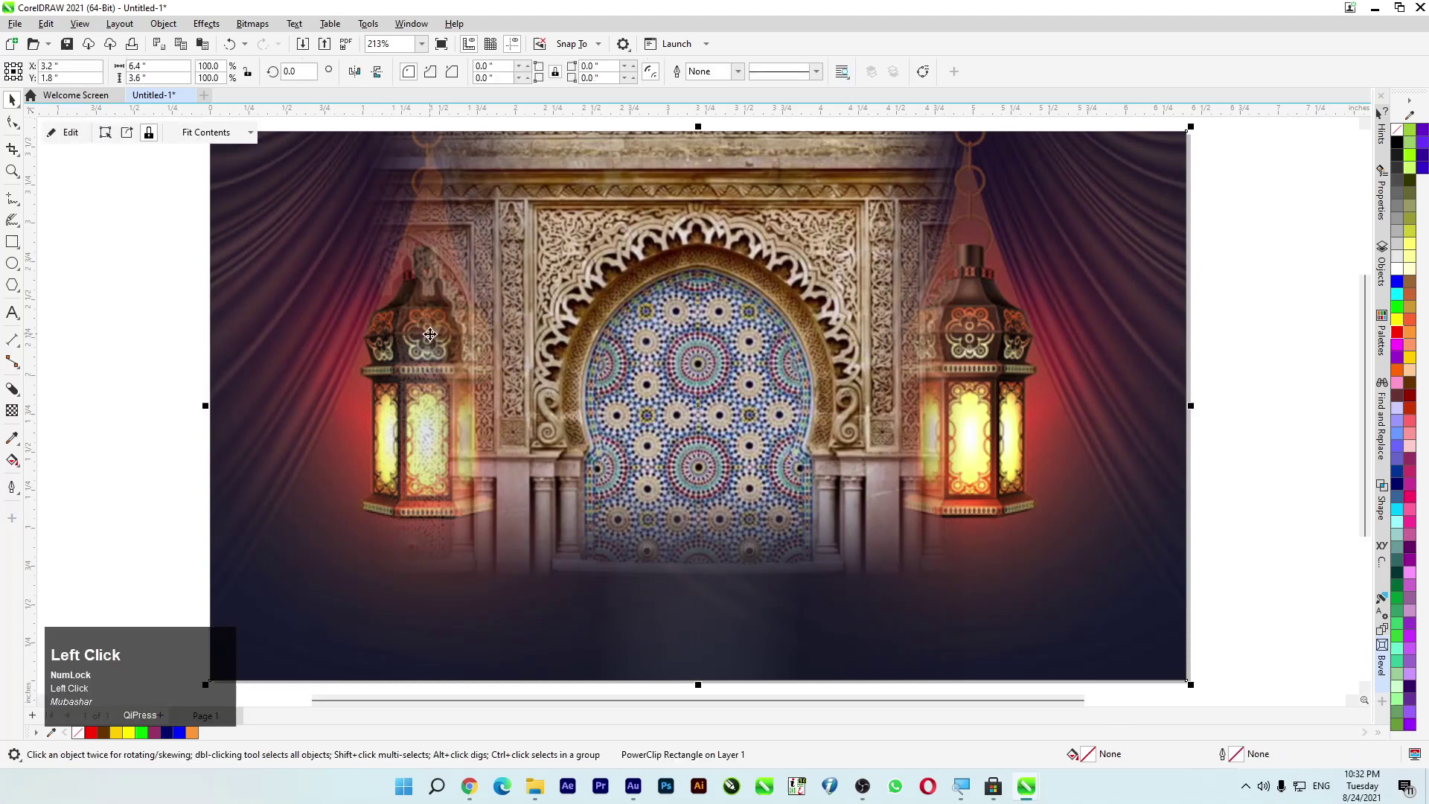
pyautogui.scroll(-3)
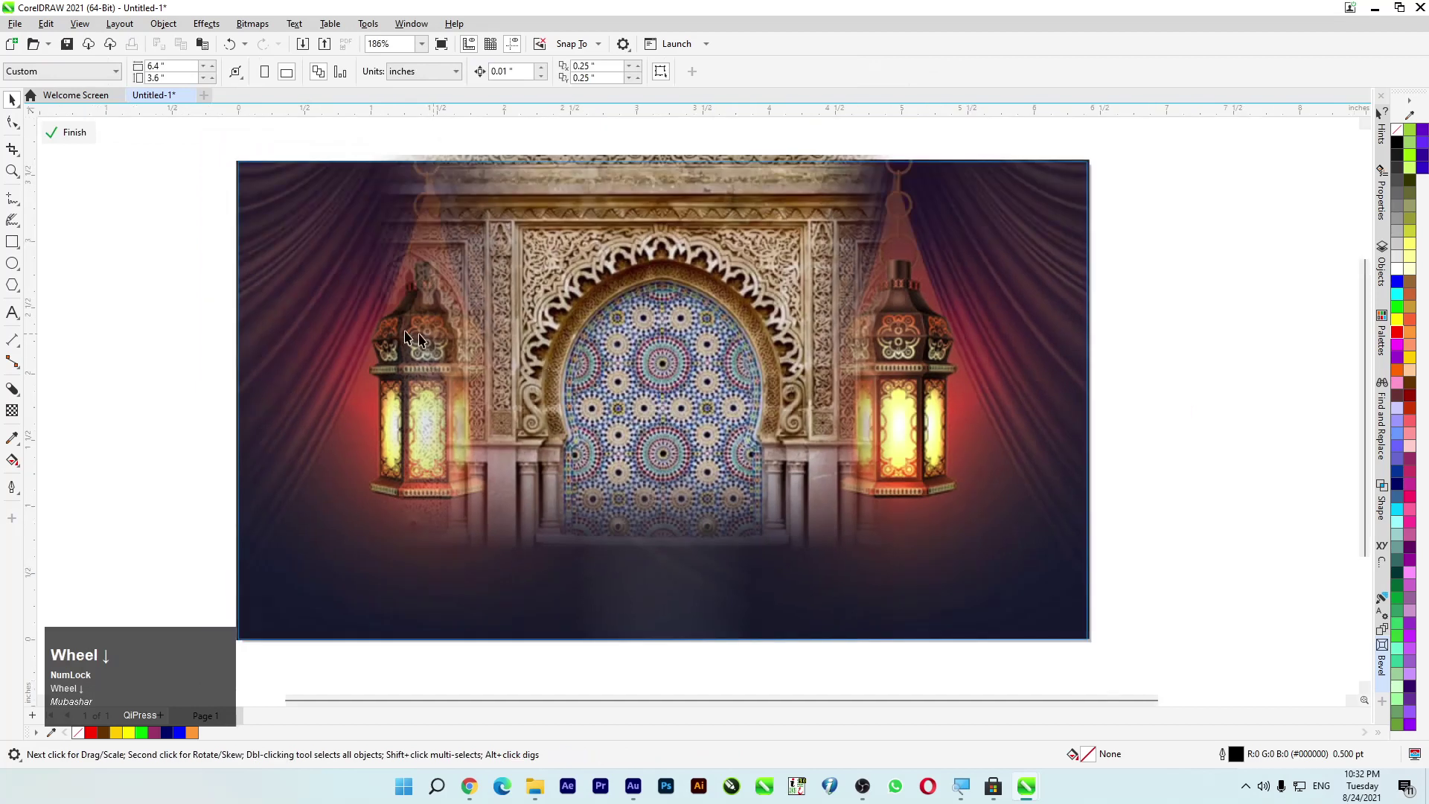
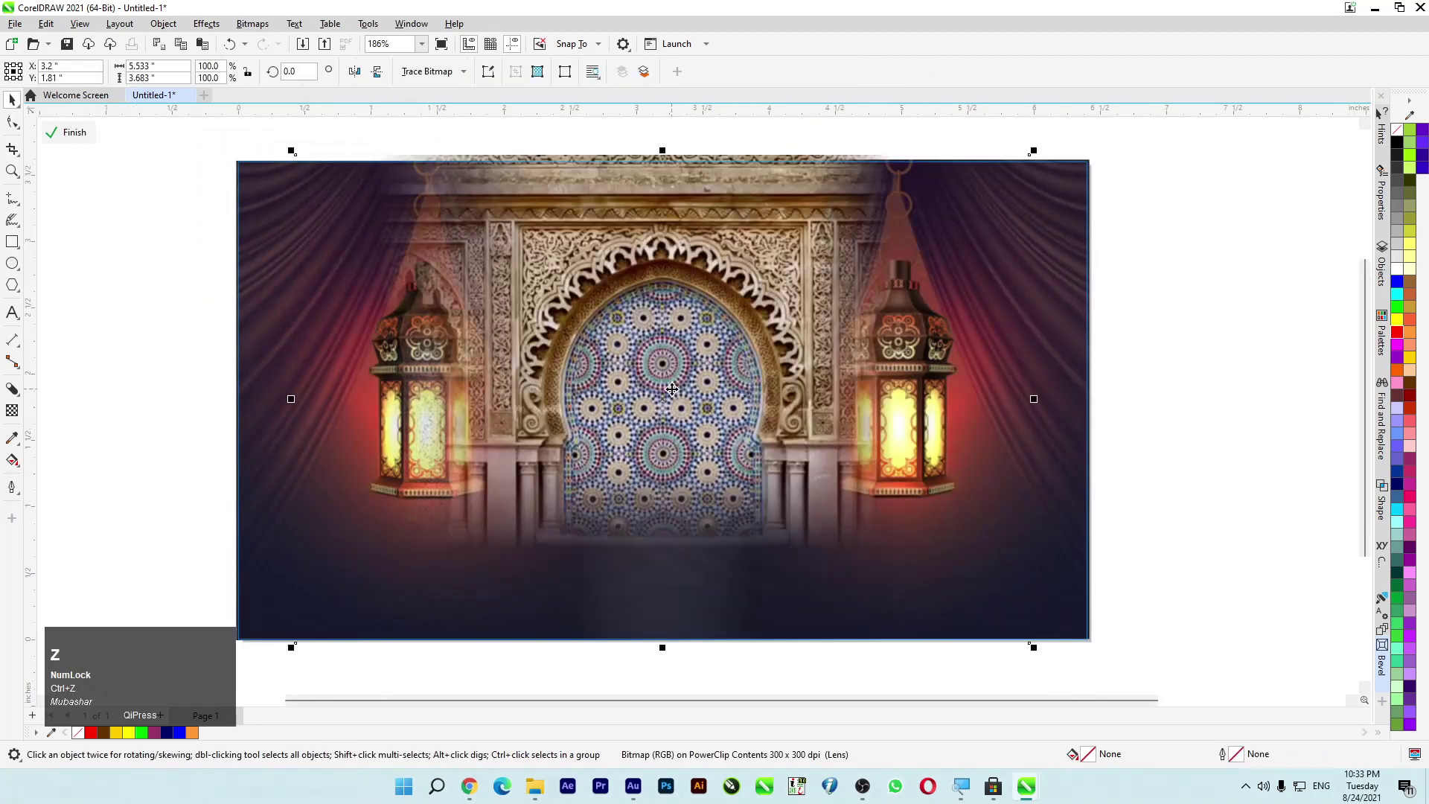
pyautogui.scroll(-3)
pyautogui.click(569, 382)
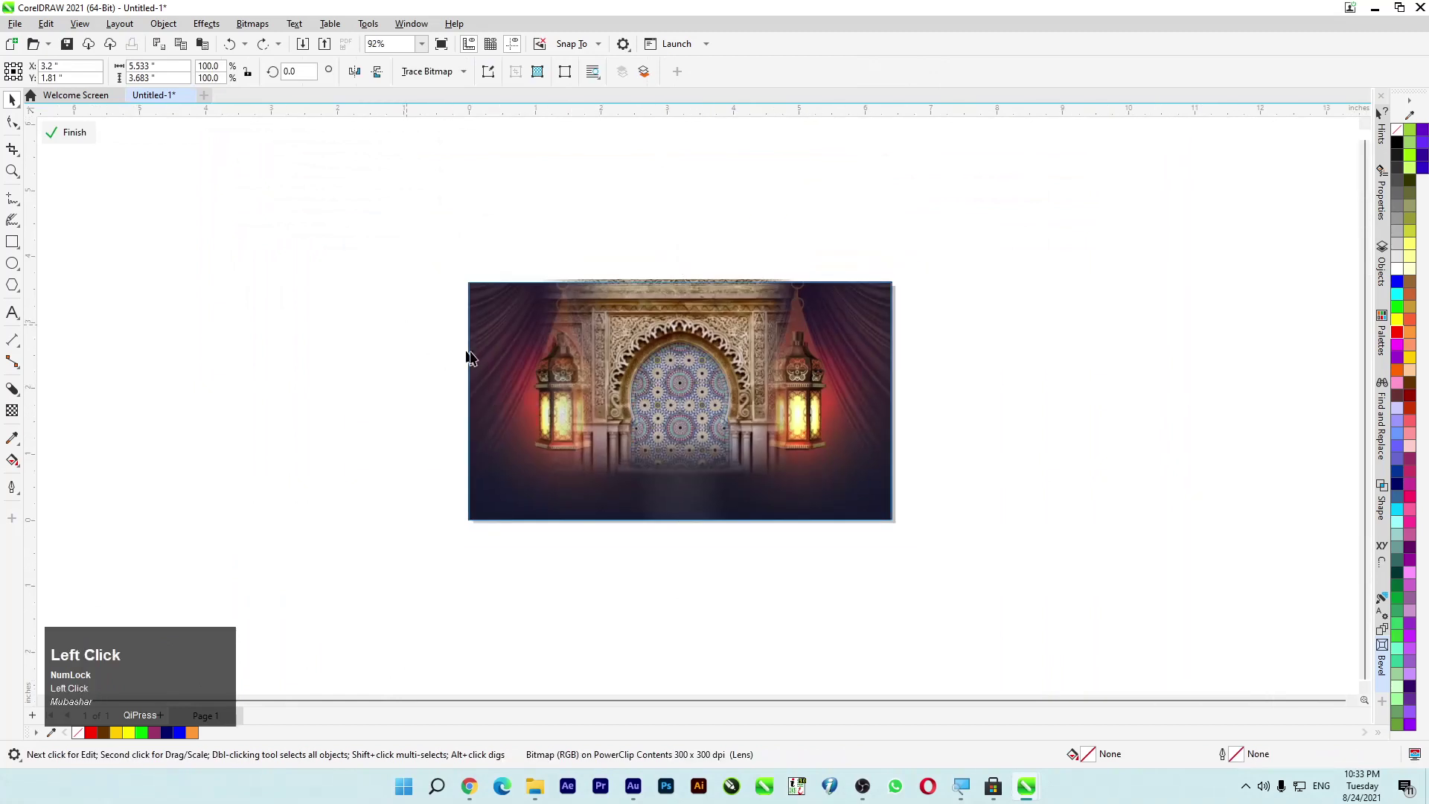
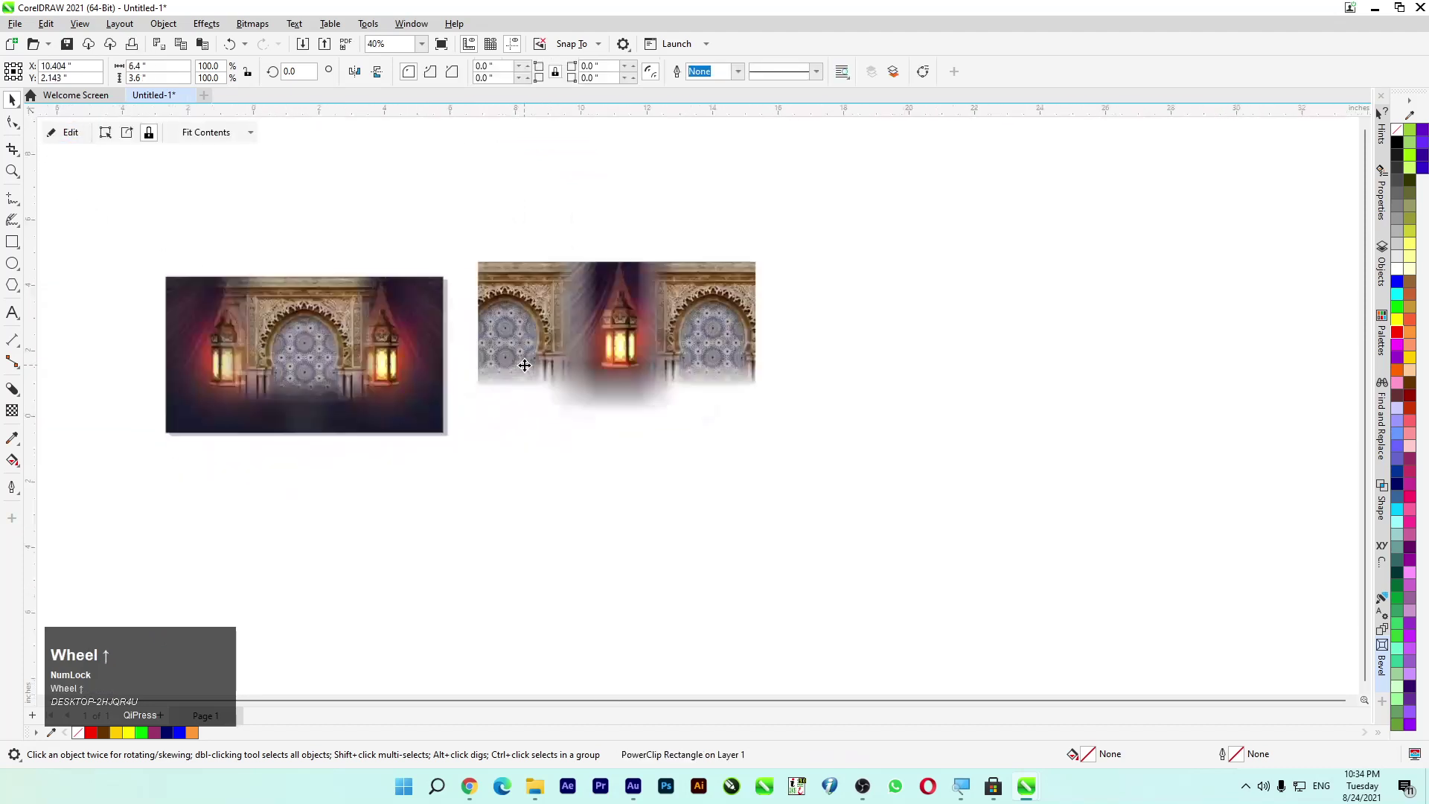
# Step: Delete the spare shifted banner copy and select the finished banner
pyautogui.moveTo(613, 336); pyautogui.dragTo(317, 358)
pyautogui.press('Delete')
pyautogui.scroll(-3)
pyautogui.click(199, 355)
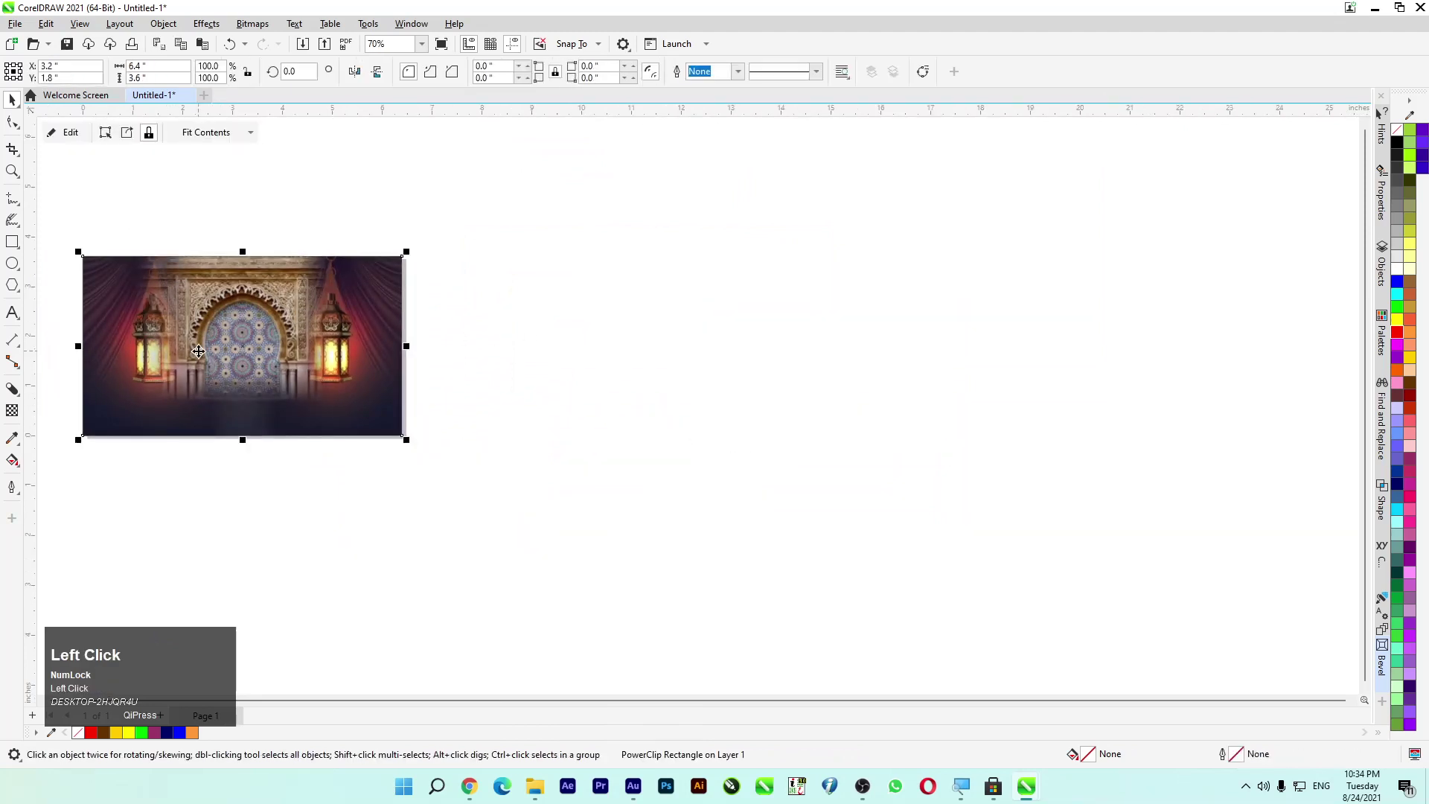
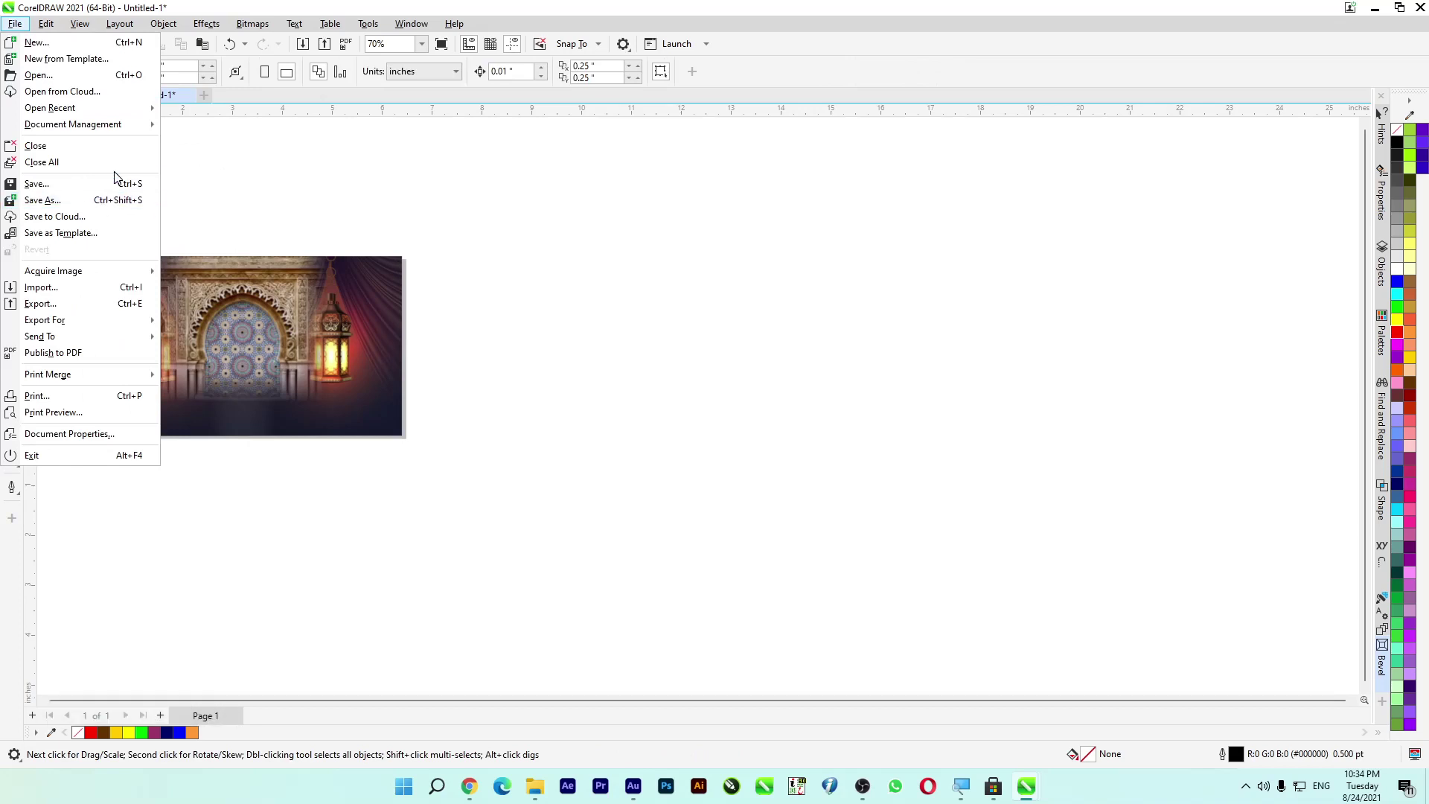
# Step: Save the drawing to the Desktop as baground.cdr and zoom to fit the banner
pyautogui.moveTo(123, 214); pyautogui.dragTo(541, 268)
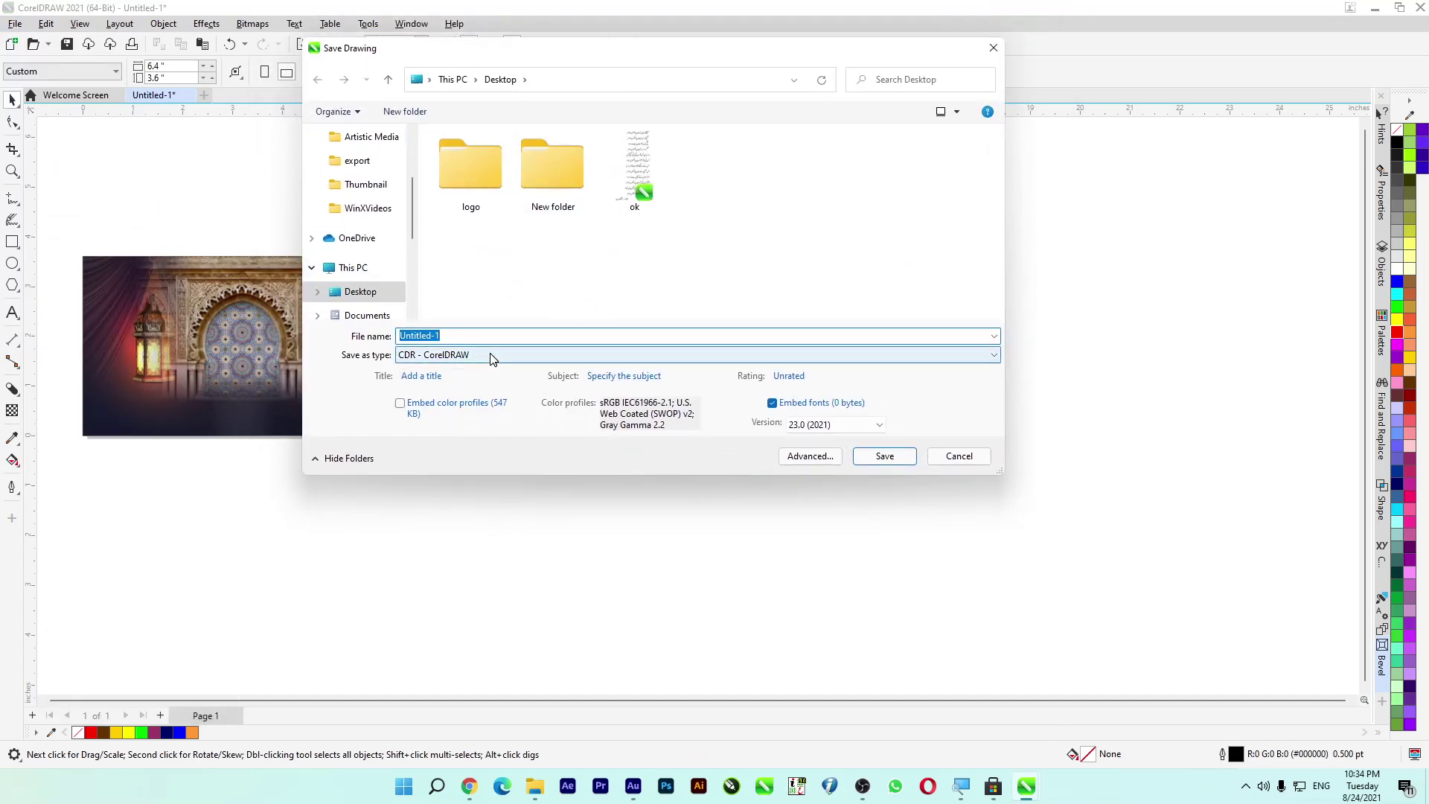
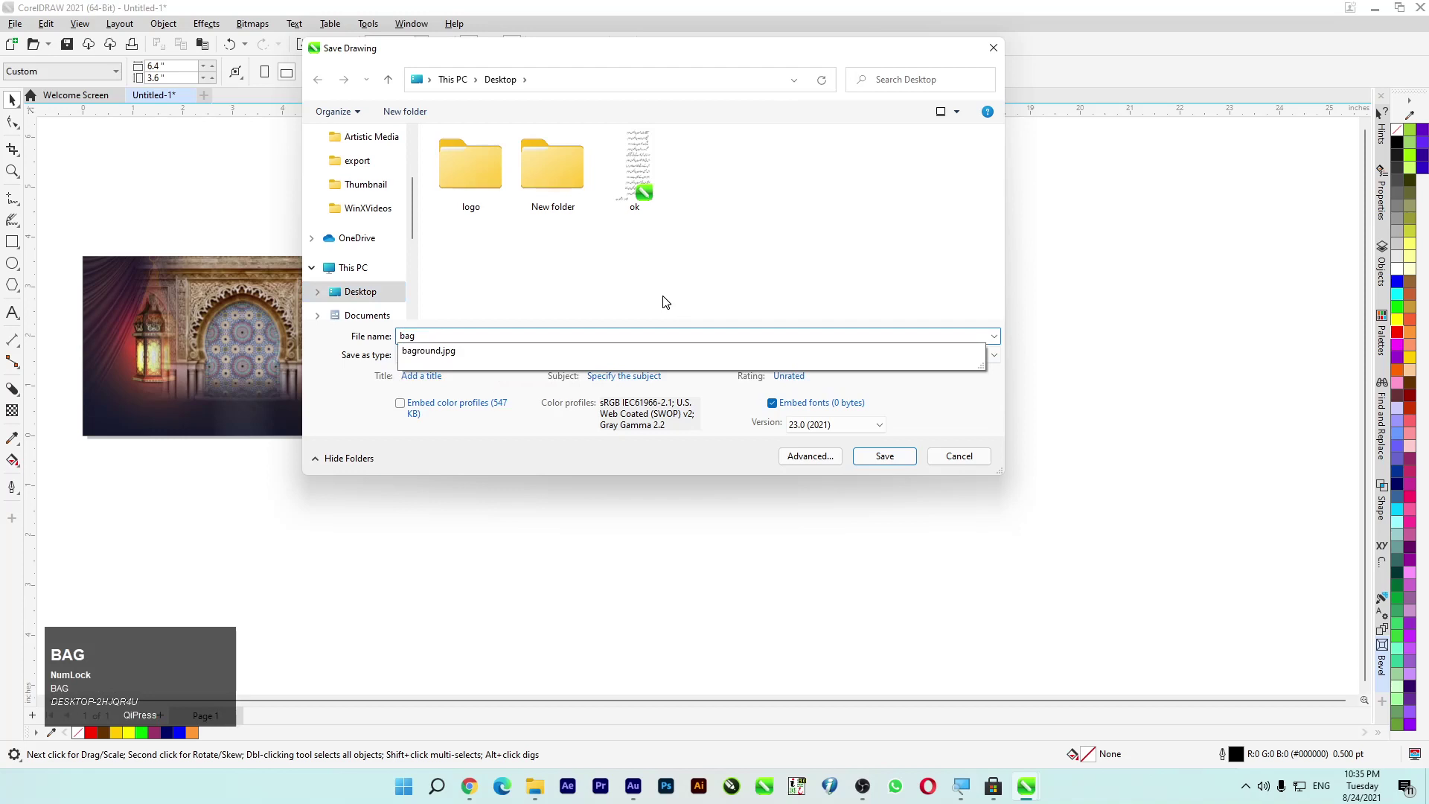
pyautogui.press('Down')
pyautogui.press('Return')
pyautogui.click(823, 402)
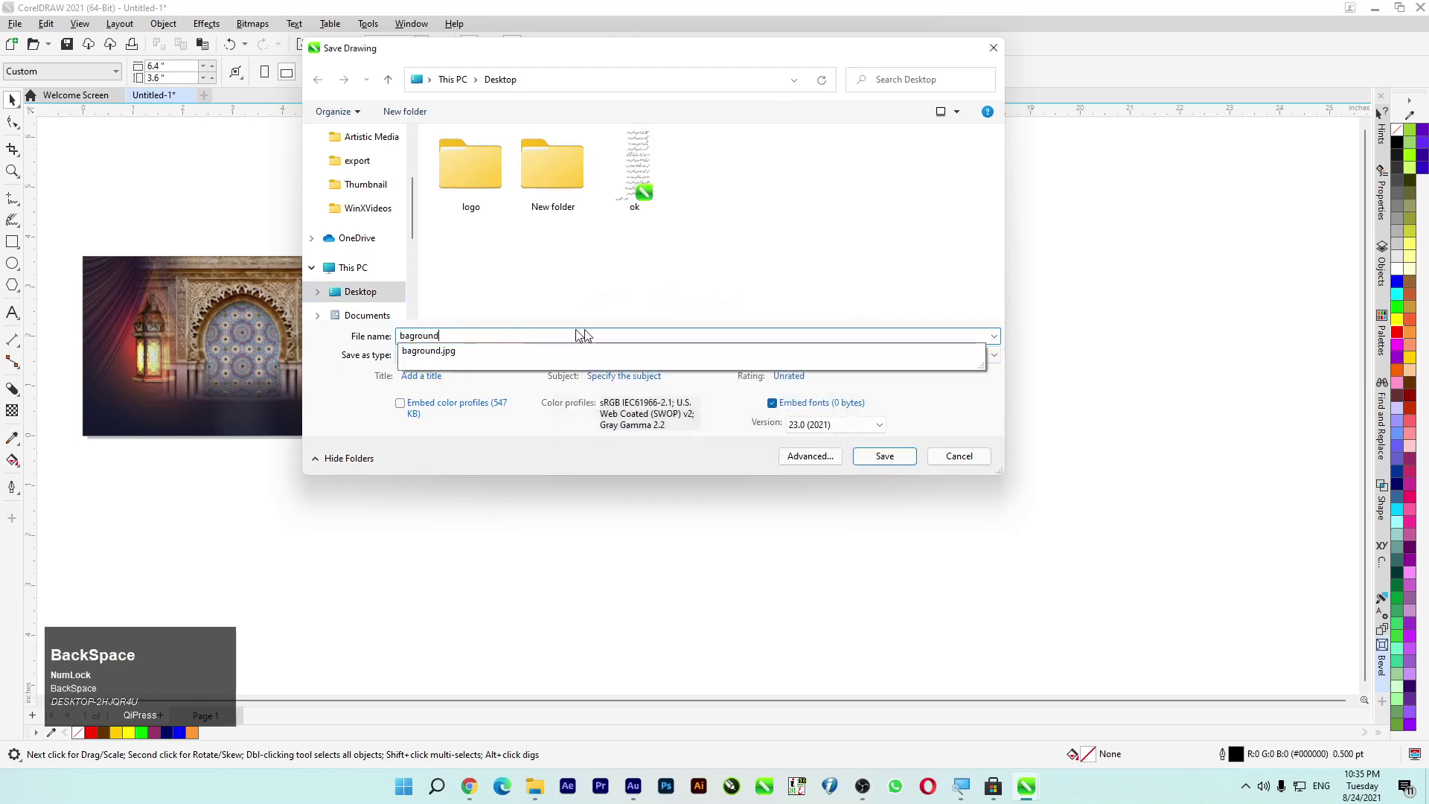
pyautogui.click(648, 269)
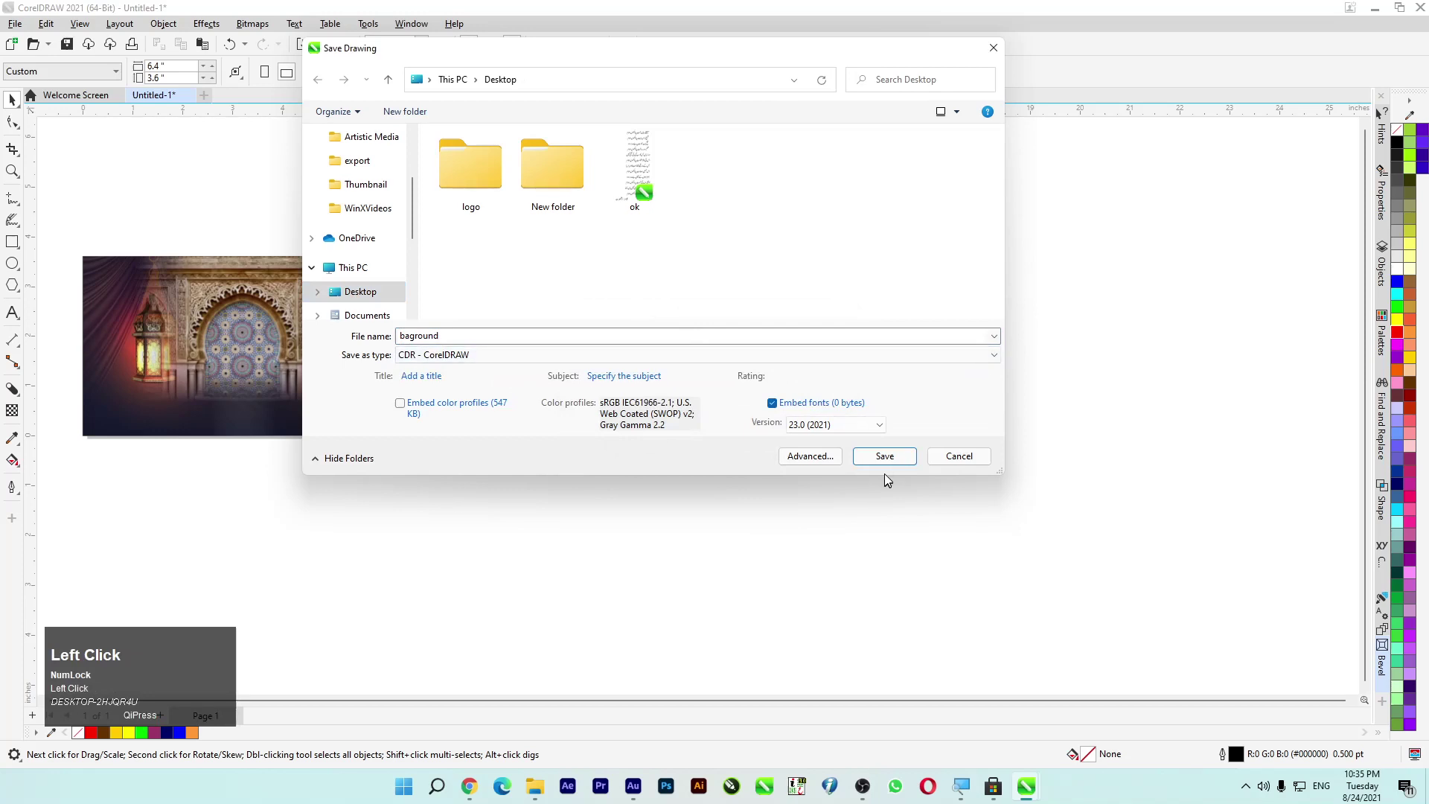
pyautogui.moveTo(894, 467); pyautogui.dragTo(581, 336)
pyautogui.press('F4')
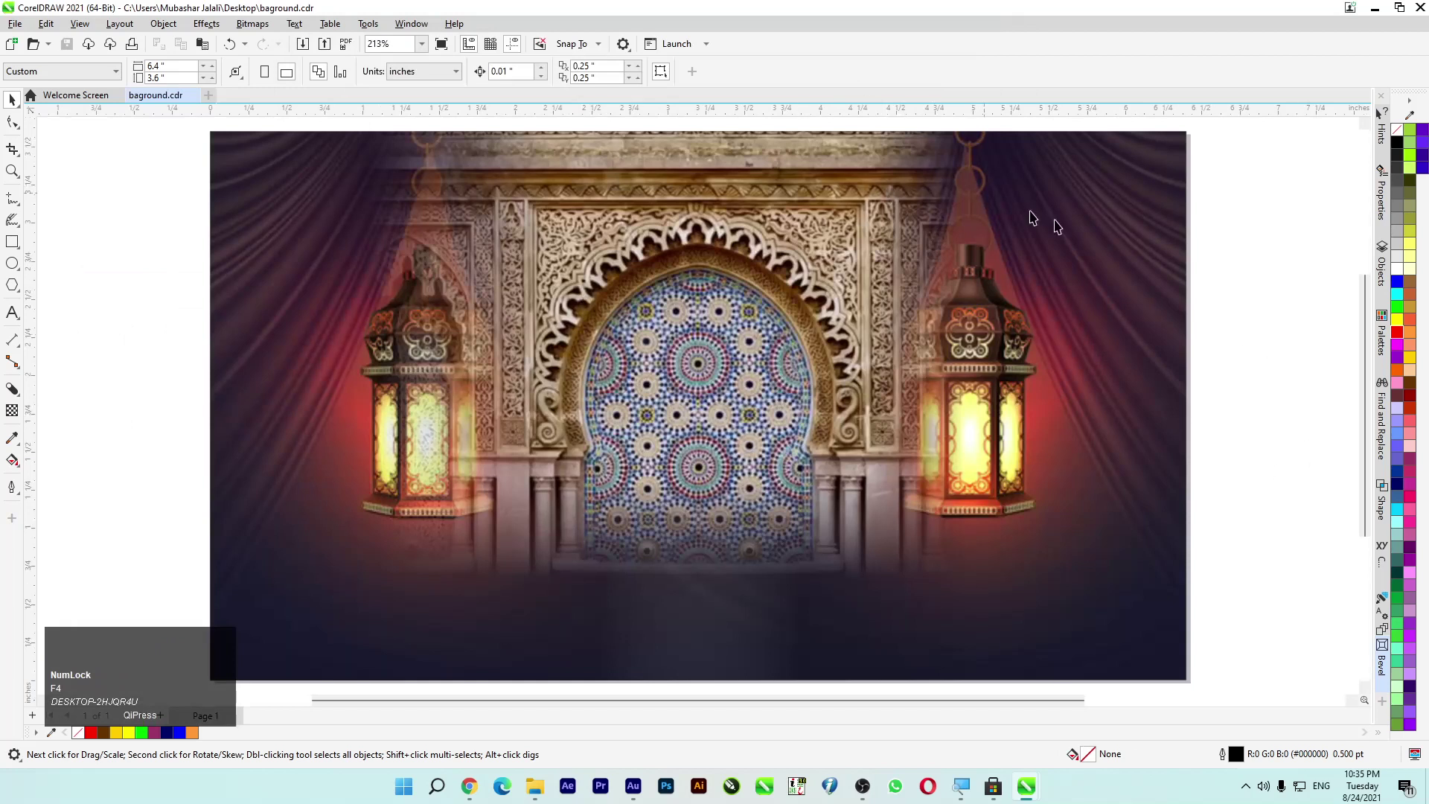
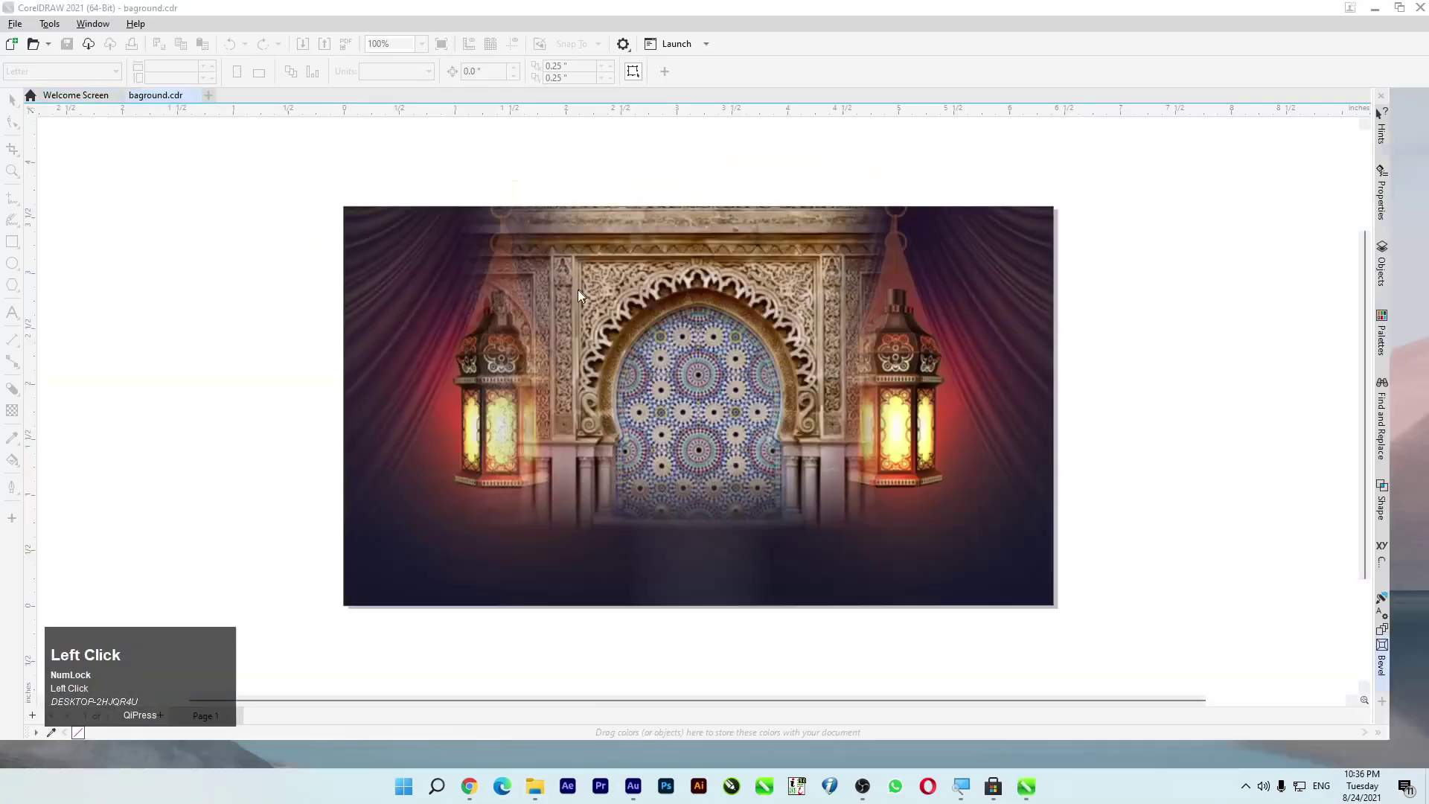
# Step: Close the baground document without saving, check the desktop file, and restore CorelDRAW
pyautogui.scroll(-3)
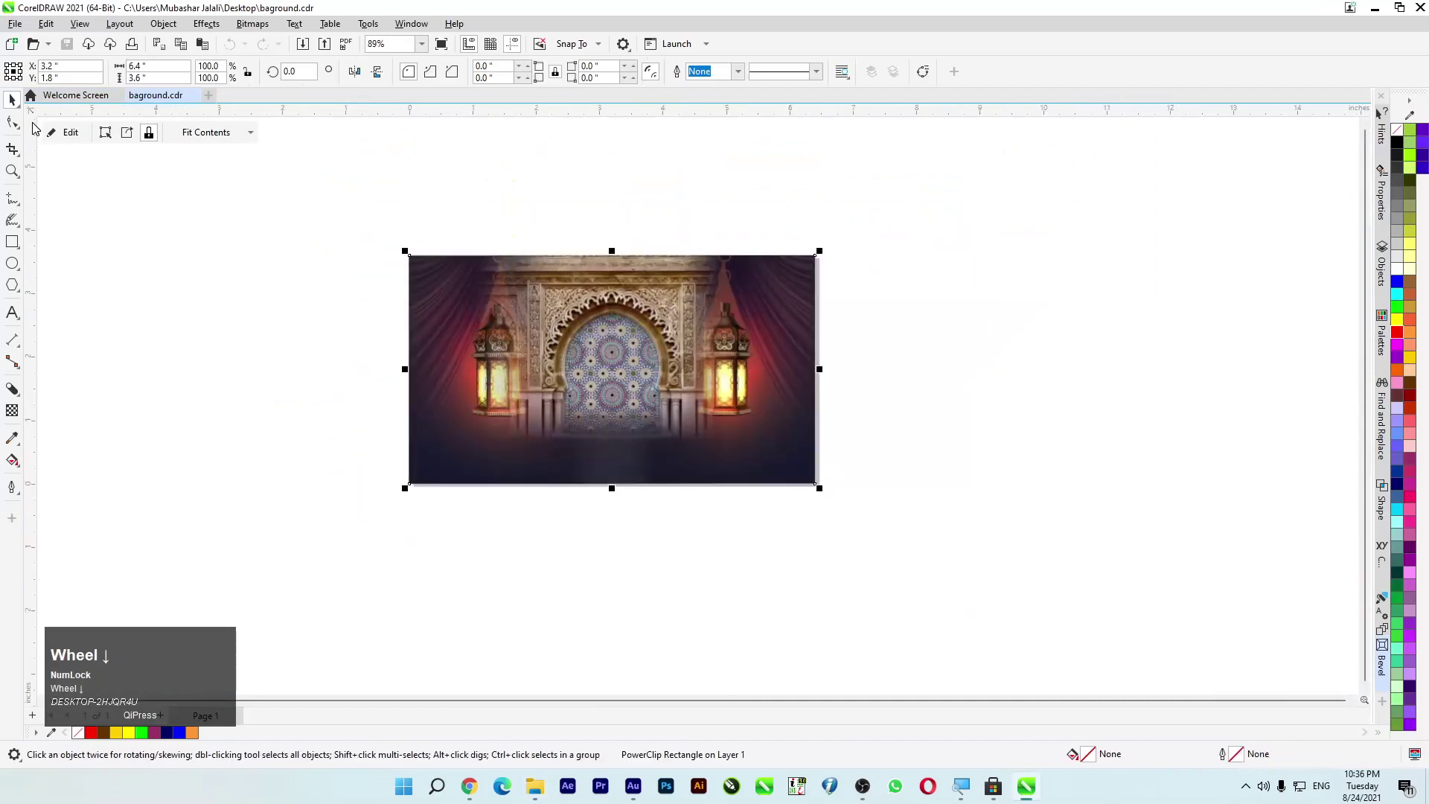
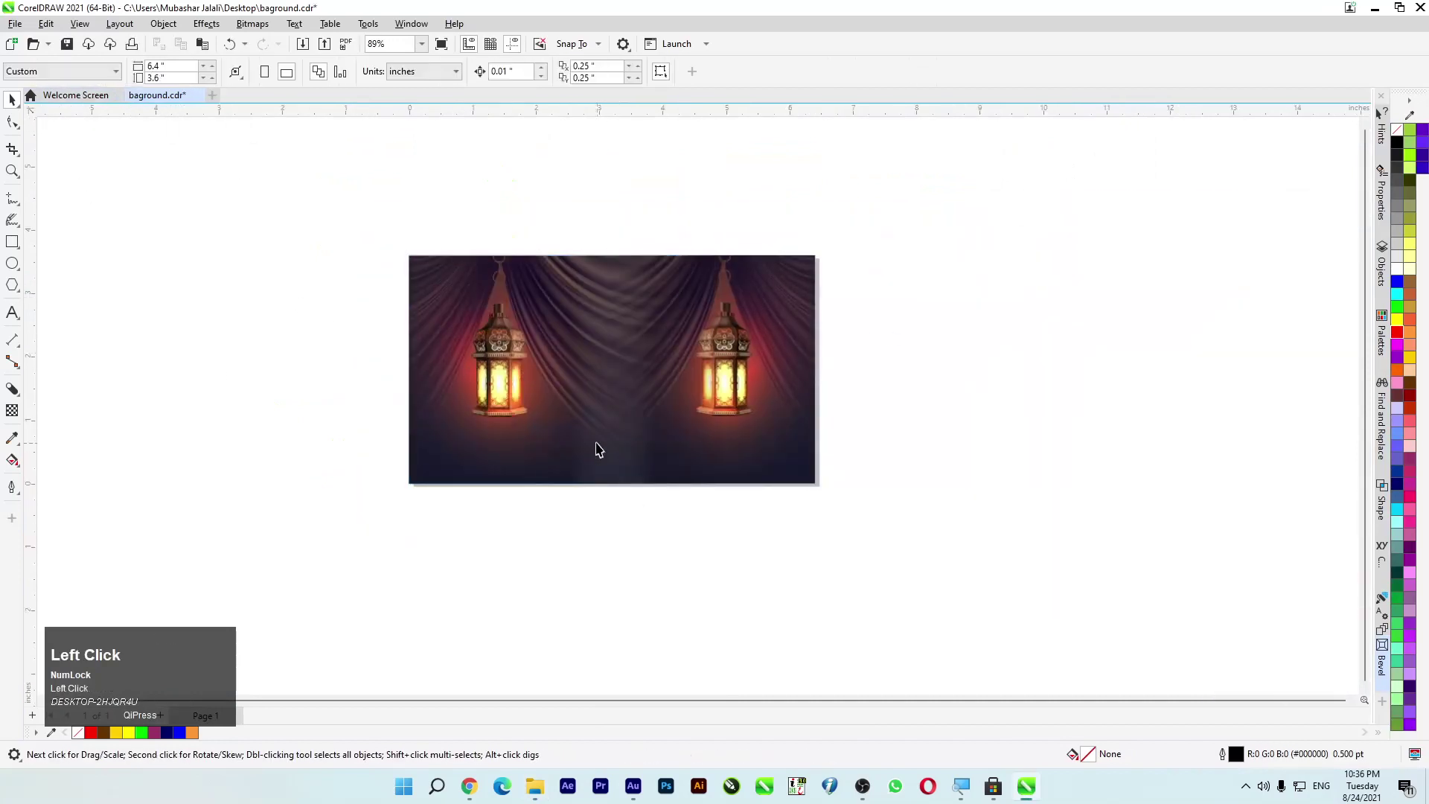
pyautogui.scroll(-3)
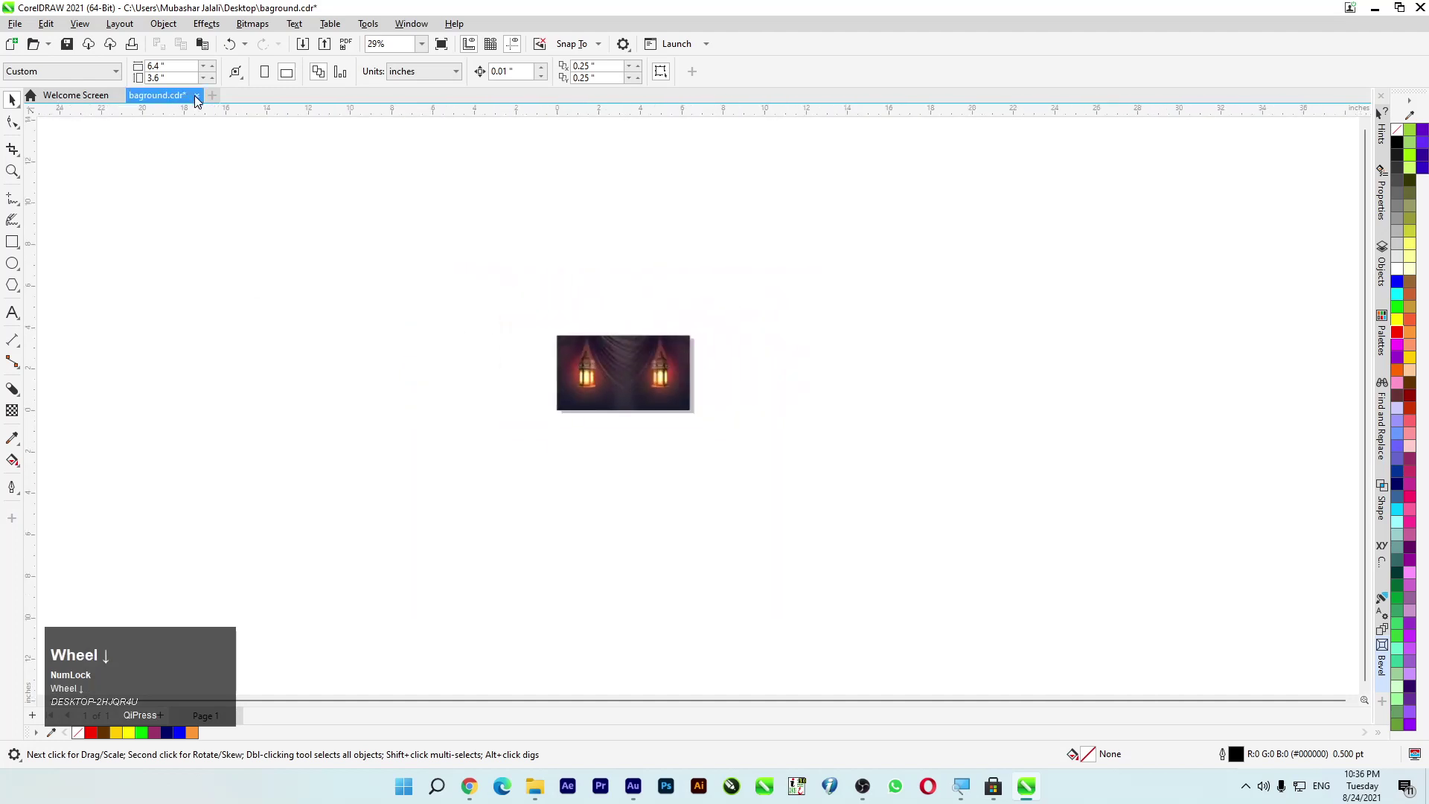
pyautogui.click(213, 101)
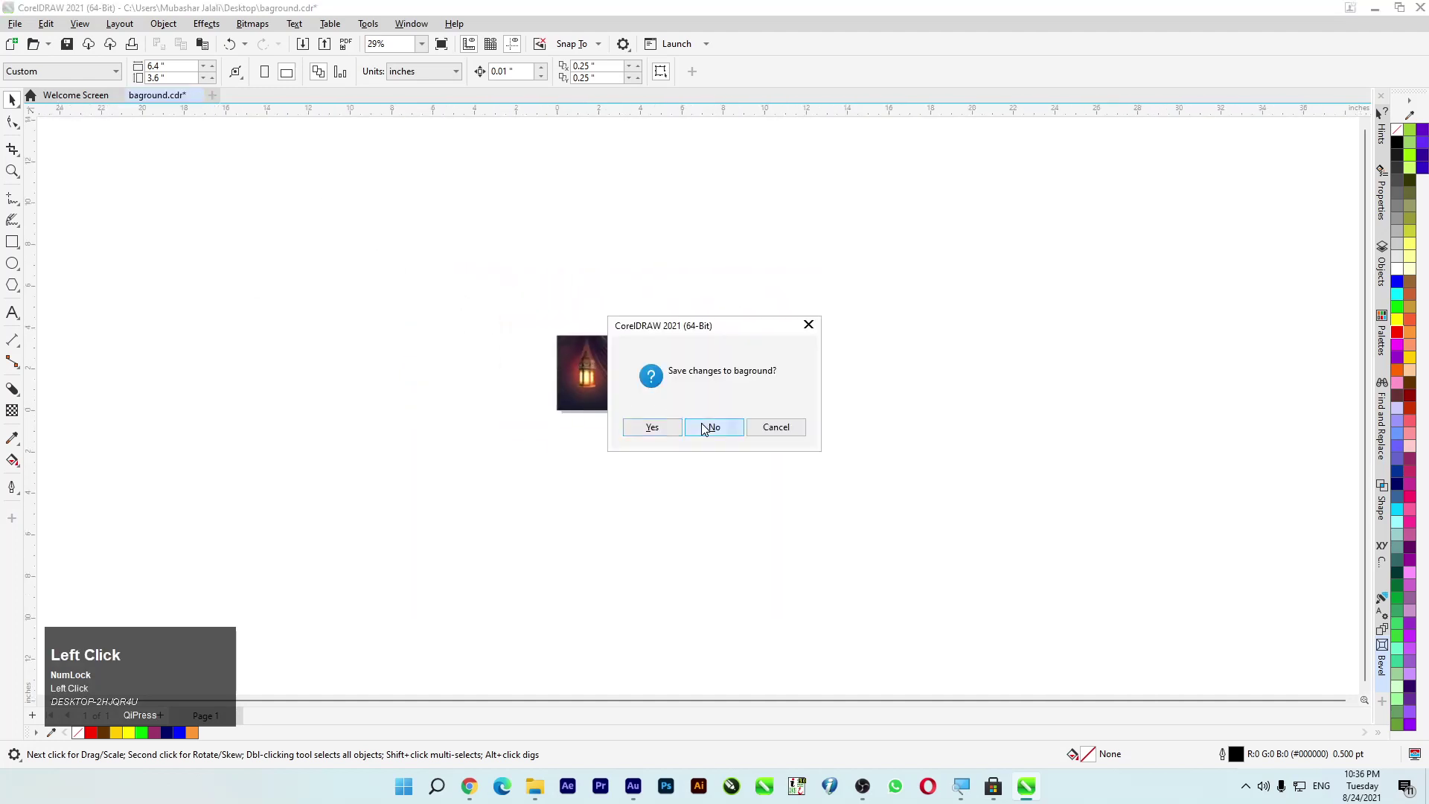
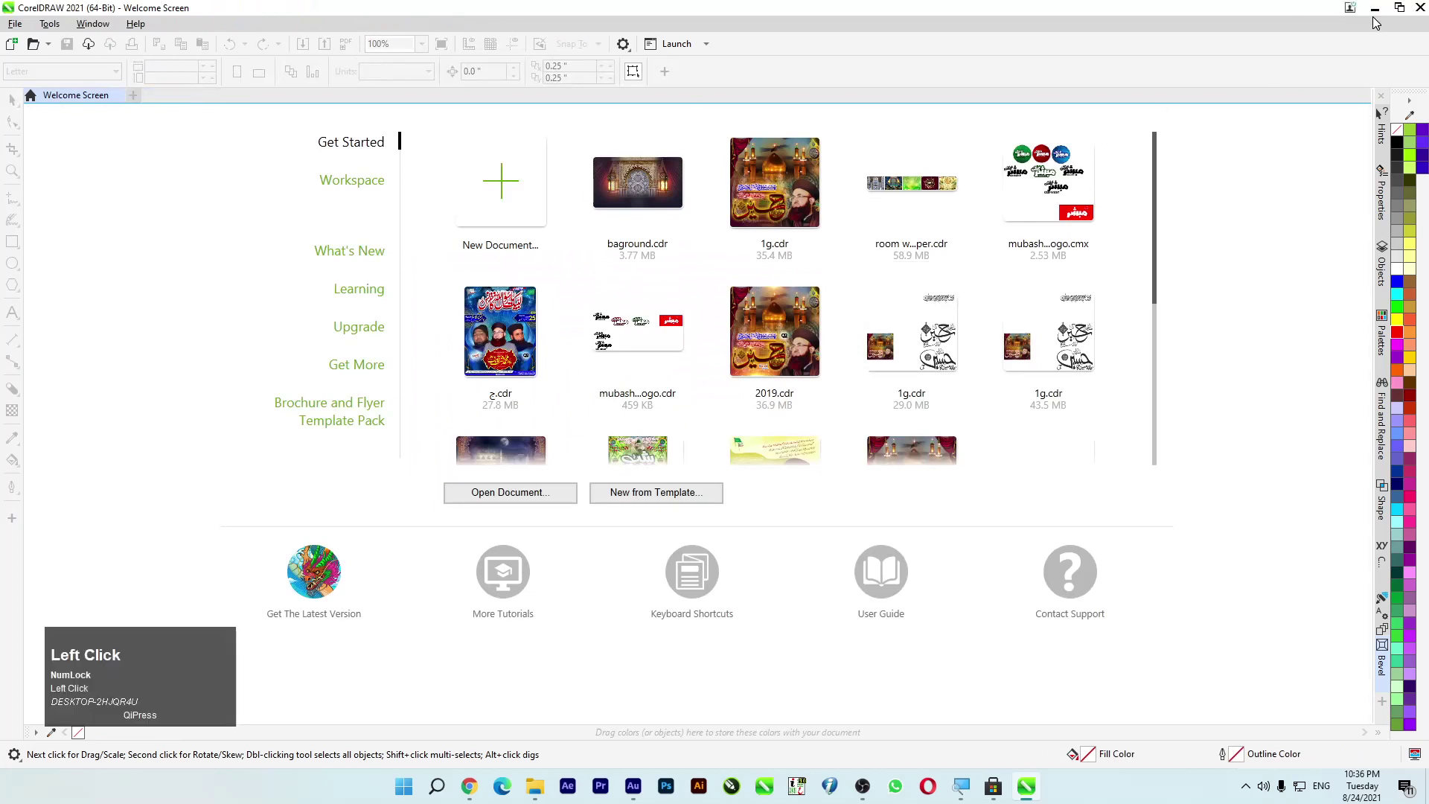
pyautogui.click(1386, 17)
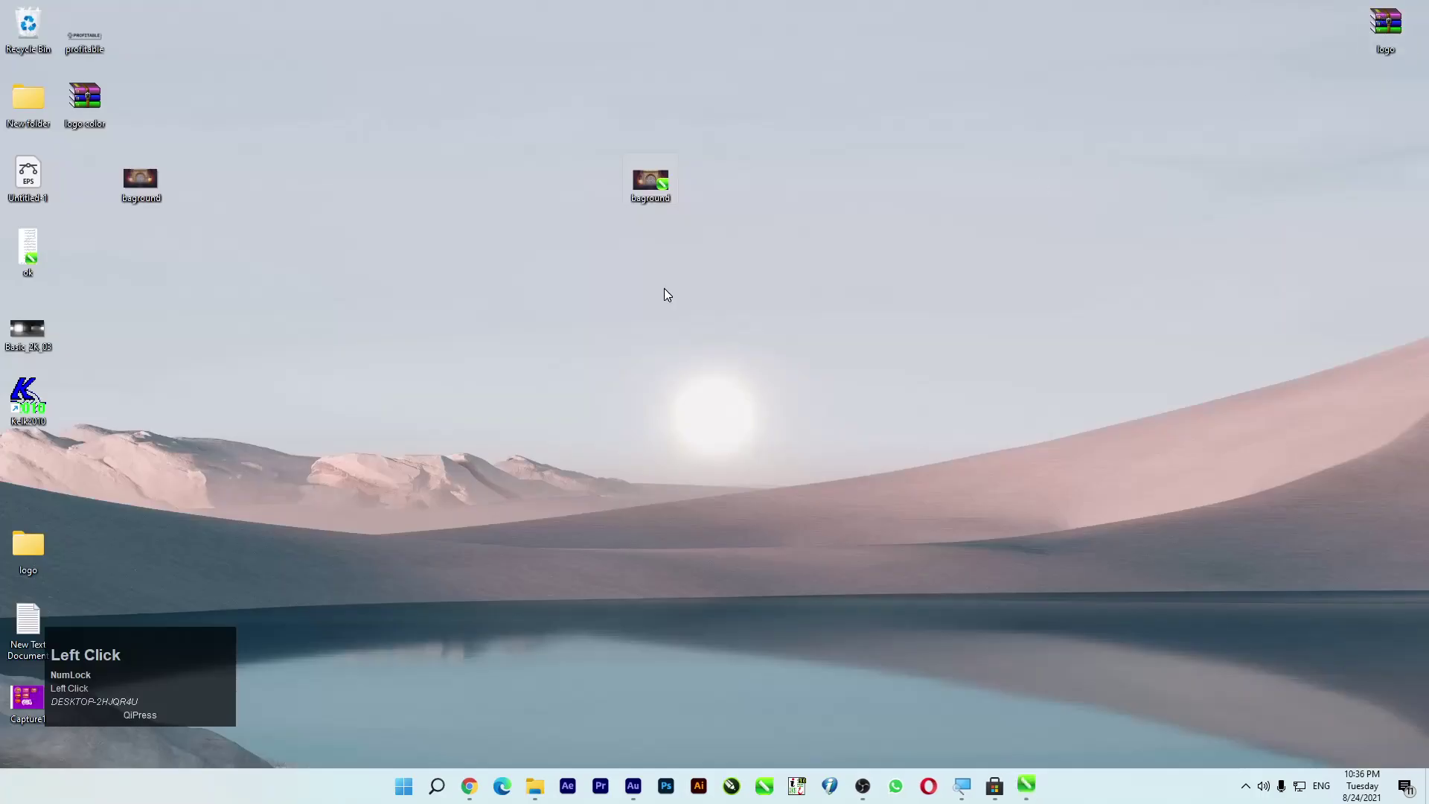
pyautogui.click(1033, 794)
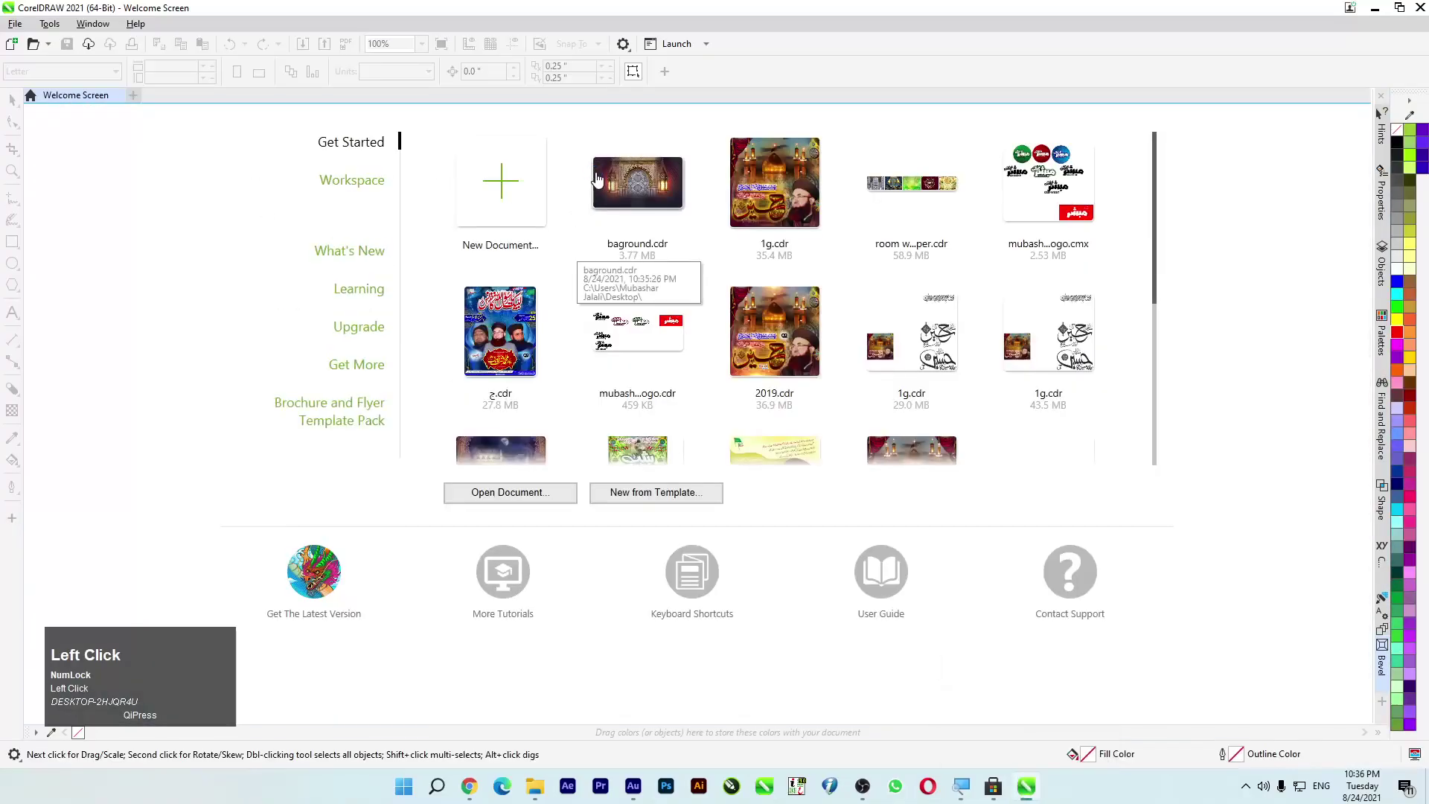